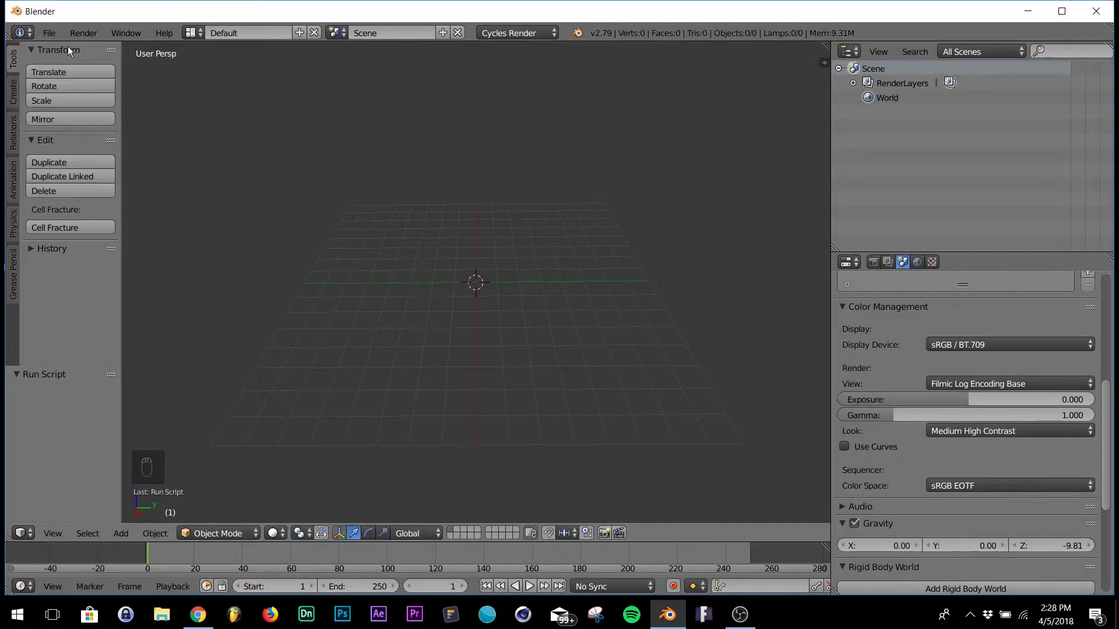
# Close the User Preferences window to return to the empty 3D scene
pyautogui.moveTo(57, 39); pyautogui.dragTo(95, 62)
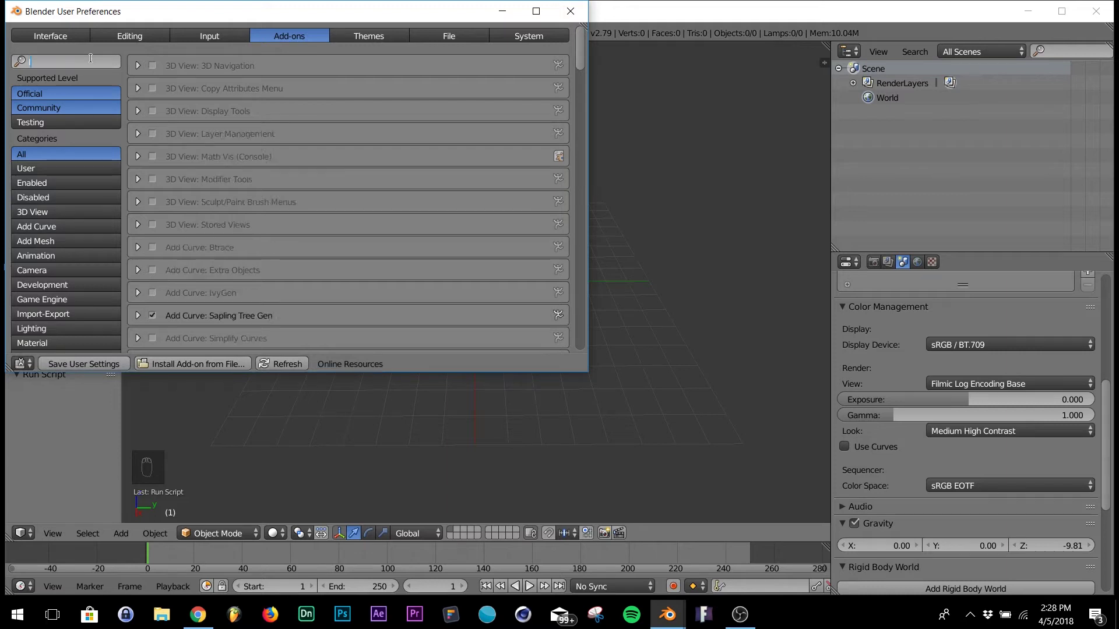
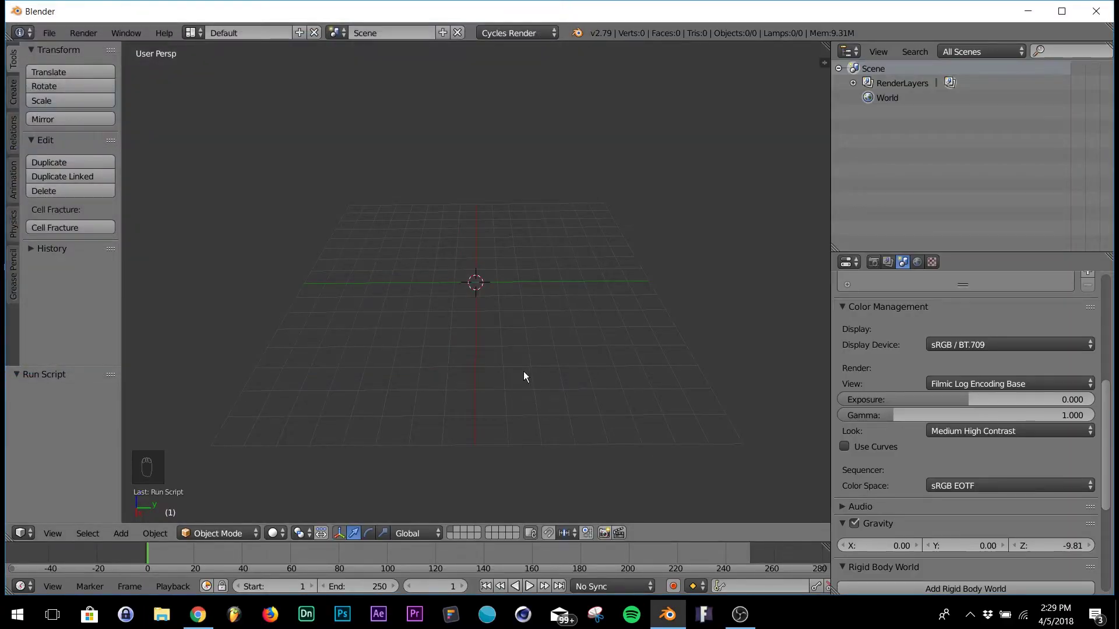
# Add an icosphere, enlarge it about 3.6 times, and subdivide its mesh in Edit Mode
pyautogui.press('shift+a')
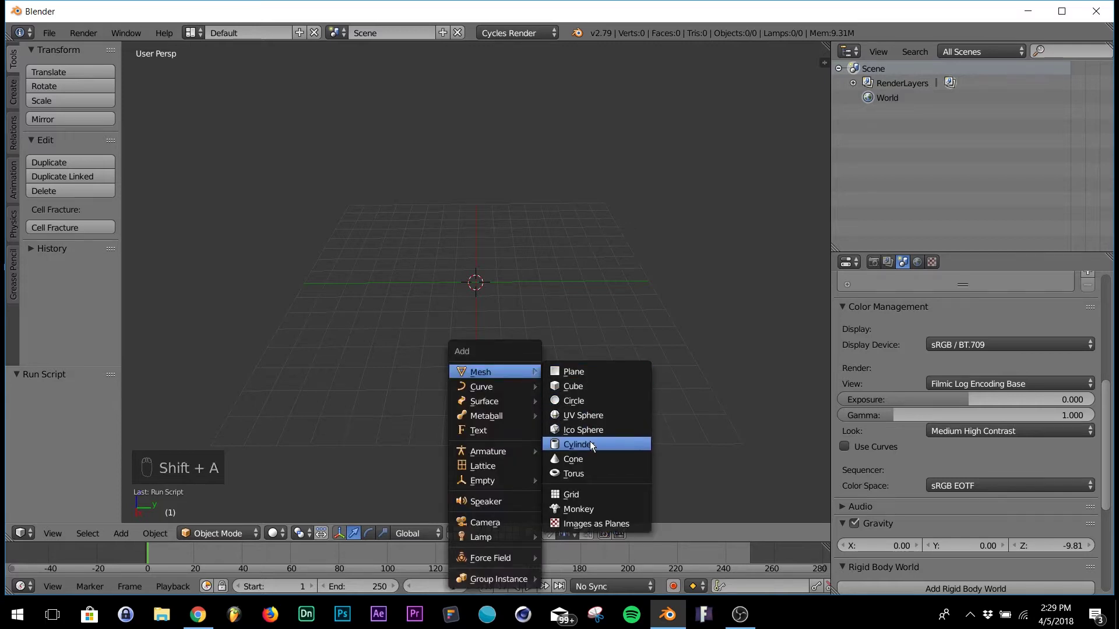
pyautogui.press('s')
pyautogui.moveTo(534, 306); pyautogui.dragTo(532, 304)
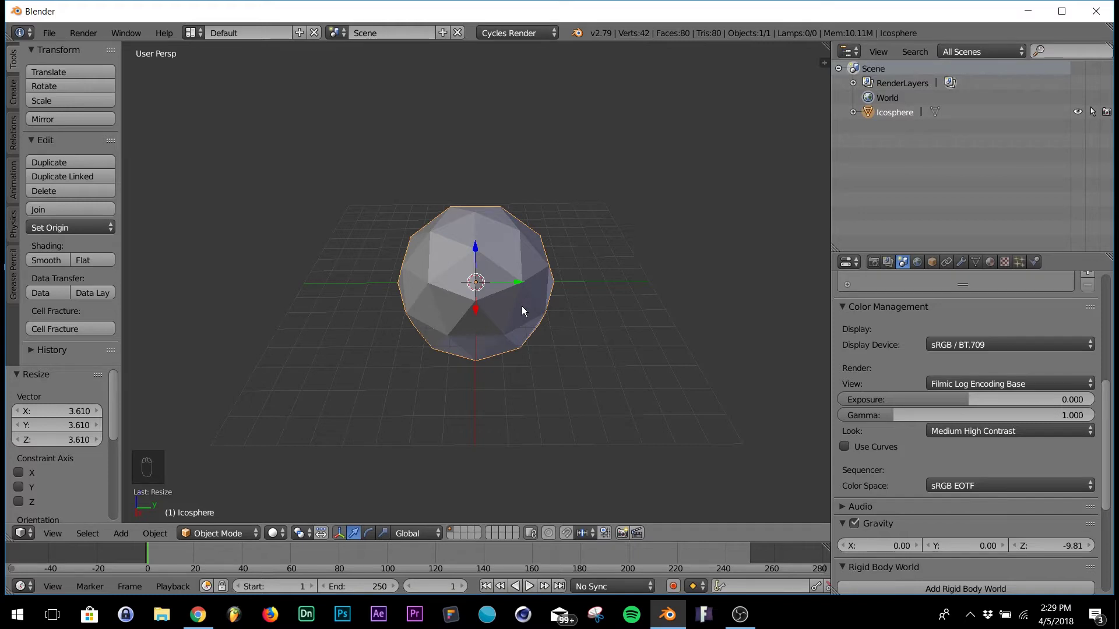
pyautogui.press('Tab')
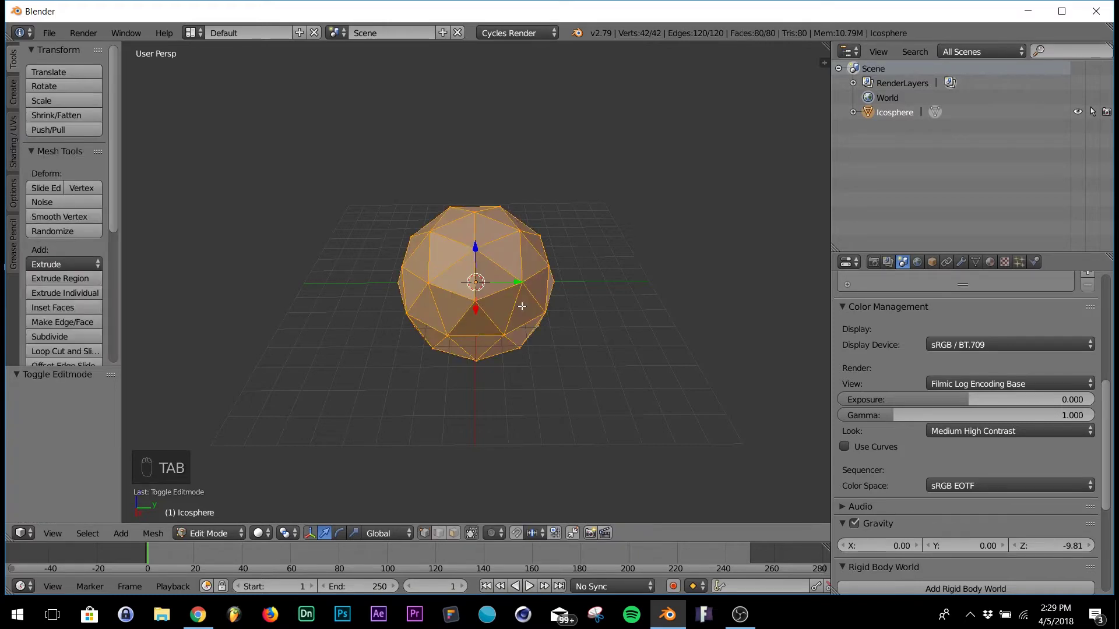
pyautogui.press('w')
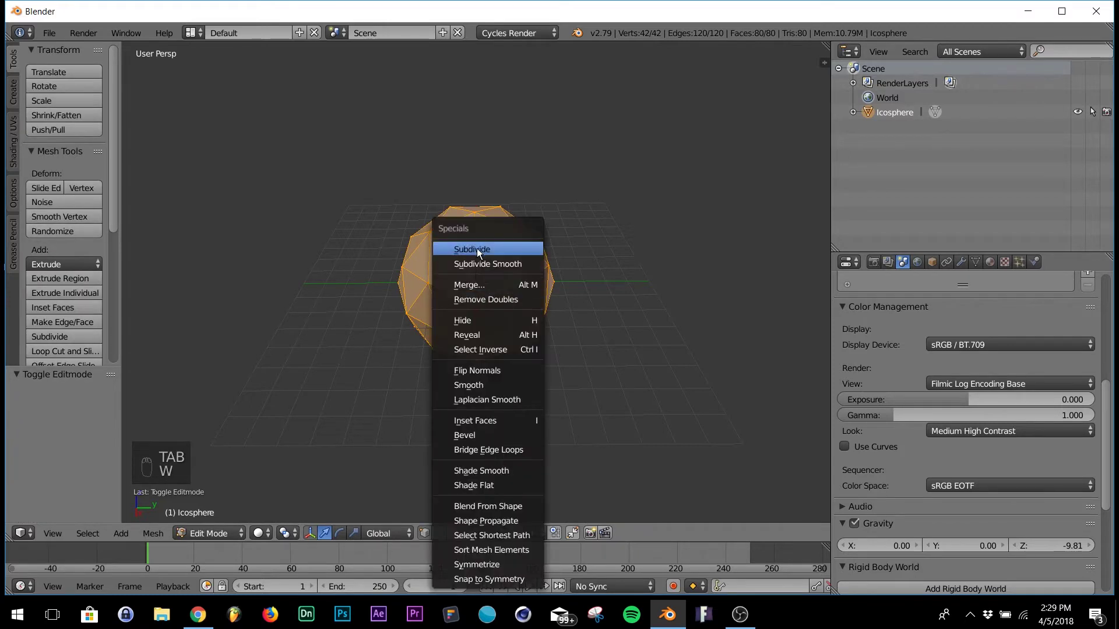
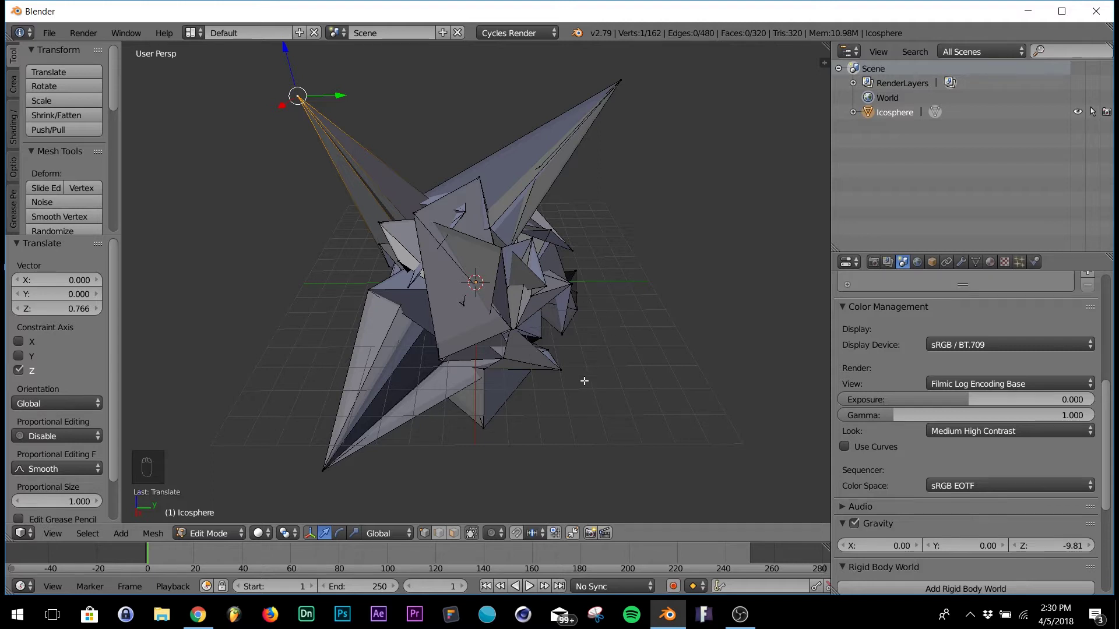
# Leave Edit Mode with the spikes pulled out and shrink the spiky shape to about 0.42
pyautogui.press('Tab')
pyautogui.moveTo(578, 371); pyautogui.dragTo(577, 367)
pyautogui.moveTo(505, 255); pyautogui.dragTo(524, 269)
pyautogui.press('s')
pyautogui.click(498, 294)
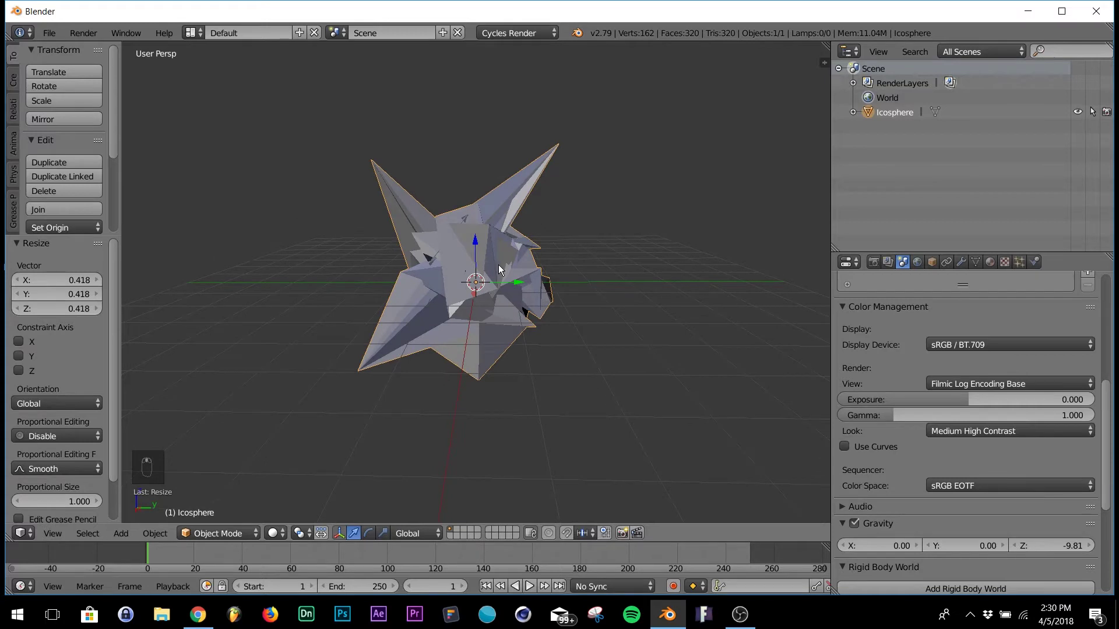
# Add a camera aligned to the current view and move the icosphere up within its frame
pyautogui.press('shift+a')
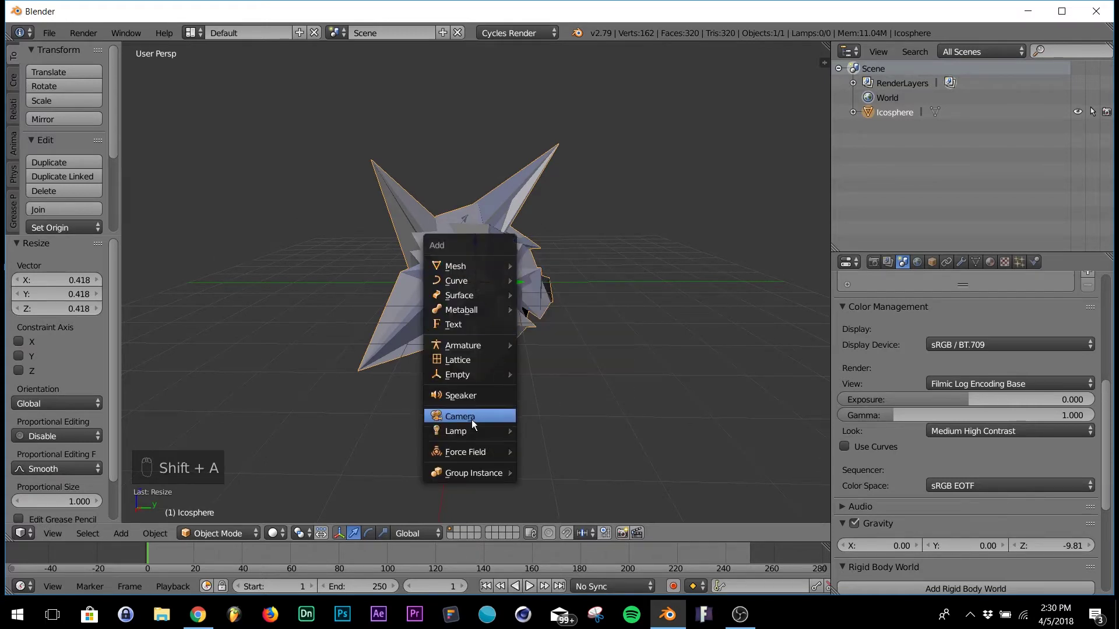
pyautogui.moveTo(478, 387); pyautogui.dragTo(478, 388)
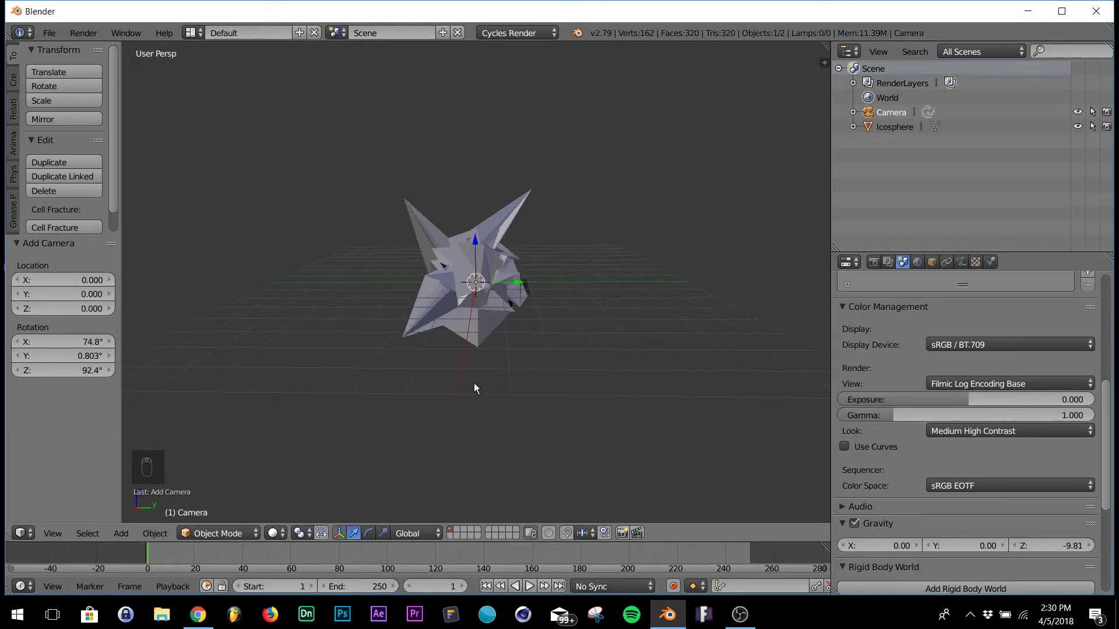
pyautogui.press('ctrl+alt+KP_0')
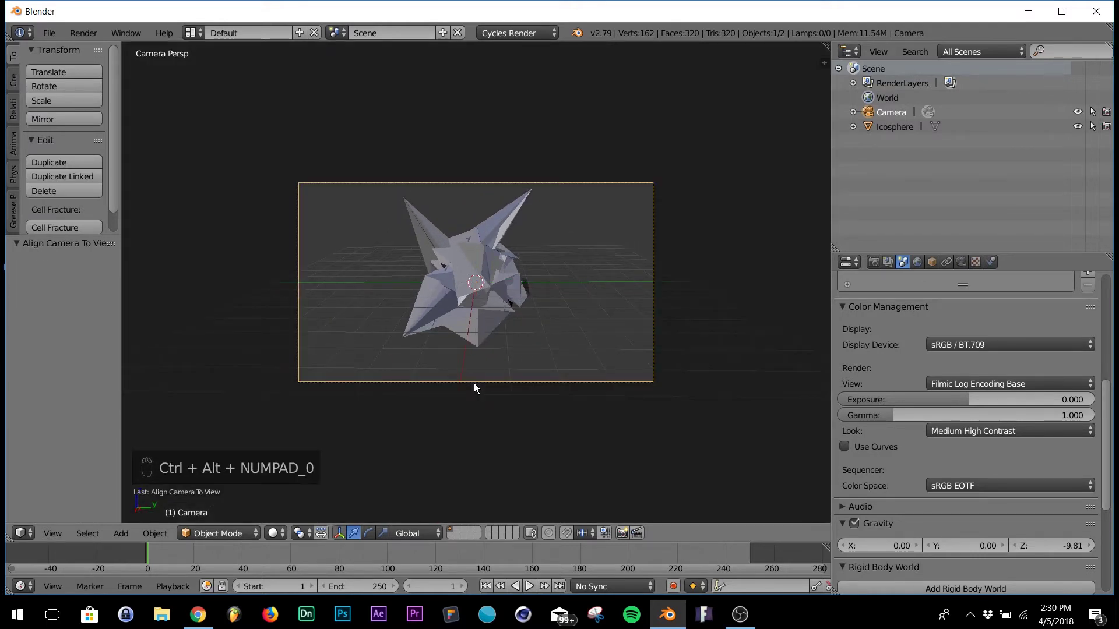
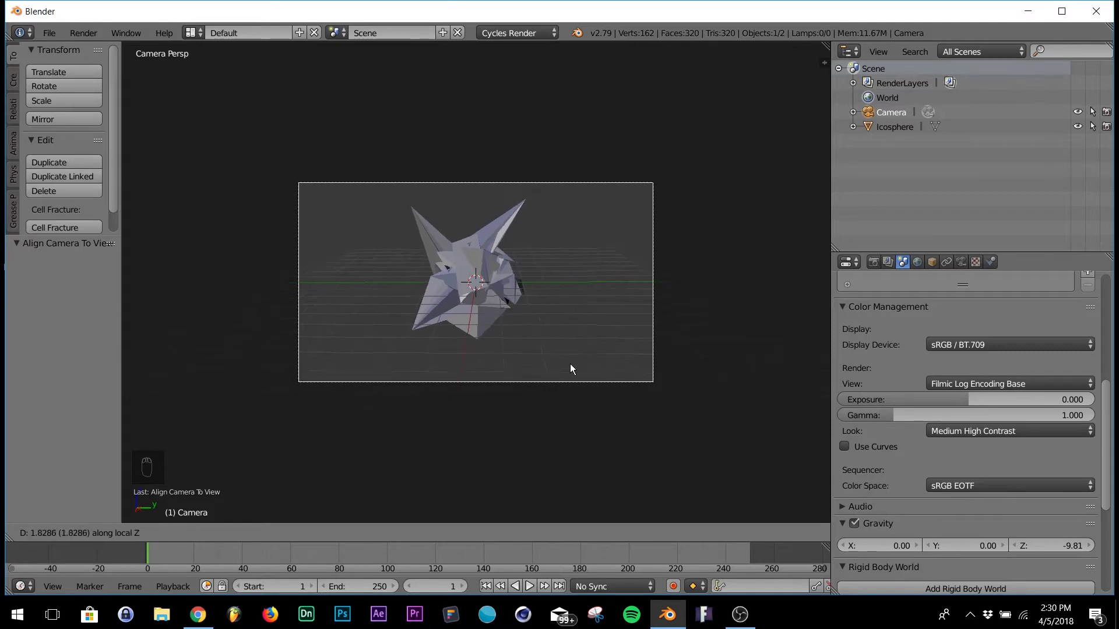
pyautogui.click(576, 378)
pyautogui.press('g')
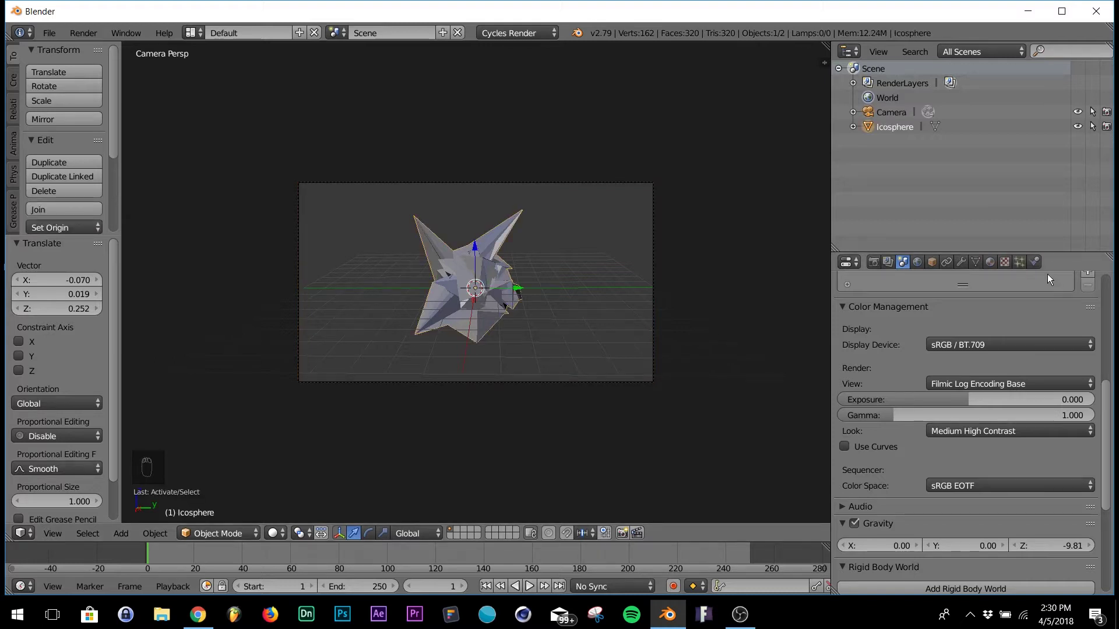
# Create a new material for the icosphere and apply the library's Car Paint preset
pyautogui.moveTo(999, 265); pyautogui.dragTo(764, 268)
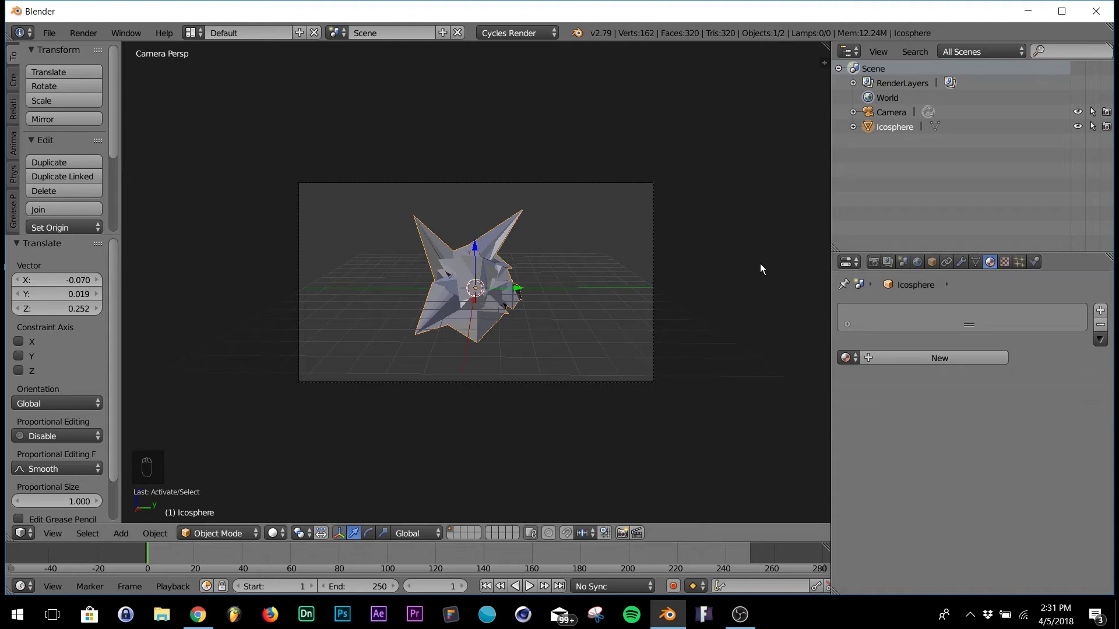
pyautogui.moveTo(959, 362); pyautogui.dragTo(1017, 395)
pyautogui.moveTo(1018, 395); pyautogui.dragTo(894, 444)
pyautogui.moveTo(893, 444); pyautogui.dragTo(898, 474)
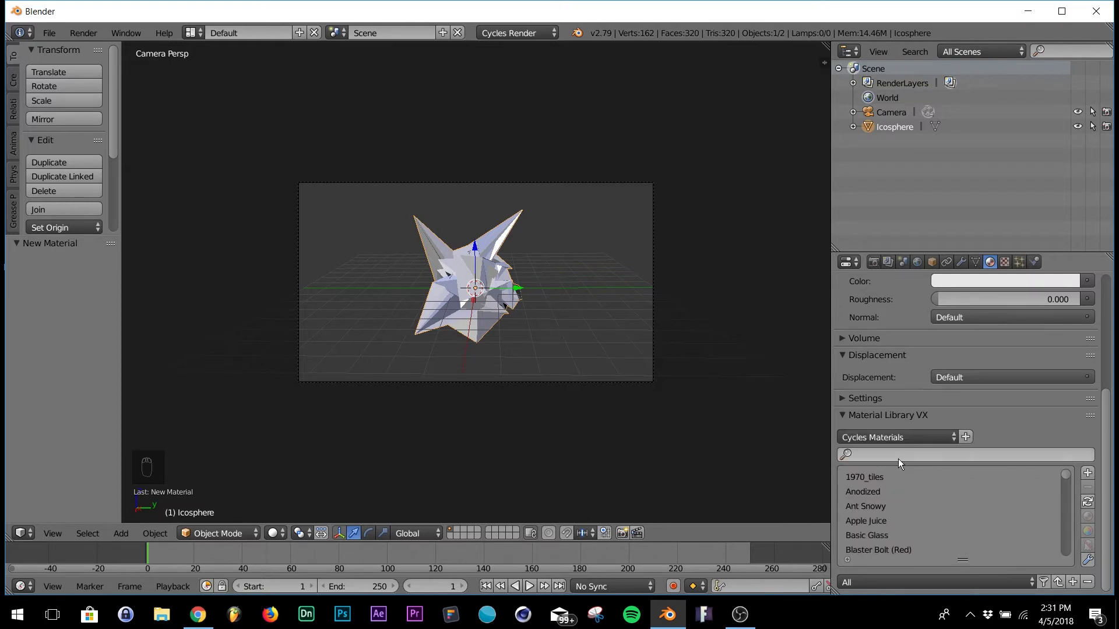
pyautogui.moveTo(906, 486); pyautogui.dragTo(878, 511)
pyautogui.moveTo(878, 510); pyautogui.dragTo(1024, 178)
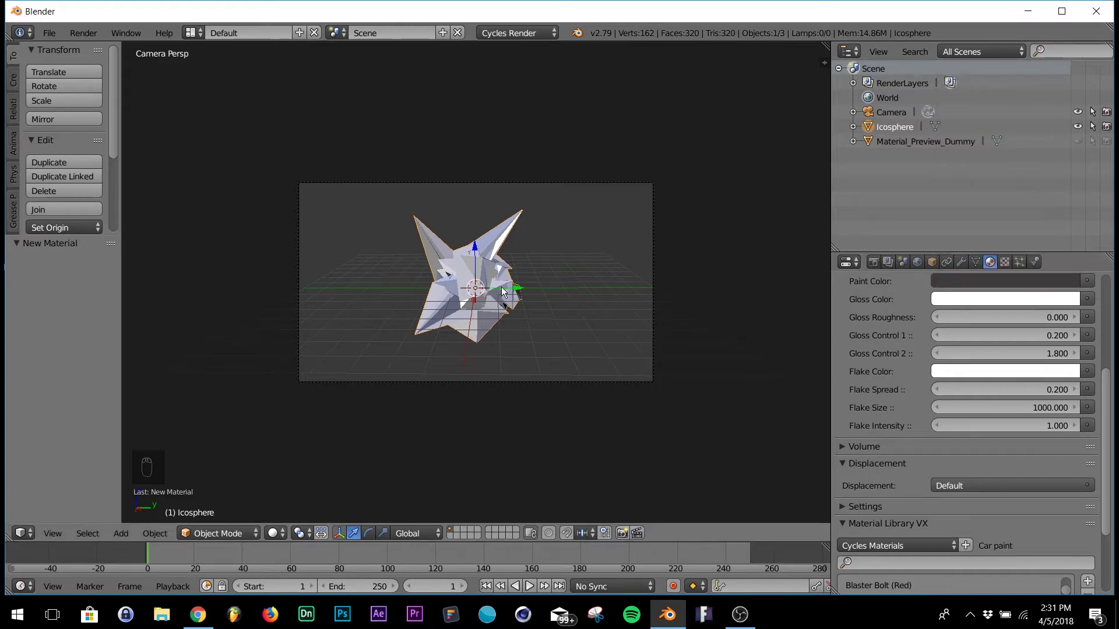
# Switch the viewport to Rendered shading and zoom in on the camera frame
pyautogui.moveTo(1040, 396); pyautogui.dragTo(1092, 315)
pyautogui.moveTo(1093, 314); pyautogui.dragTo(953, 398)
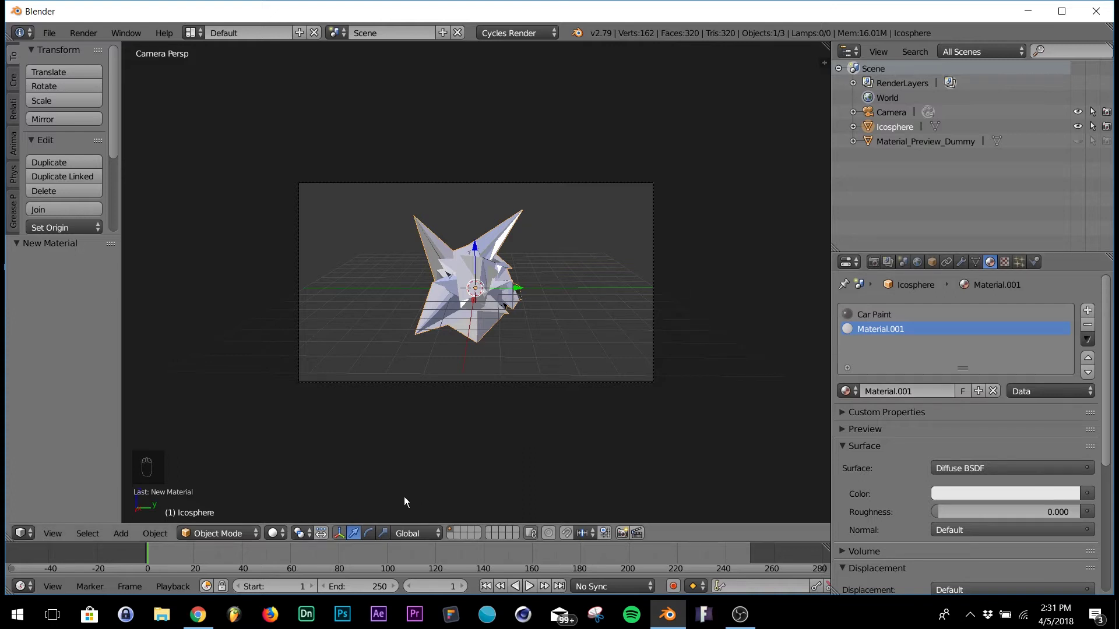
pyautogui.moveTo(272, 539); pyautogui.dragTo(308, 461)
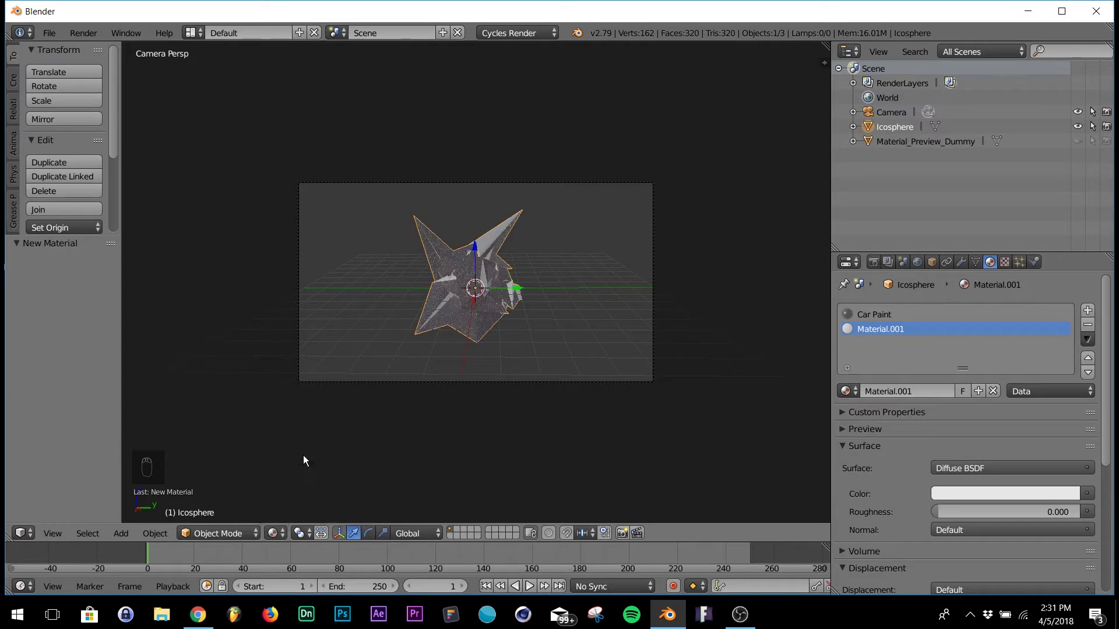
pyautogui.moveTo(490, 276); pyautogui.dragTo(938, 286)
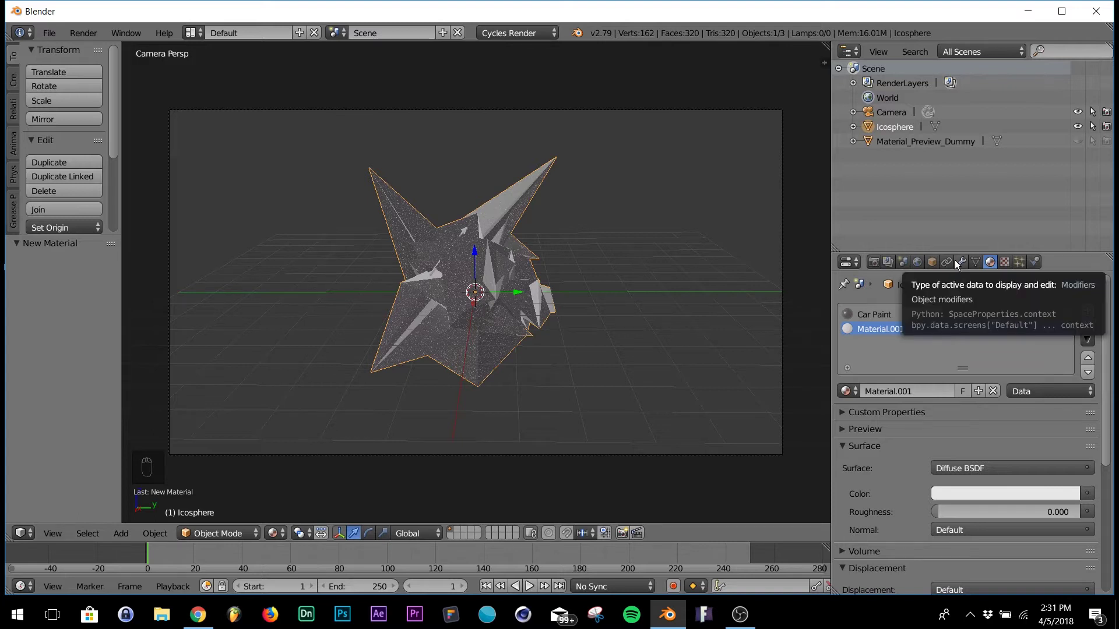
# Add a Wireframe modifier with Material Offset 1, original kept, and thickness 0.0562
pyautogui.moveTo(960, 264); pyautogui.dragTo(823, 576)
pyautogui.middleClick(473, 267)
pyautogui.moveTo(482, 263); pyautogui.dragTo(476, 275)
pyautogui.press('KP_0')
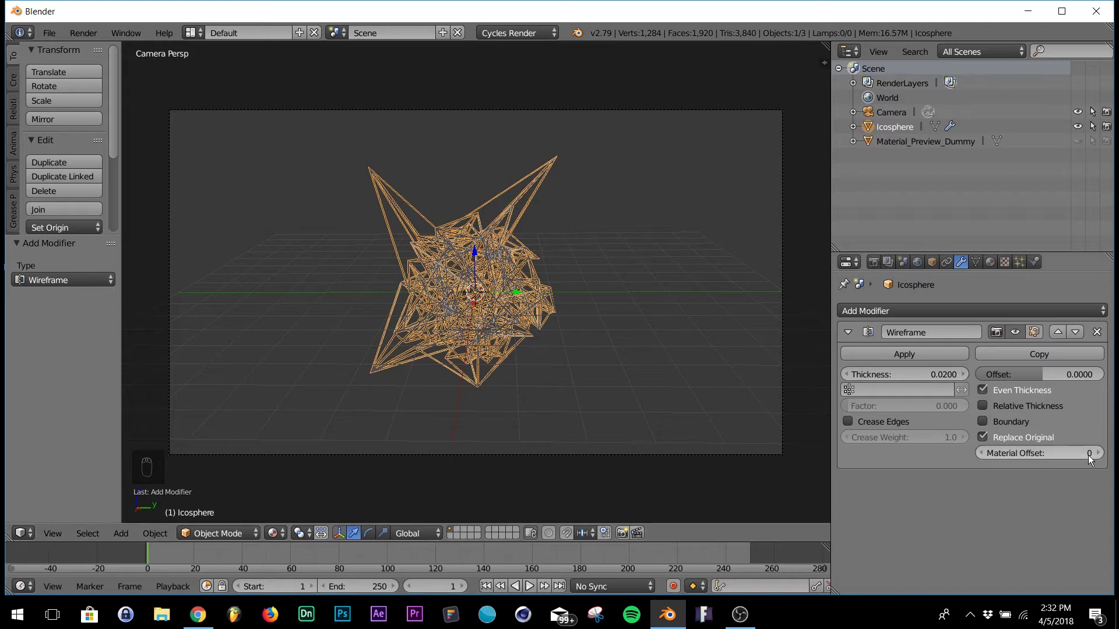
pyautogui.moveTo(1104, 455); pyautogui.dragTo(1014, 443)
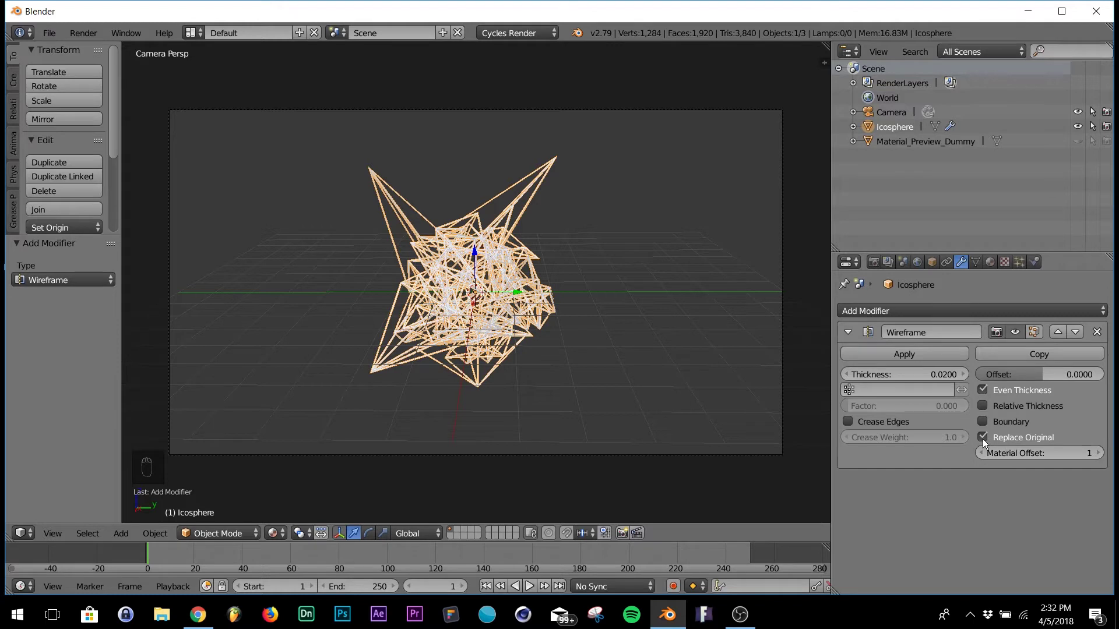
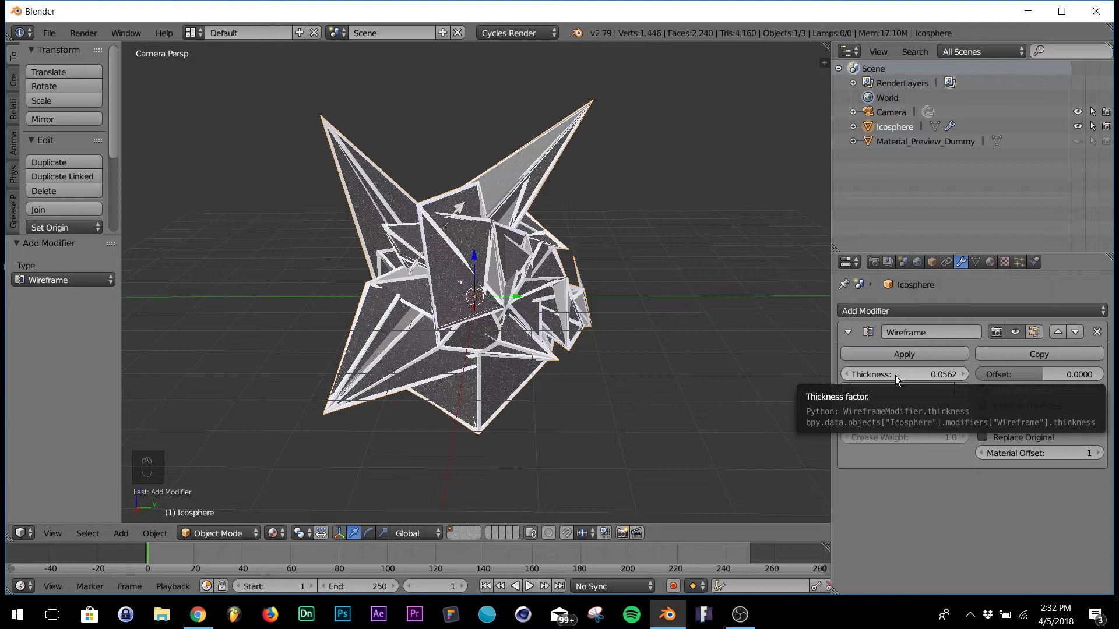
pyautogui.moveTo(502, 285); pyautogui.dragTo(1026, 268)
pyautogui.moveTo(1026, 268); pyautogui.dragTo(1022, 268)
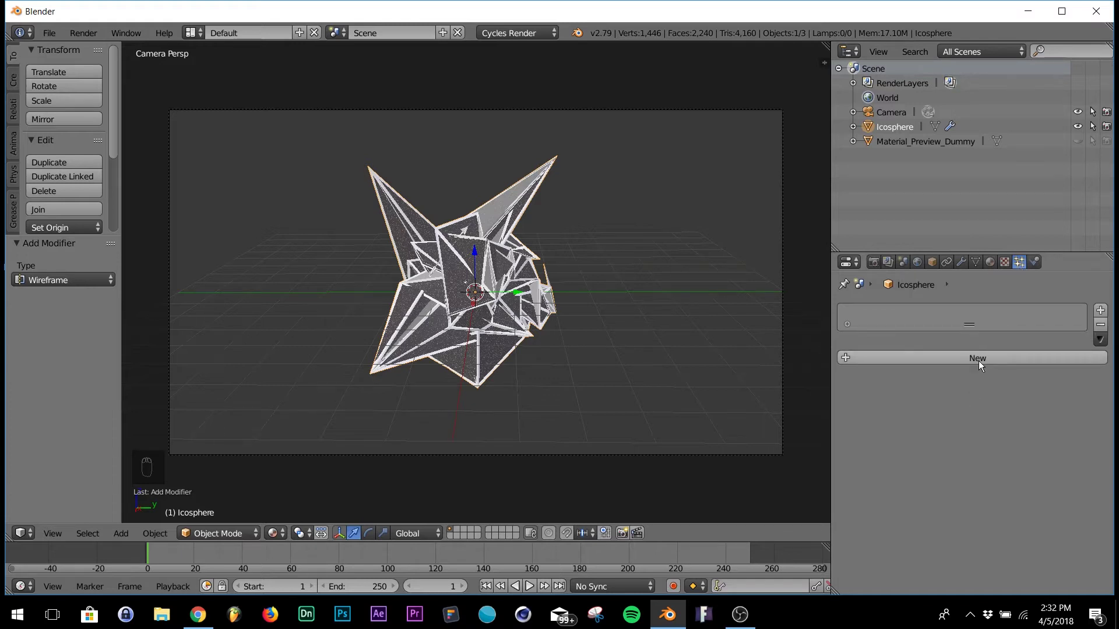
# Create a new particle system on the icosphere
pyautogui.moveTo(982, 364); pyautogui.dragTo(965, 403)
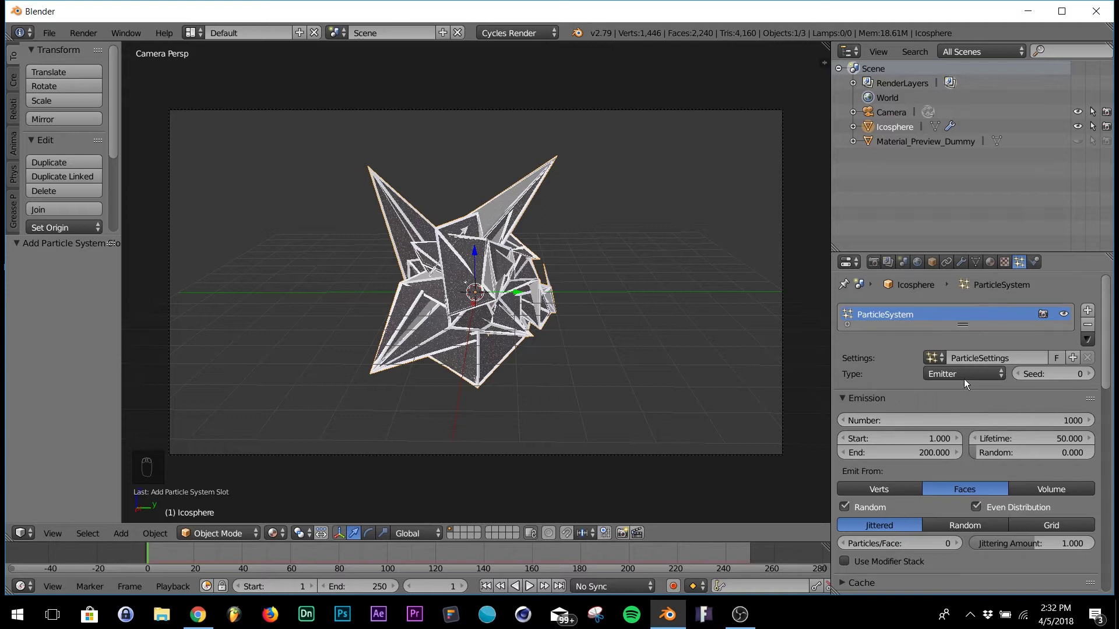
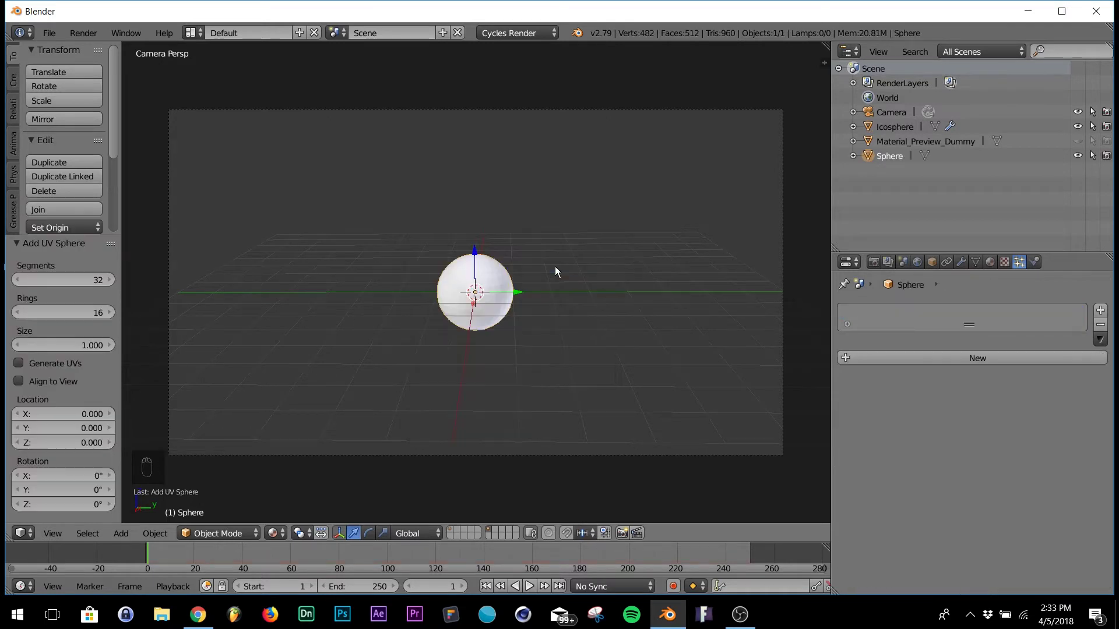
# Smooth-shade the small sphere and give it Material.002, a white Emission shader at strength 30
pyautogui.moveTo(59, 184); pyautogui.dragTo(52, 242)
pyautogui.moveTo(52, 242); pyautogui.dragTo(50, 266)
pyautogui.moveTo(51, 266); pyautogui.dragTo(51, 266)
pyautogui.click(51, 265)
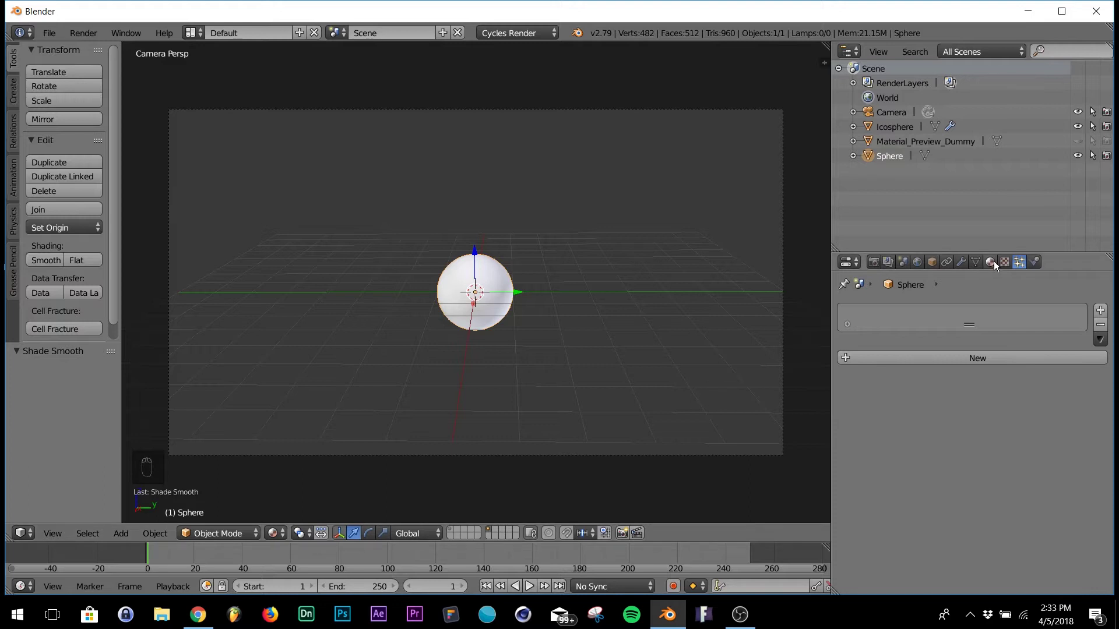
pyautogui.moveTo(996, 265); pyautogui.dragTo(992, 264)
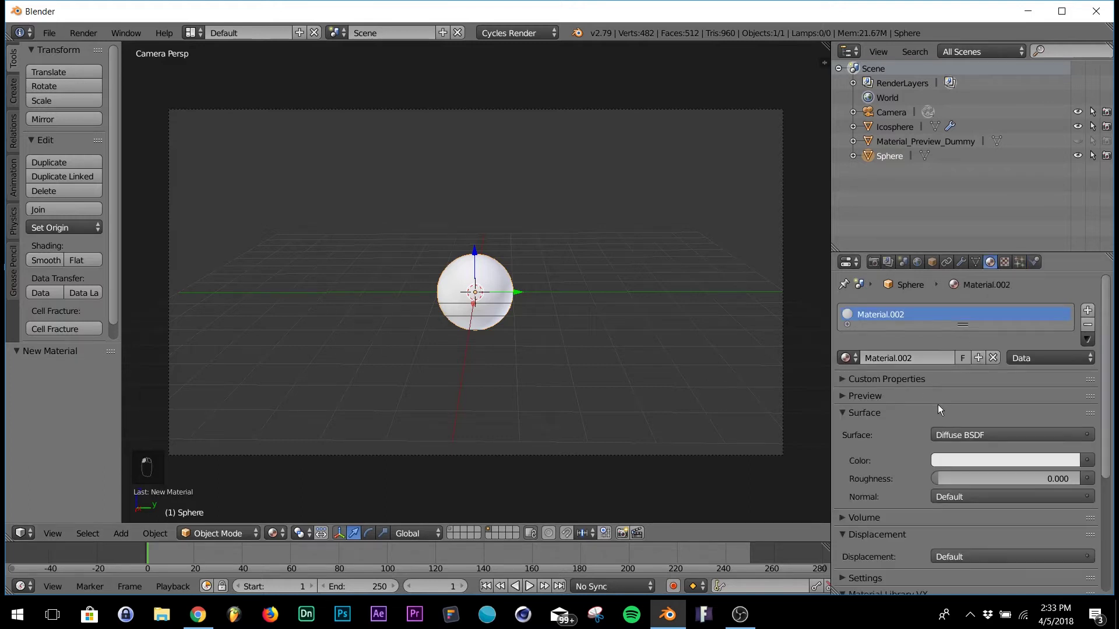
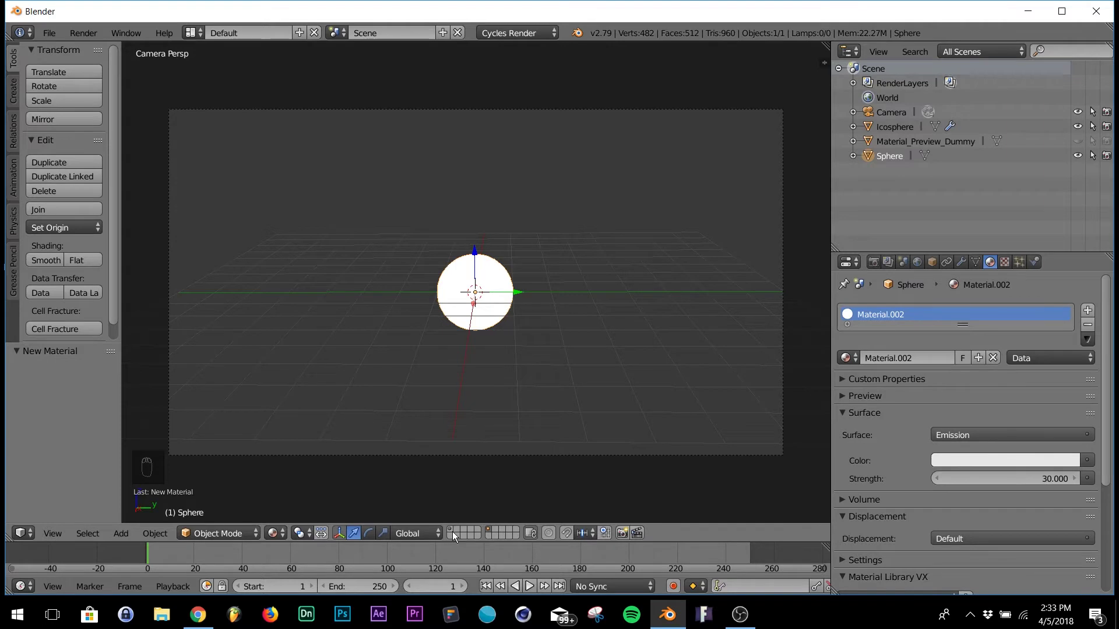
pyautogui.moveTo(458, 535); pyautogui.dragTo(940, 392)
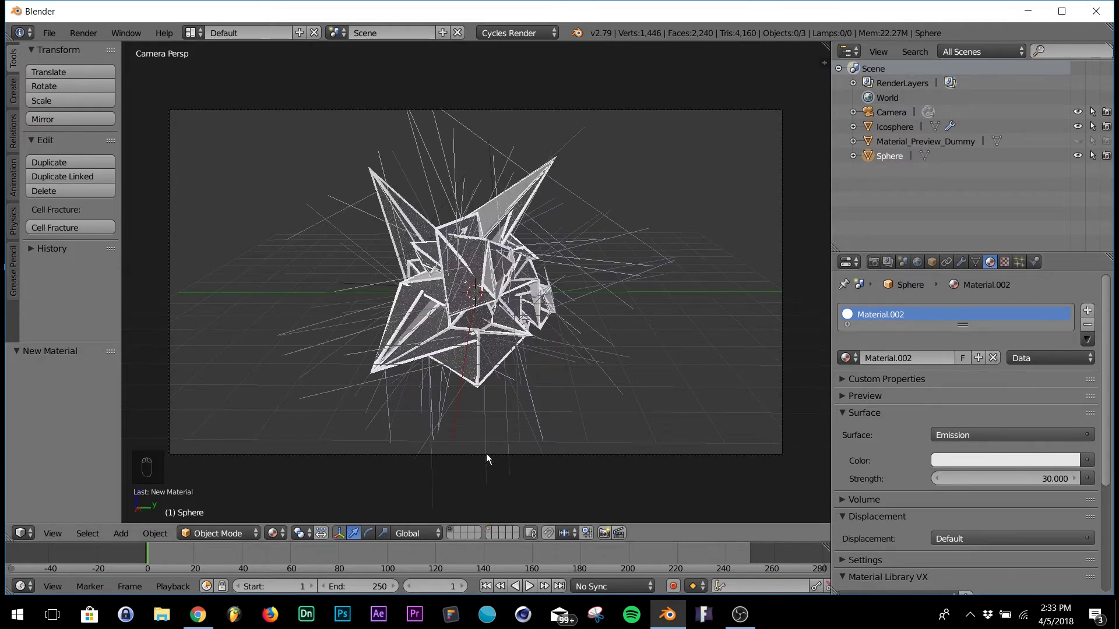
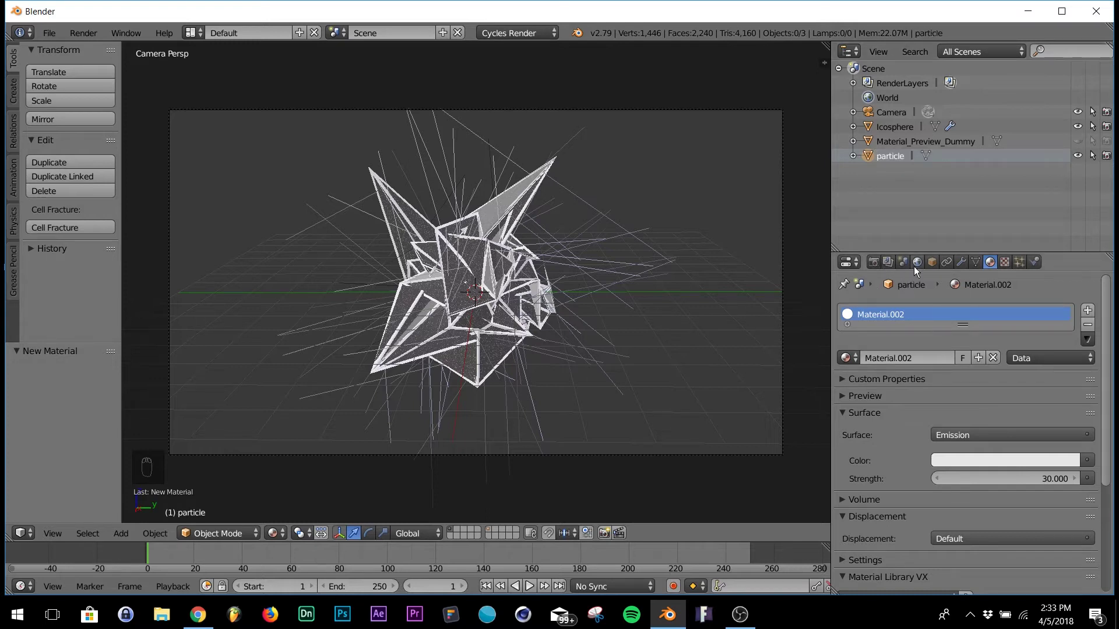
# Render the icosphere's particles as the 'particle' sphere object and move that sphere aside along Y
pyautogui.moveTo(483, 274); pyautogui.dragTo(1016, 446)
pyautogui.moveTo(1016, 445); pyautogui.dragTo(999, 388)
pyautogui.moveTo(999, 388); pyautogui.dragTo(1070, 405)
pyautogui.moveTo(937, 402); pyautogui.dragTo(521, 306)
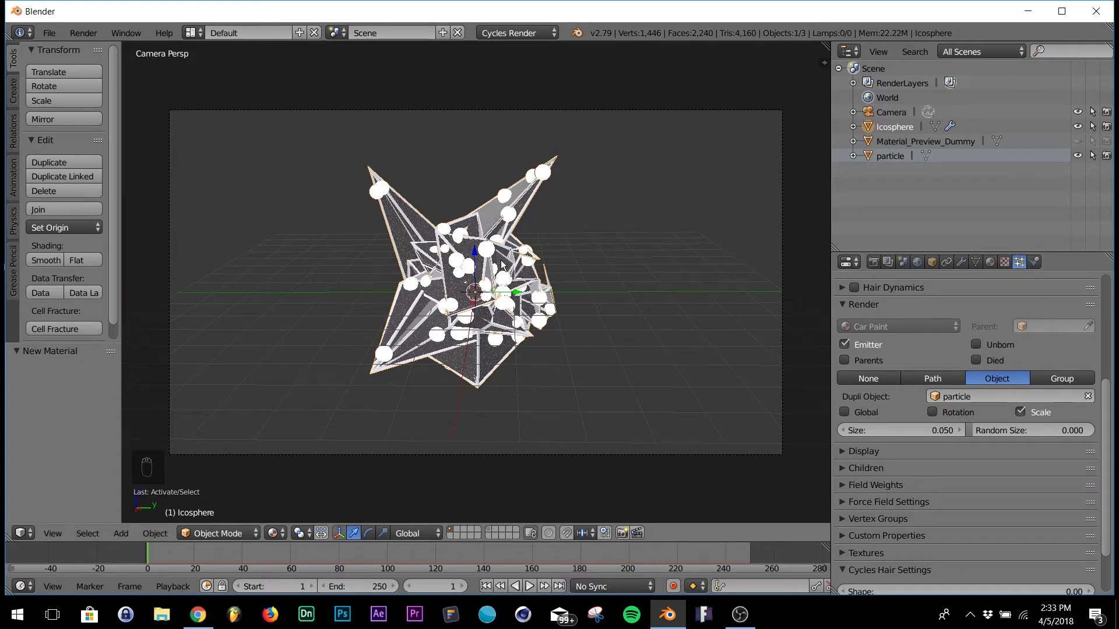
pyautogui.moveTo(495, 531); pyautogui.dragTo(507, 520)
pyautogui.moveTo(457, 534); pyautogui.dragTo(537, 328)
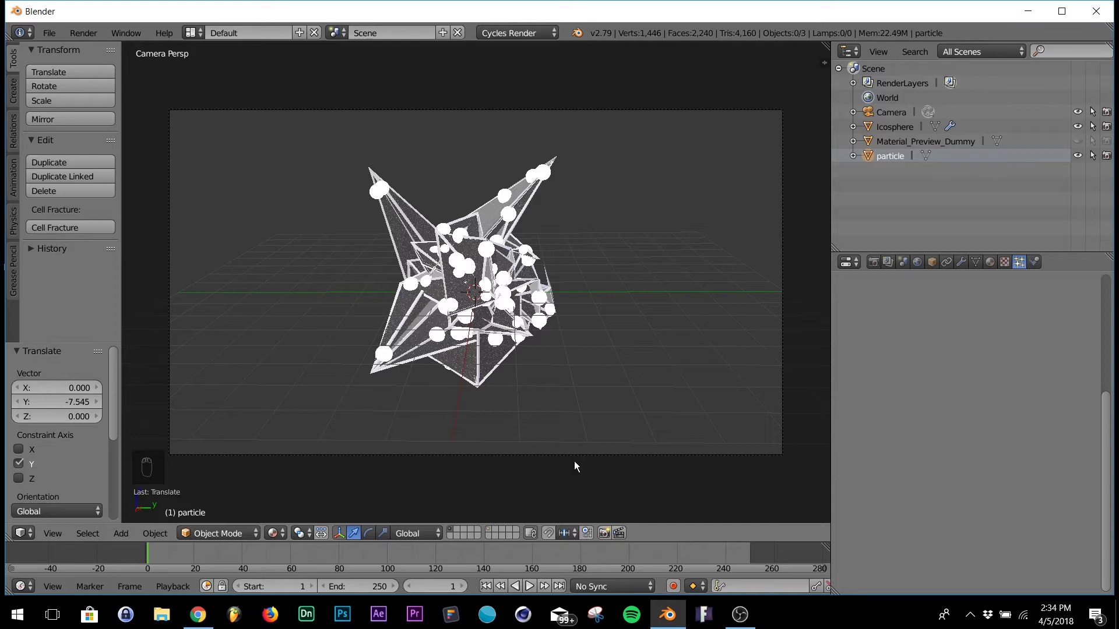
# Offset and shrink the particle sphere's vertices to 0.312, then raise the particle count to 415
pyautogui.moveTo(491, 535); pyautogui.dragTo(565, 174)
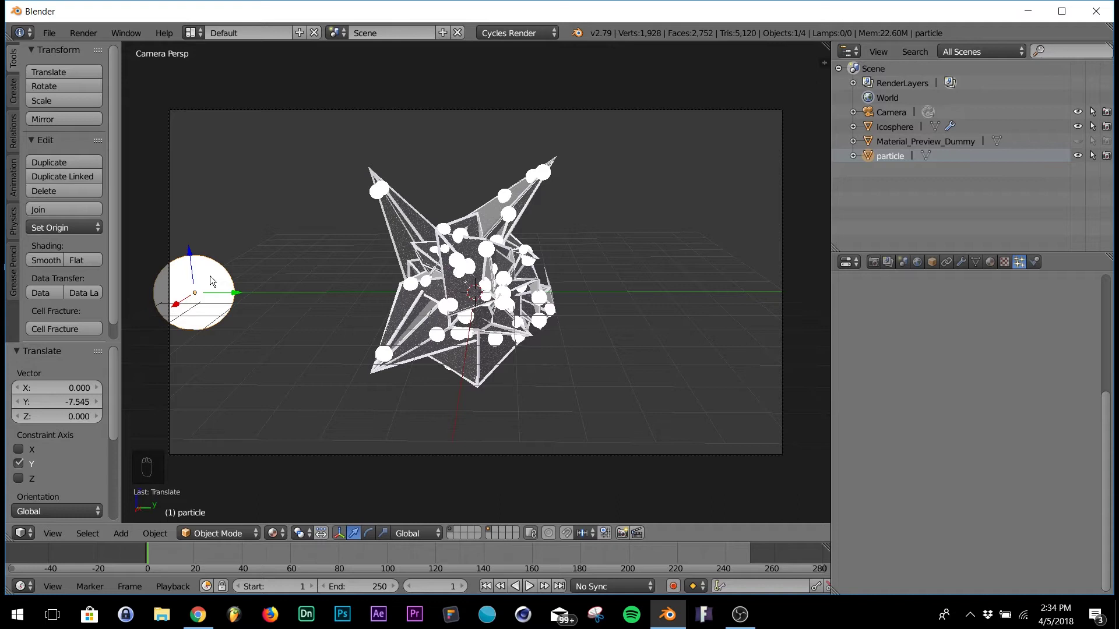
pyautogui.press('Tab')
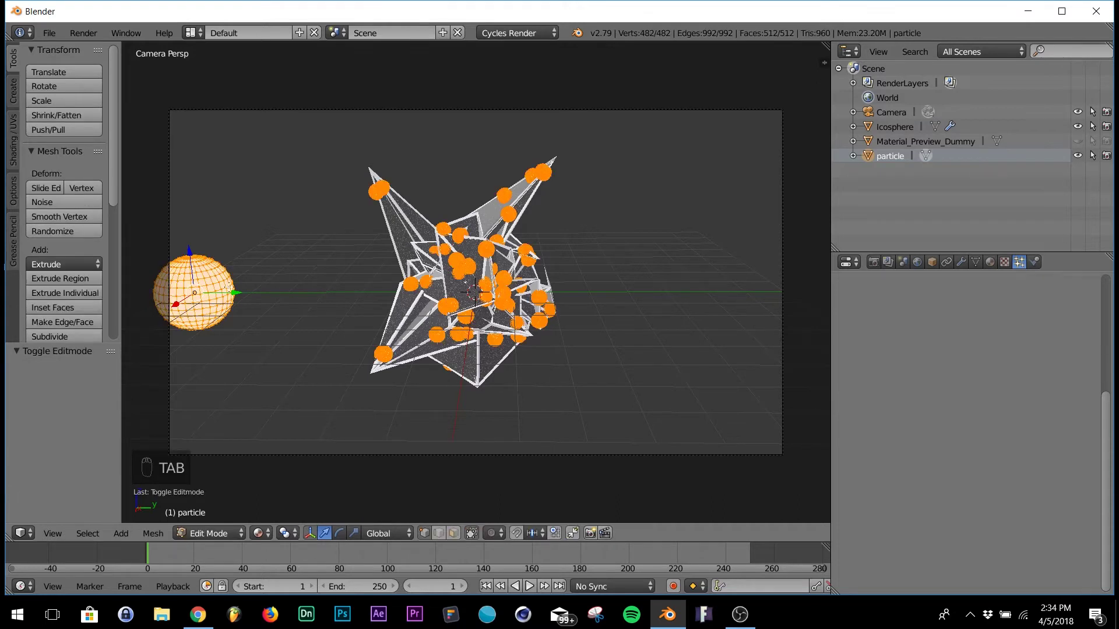
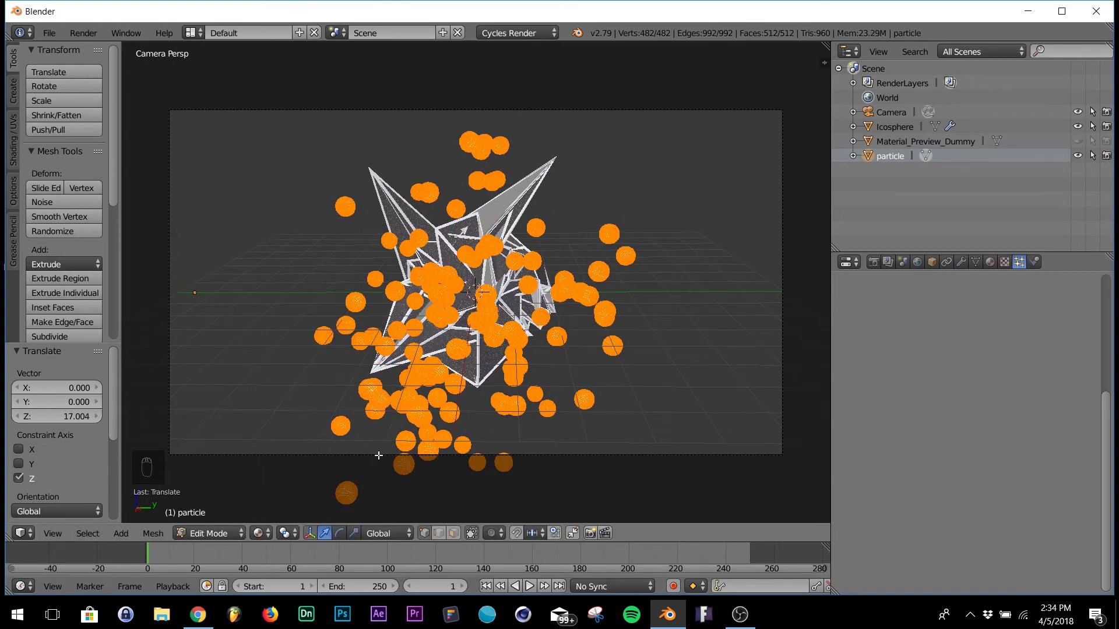
pyautogui.press('s')
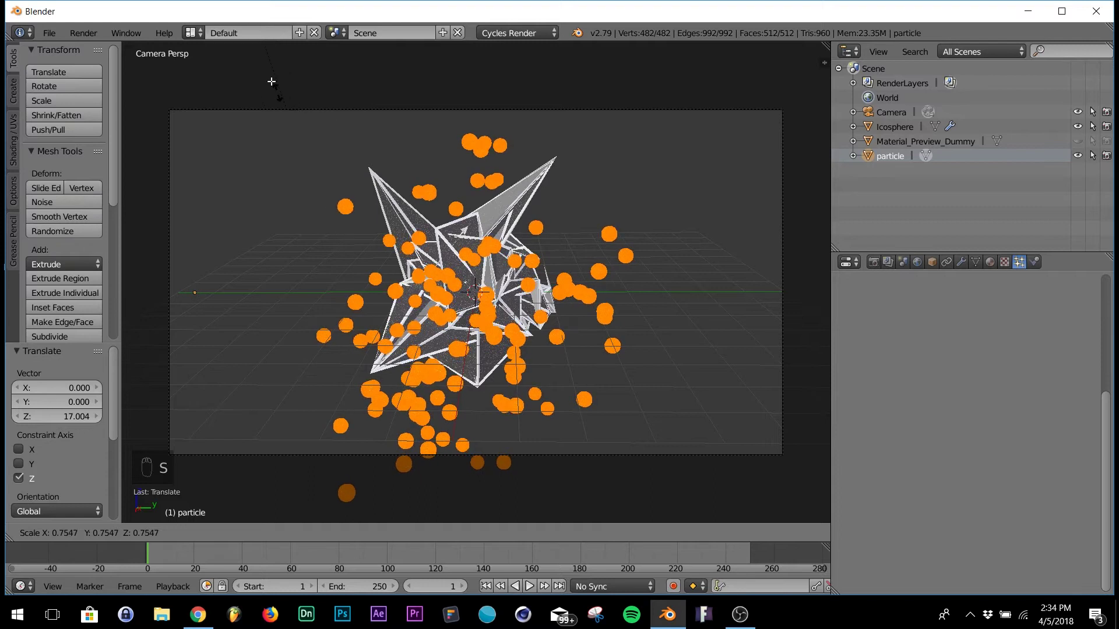
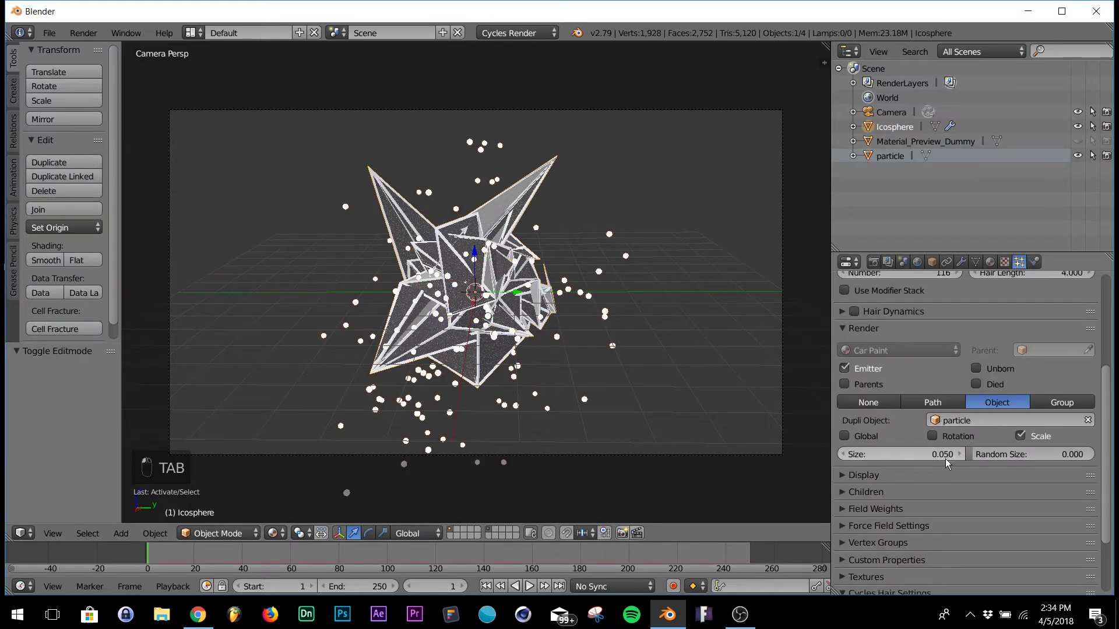
pyautogui.middleClick(949, 392)
pyautogui.click(949, 394)
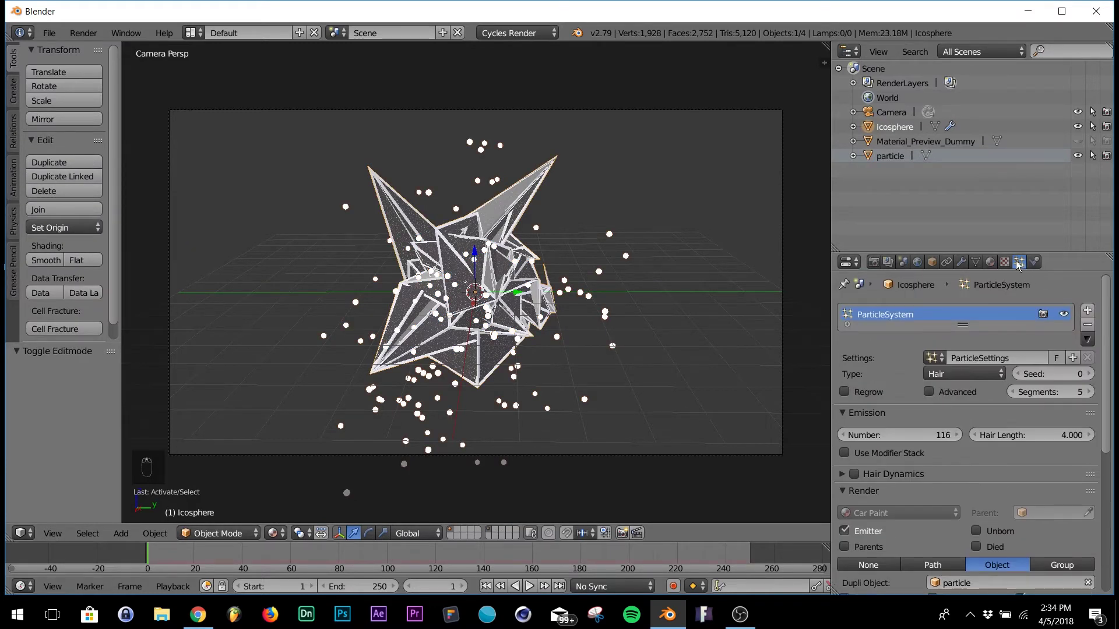
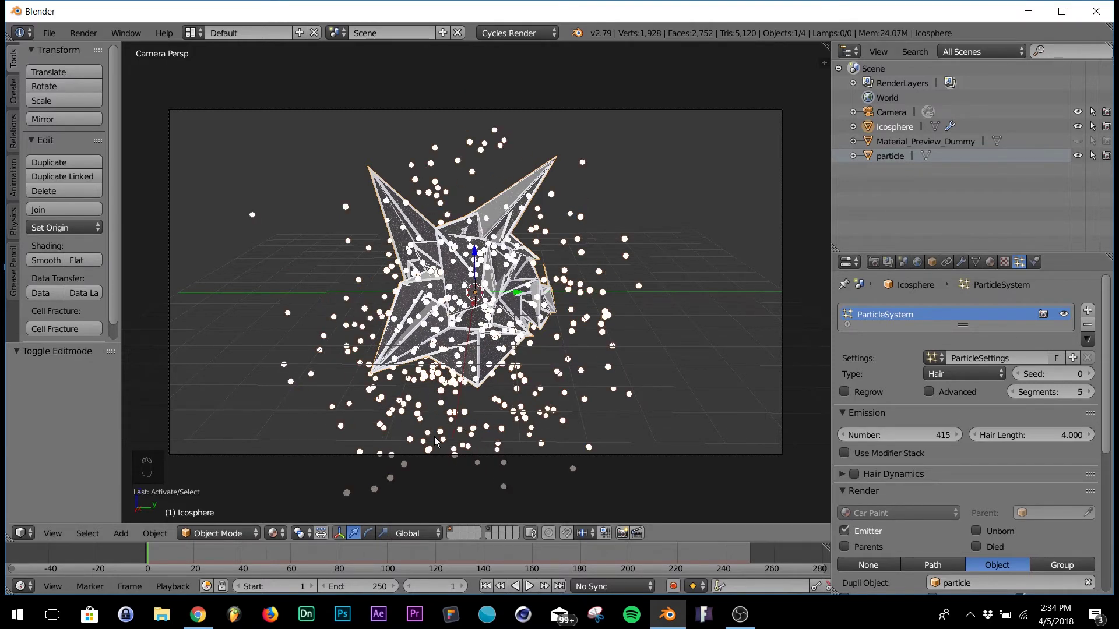
pyautogui.moveTo(604, 446); pyautogui.dragTo(489, 255)
pyautogui.press('KP_0')
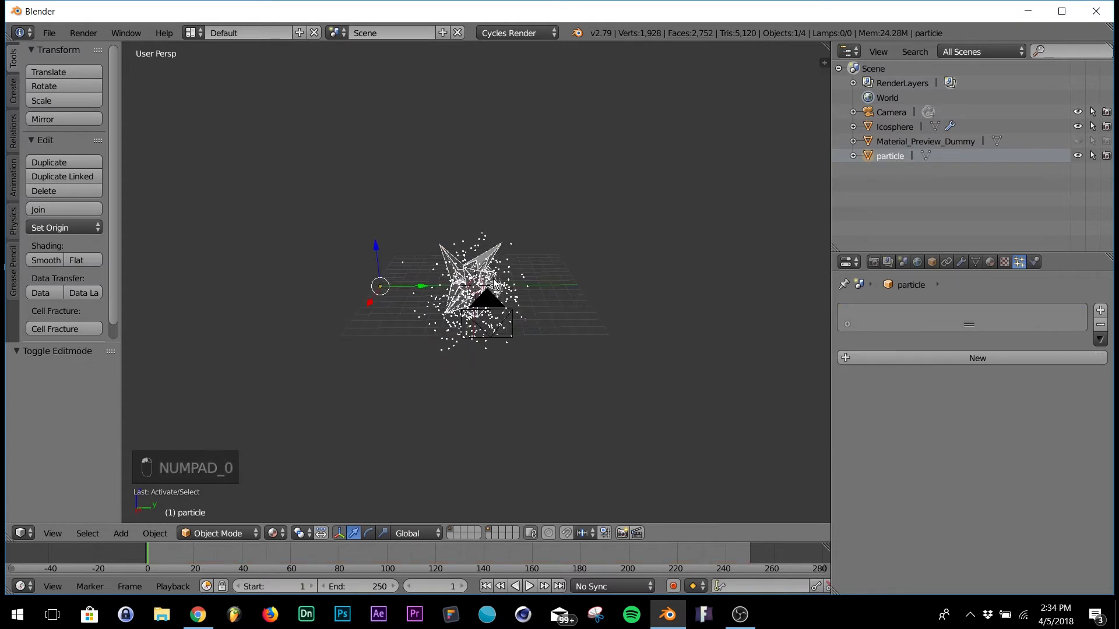
# Move the particle sphere's vertices about 21.6 along Y so the copies scatter widely in the camera shot
pyautogui.press('Tab')
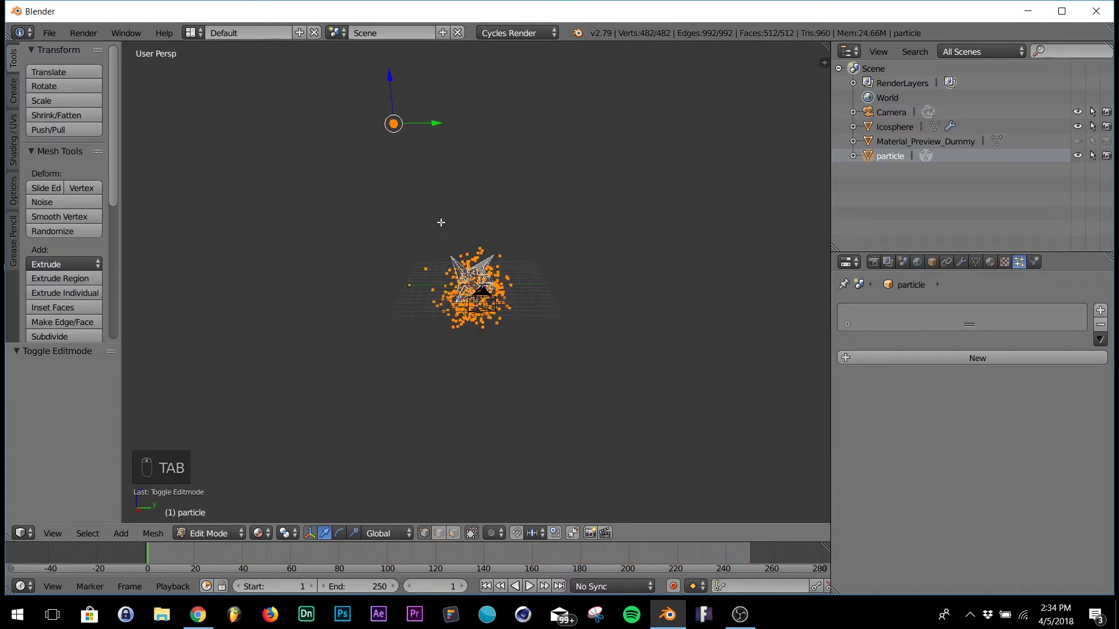
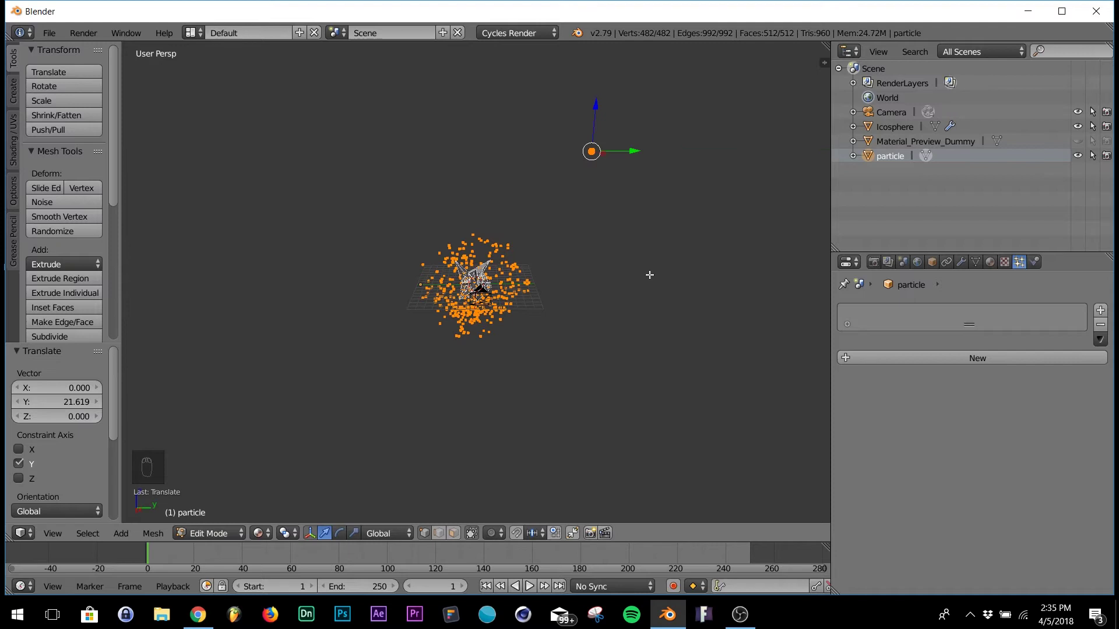
pyautogui.press('KP_0')
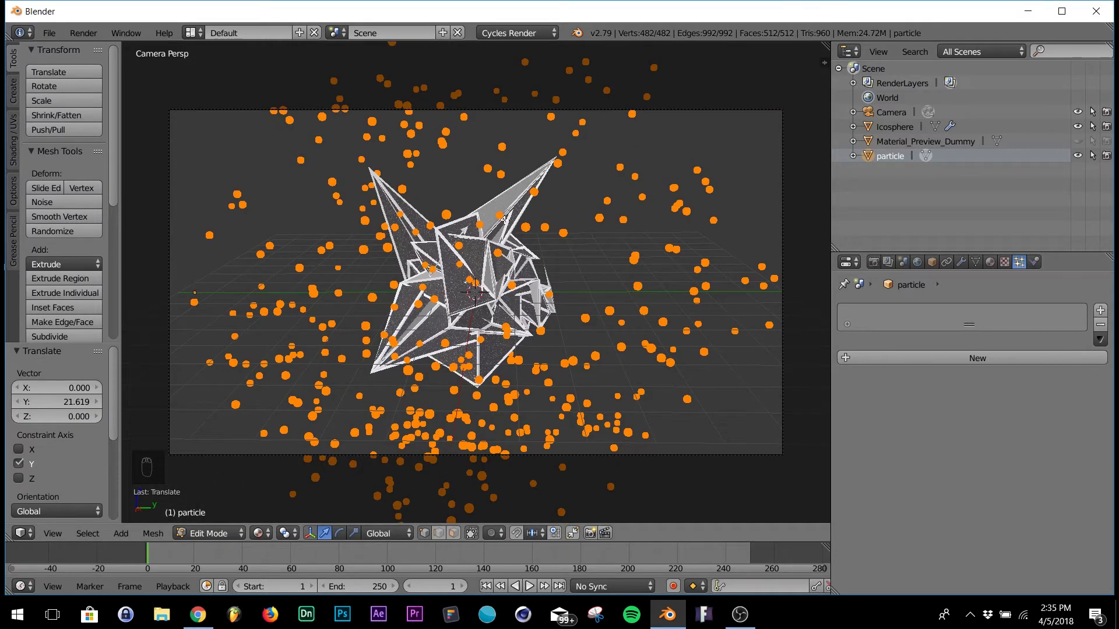
pyautogui.press('Tab')
pyautogui.moveTo(482, 258); pyautogui.dragTo(482, 259)
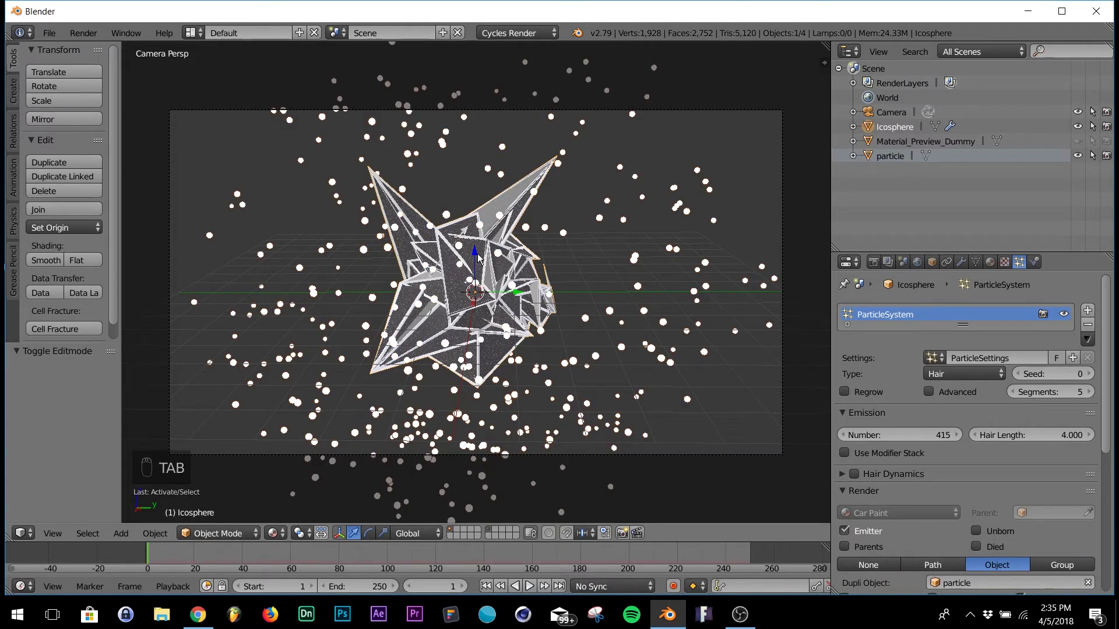
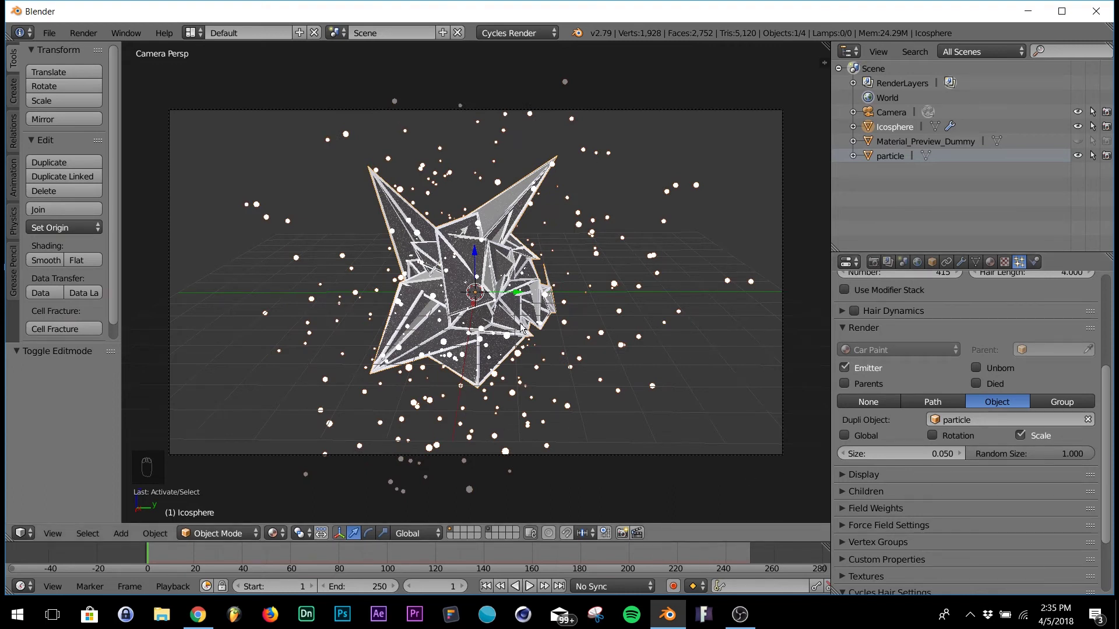
# Leave the particle Random Size at 1.000 and zoom out of the camera view to see the whole scene
pyautogui.press('Tab')
pyautogui.press('Tab')
pyautogui.moveTo(534, 294); pyautogui.dragTo(547, 278)
pyautogui.press('KP_0')
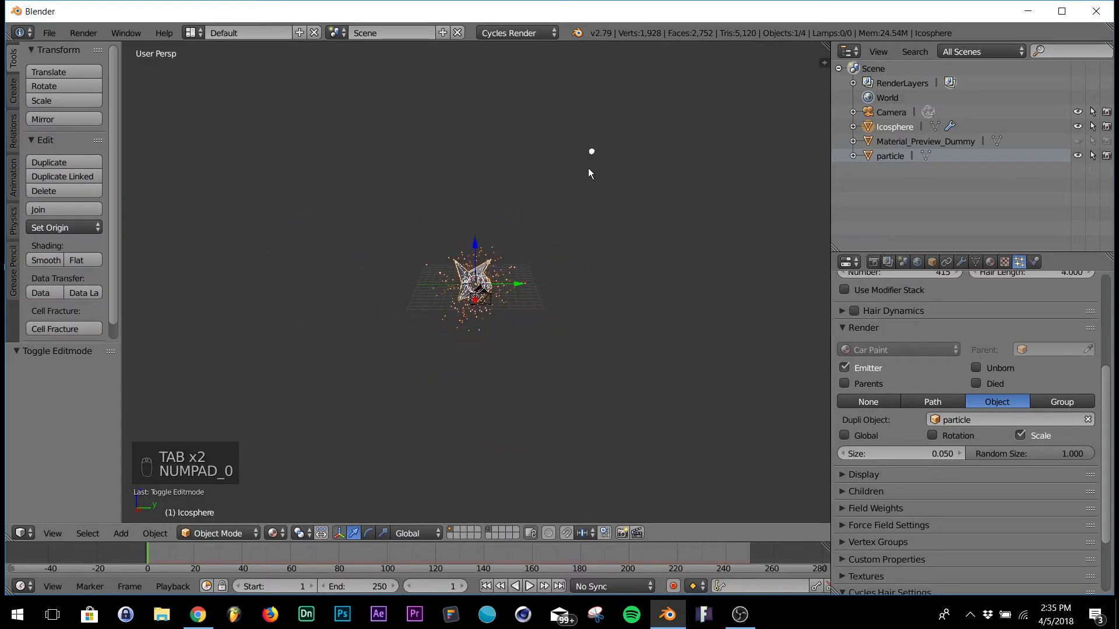
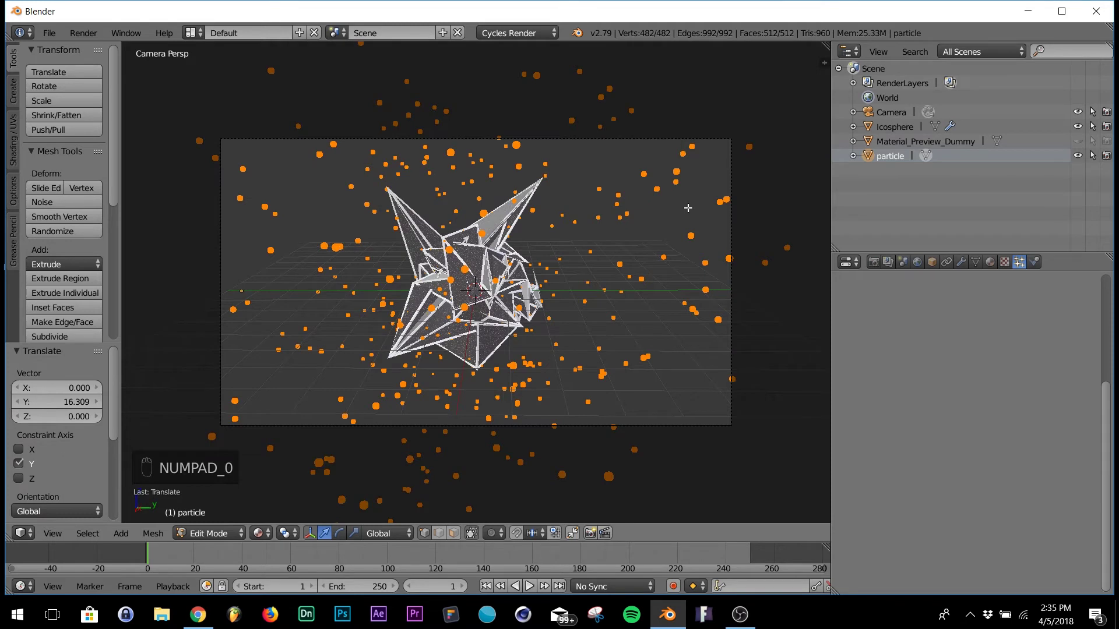
# Finish the particle sphere's Y offset of about 16.3 and return to the camera view
pyautogui.press('KP_0')
pyautogui.press('Tab')
pyautogui.press('KP_0')
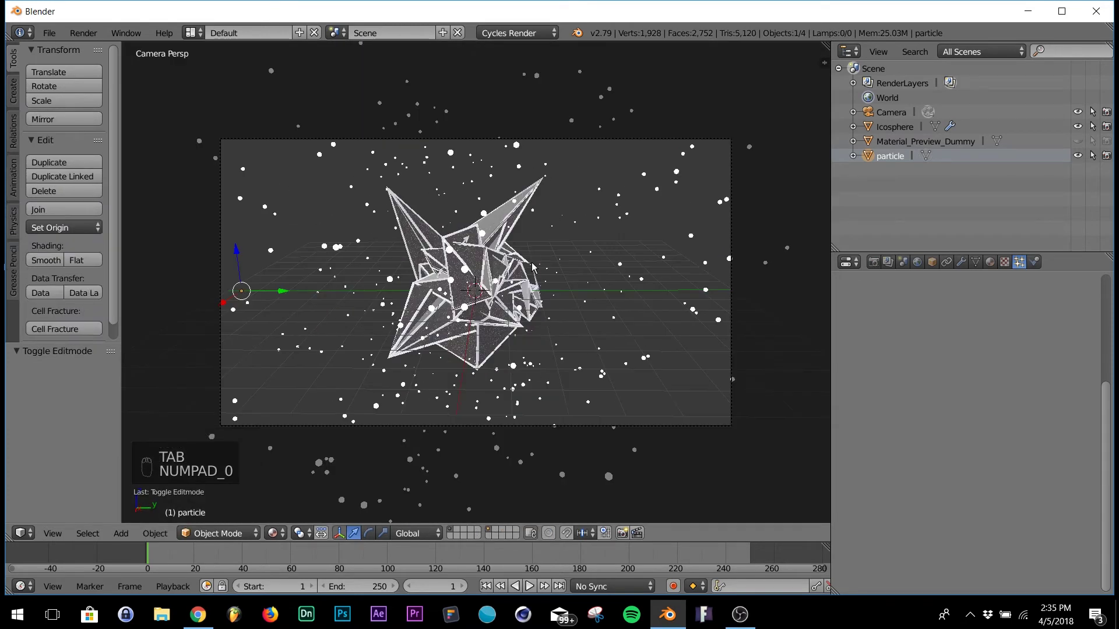
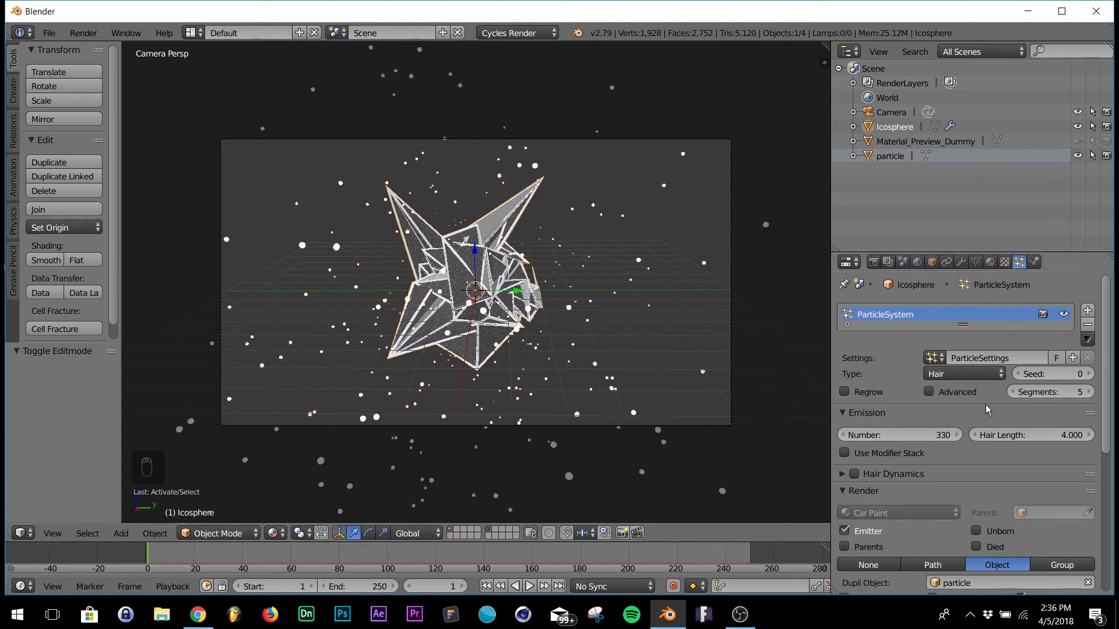
# Check the rendered viewport preview, return to solid shading and bring up the Add menu for a new mesh
pyautogui.moveTo(813, 389); pyautogui.dragTo(647, 343)
pyautogui.press('shift+z')
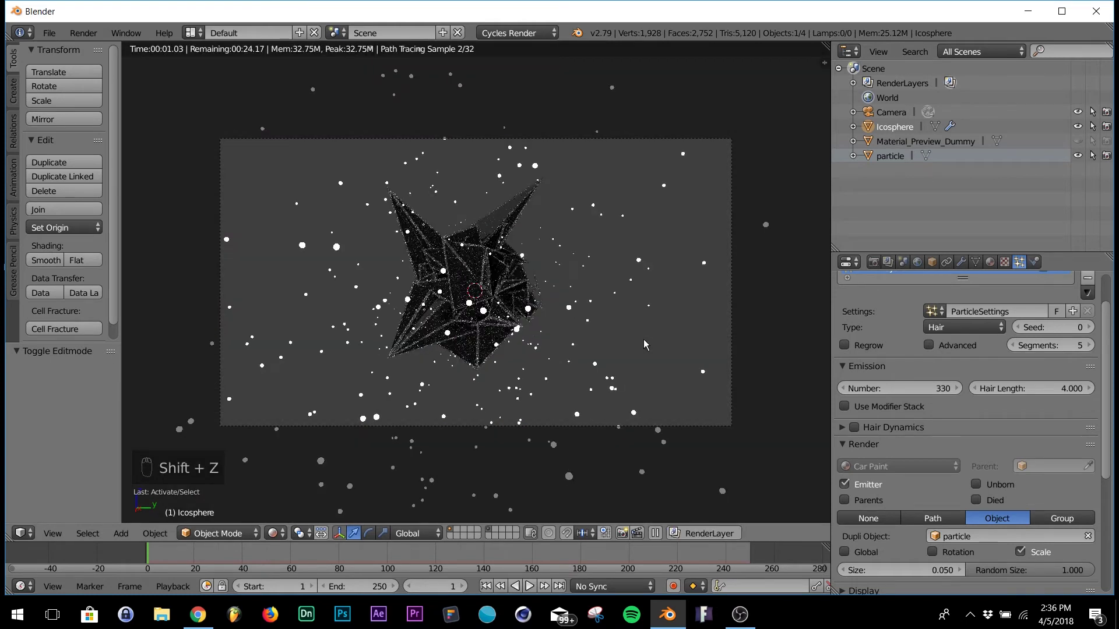
pyautogui.press('shift+z')
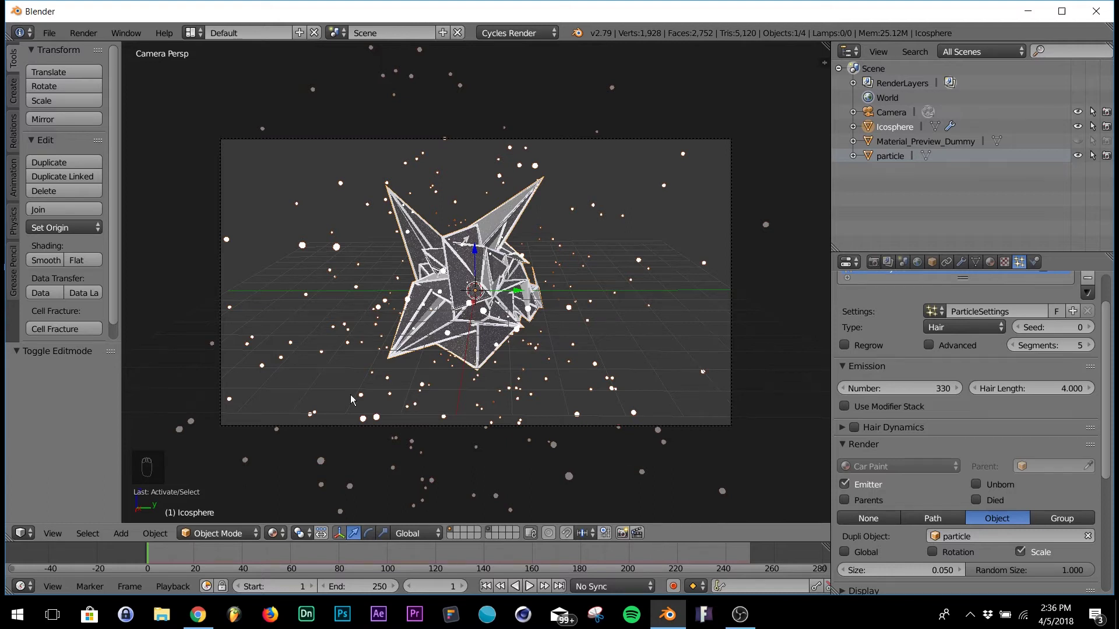
pyautogui.middleClick(383, 354)
pyautogui.moveTo(409, 352); pyautogui.dragTo(422, 351)
pyautogui.press('shift+a')
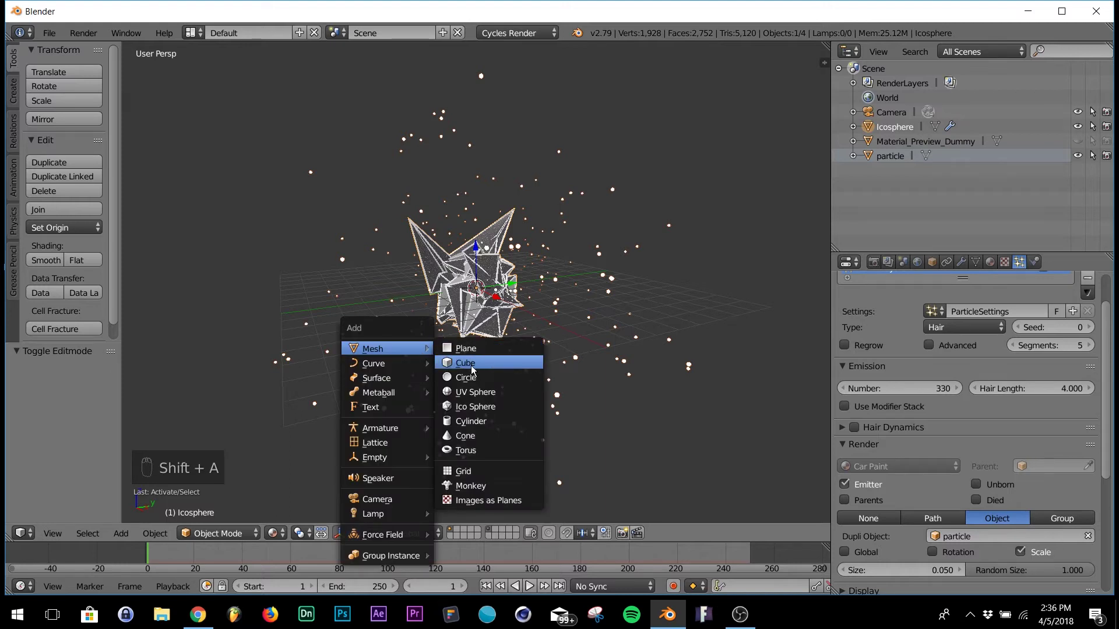
# Add a cube, enlarge it to enclose the icosphere and edit its mesh to stretch it longer
pyautogui.press('s')
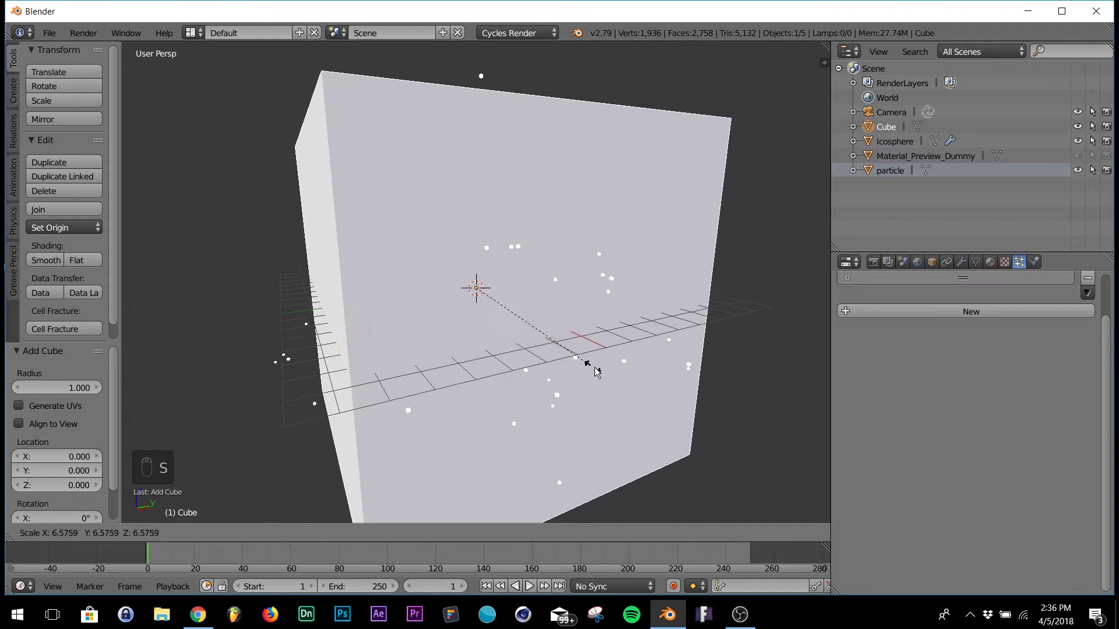
pyautogui.click(568, 357)
pyautogui.moveTo(560, 326); pyautogui.dragTo(537, 311)
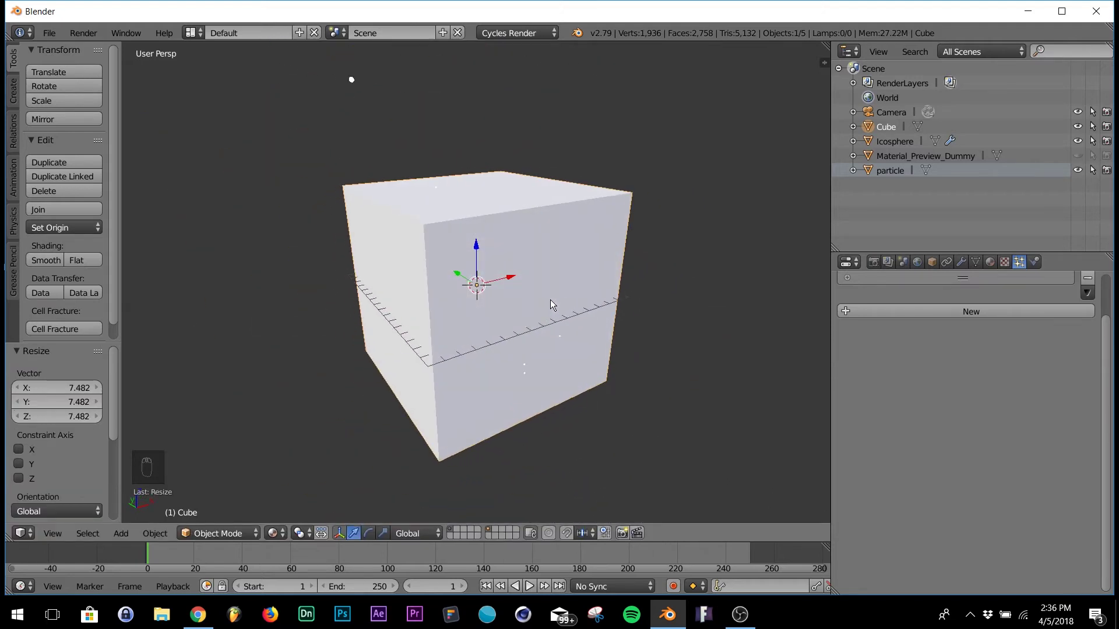
pyautogui.press('Tab')
pyautogui.press('a')
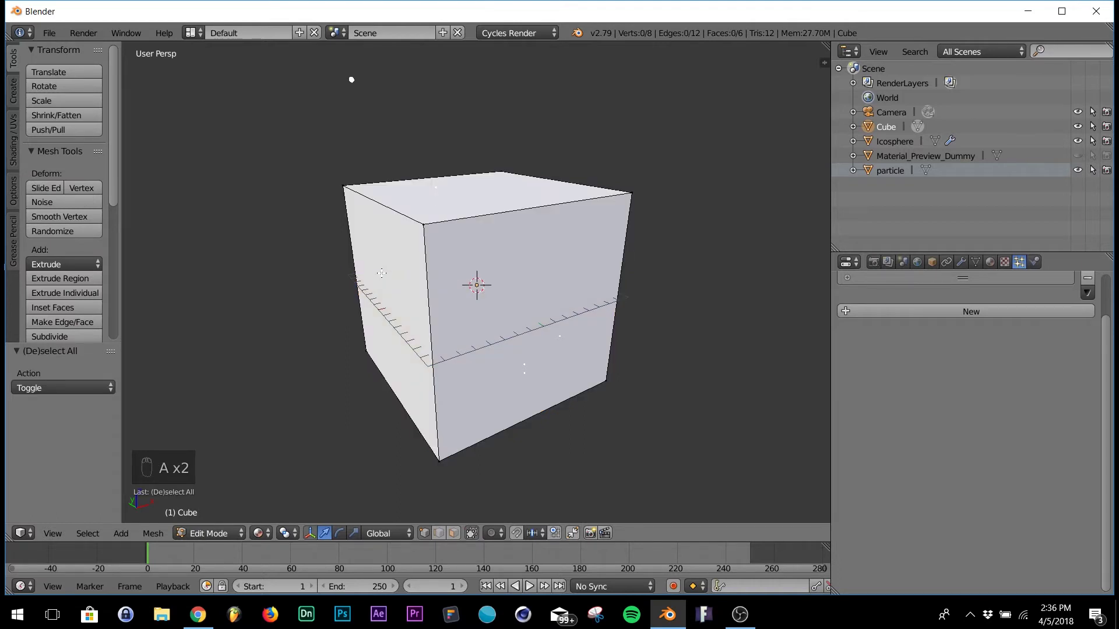
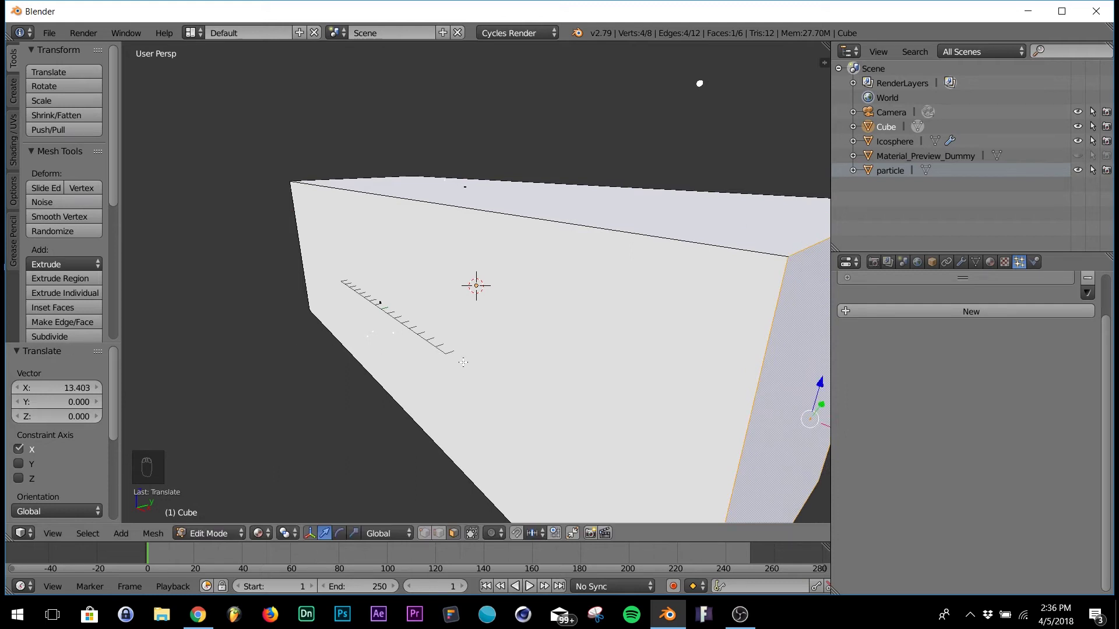
# Leave Edit Mode and shift the box about -3.362 along X behind the icosphere in the camera shot
pyautogui.press('Tab')
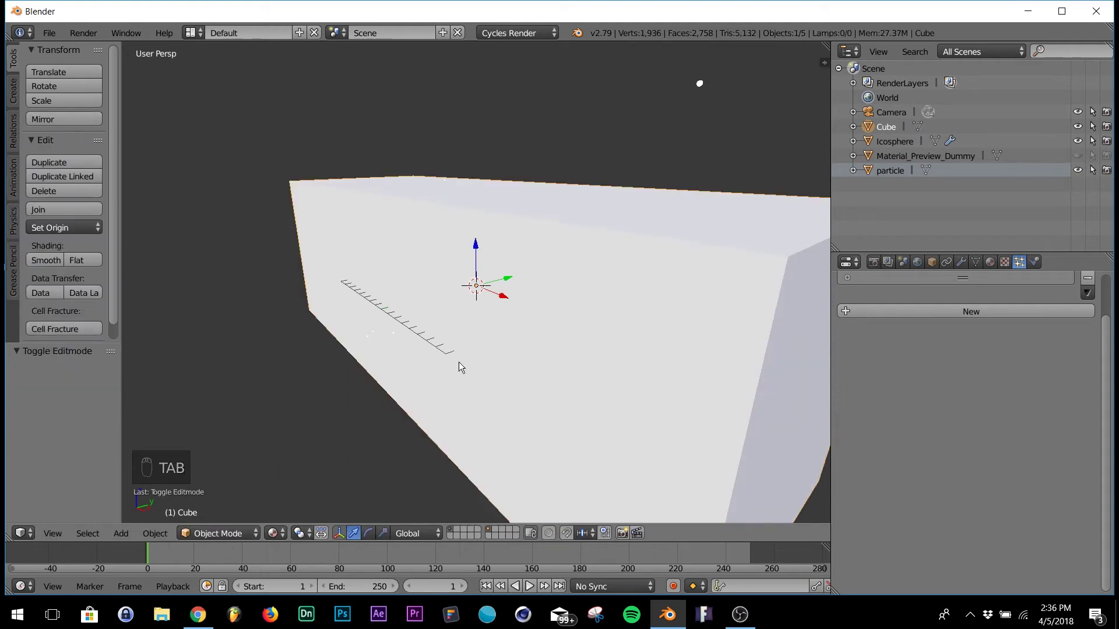
pyautogui.press('KP_0')
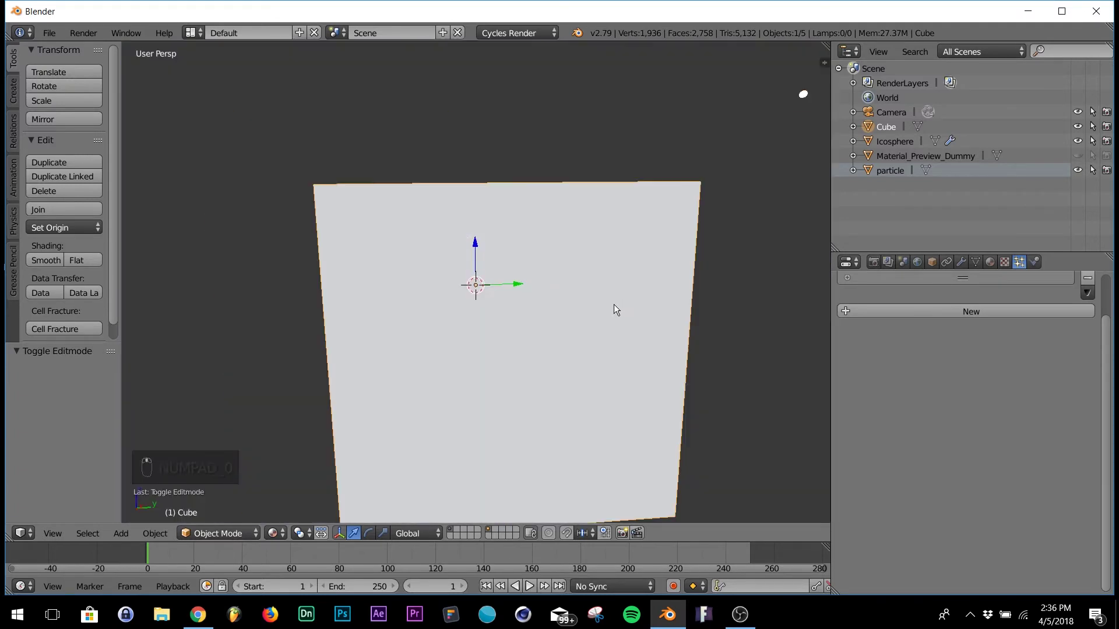
pyautogui.moveTo(645, 301); pyautogui.dragTo(488, 303)
pyautogui.press('KP_0')
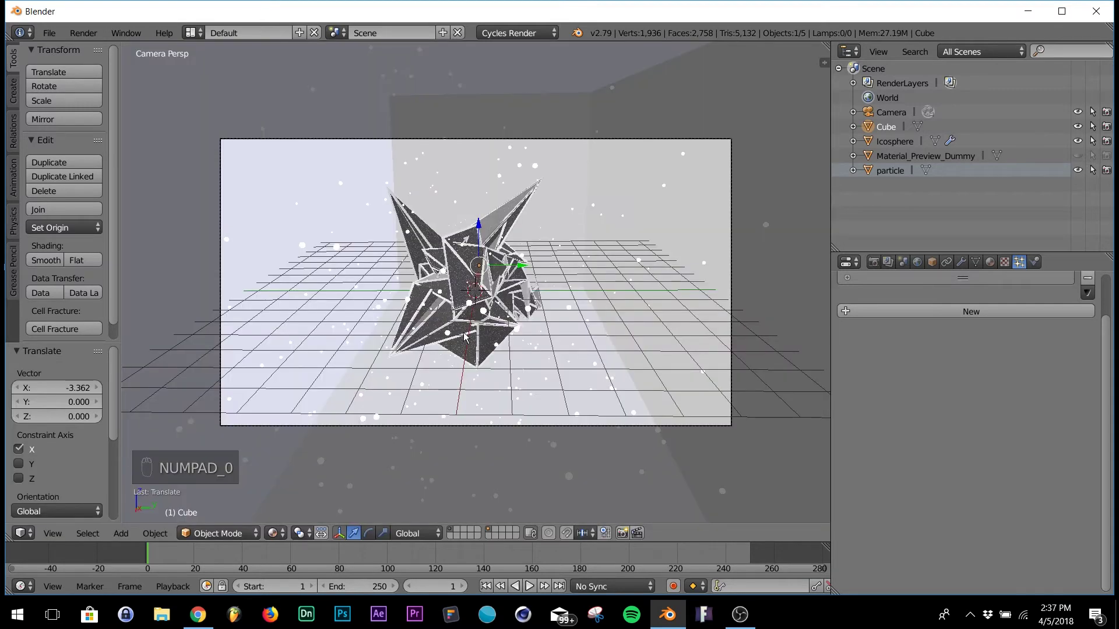
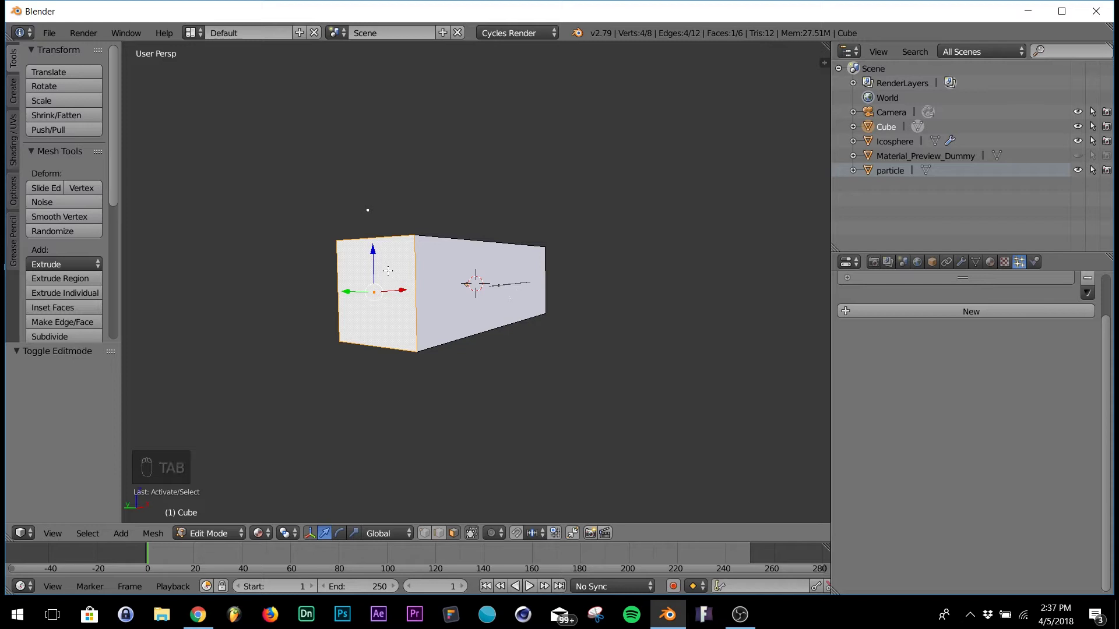
# Scale the box's end face down to about 0.558 to narrow that end
pyautogui.press('s')
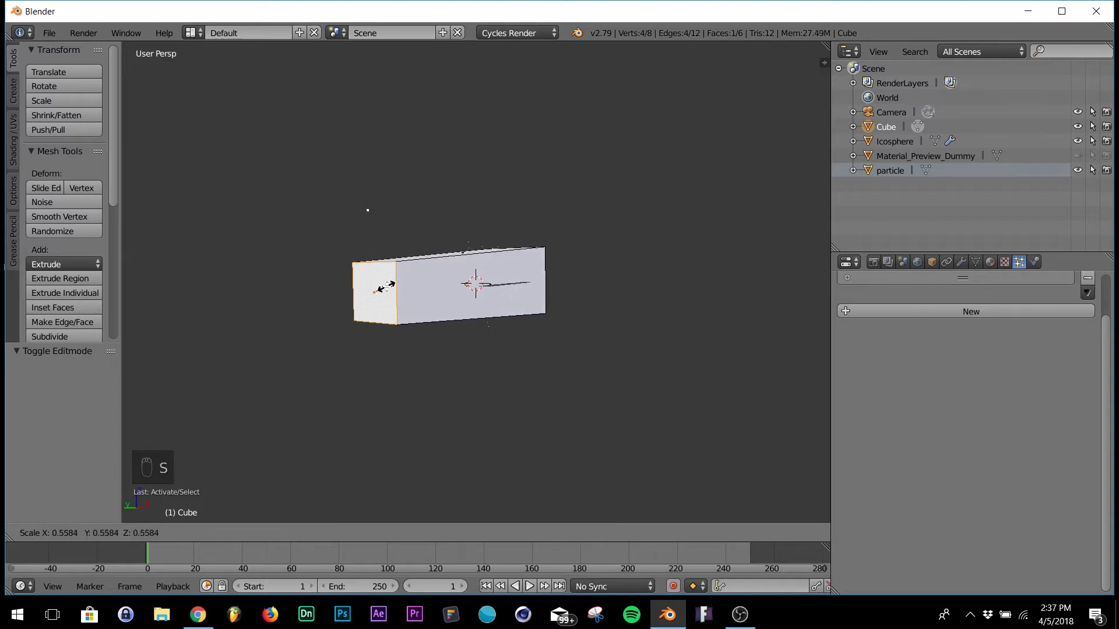
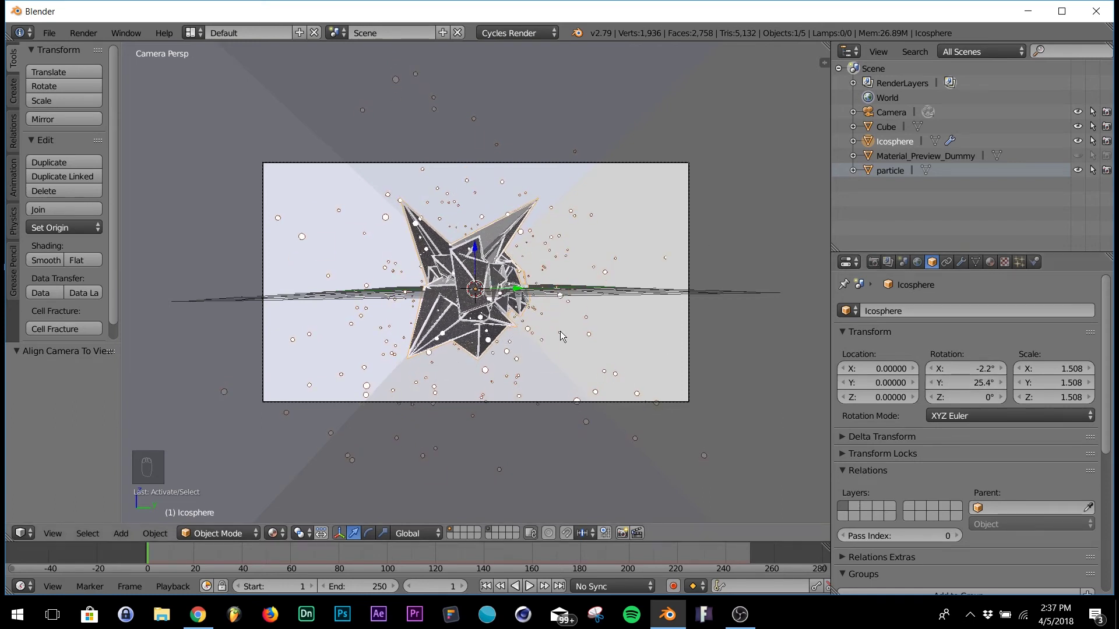
# Give the Cube an orange Diffuse BSDF material and orbit out of the camera shot
pyautogui.moveTo(743, 230); pyautogui.dragTo(939, 512)
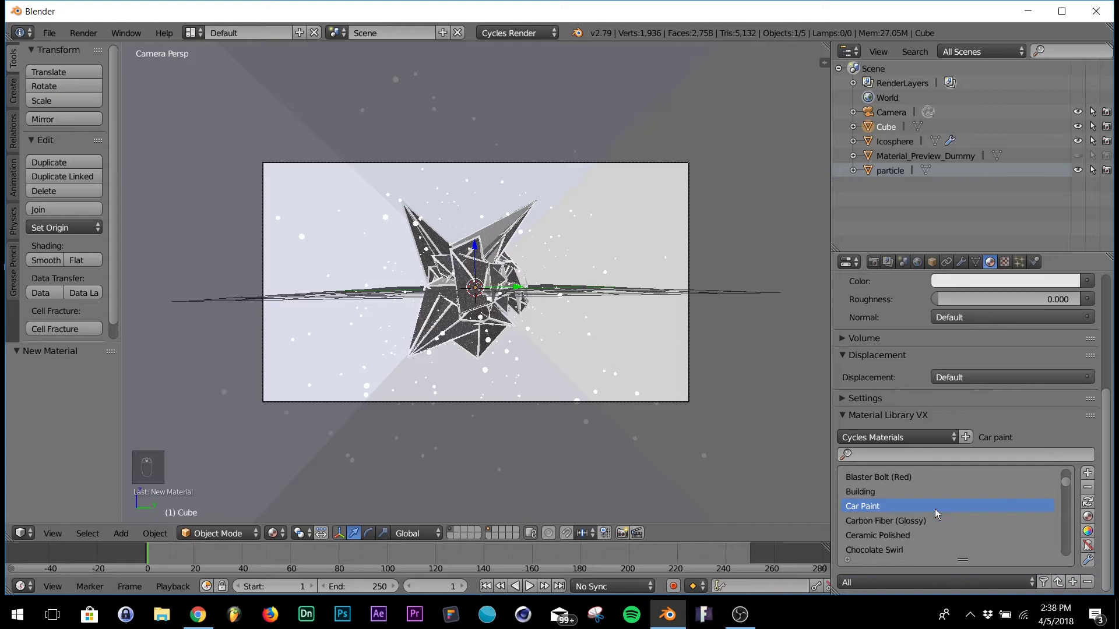
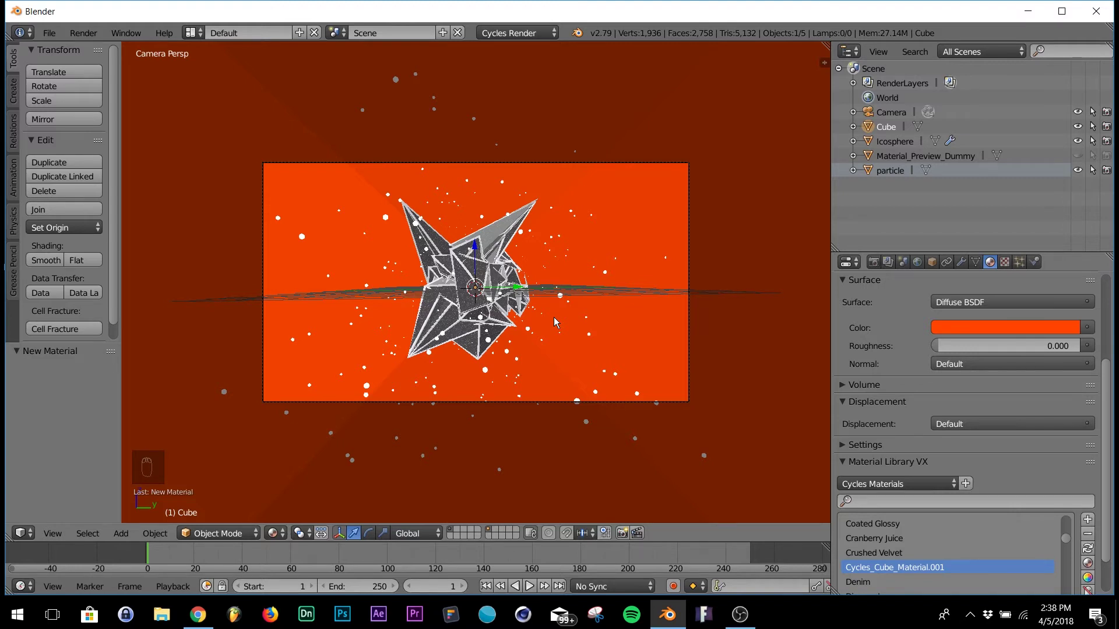
pyautogui.moveTo(580, 350); pyautogui.dragTo(572, 350)
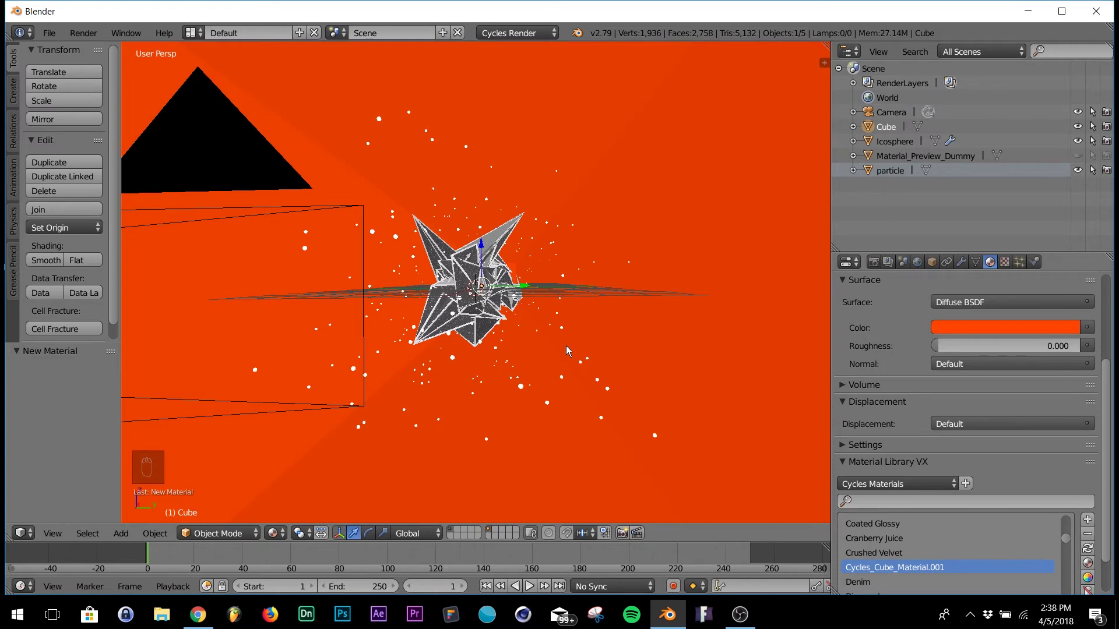
pyautogui.press('shift+a')
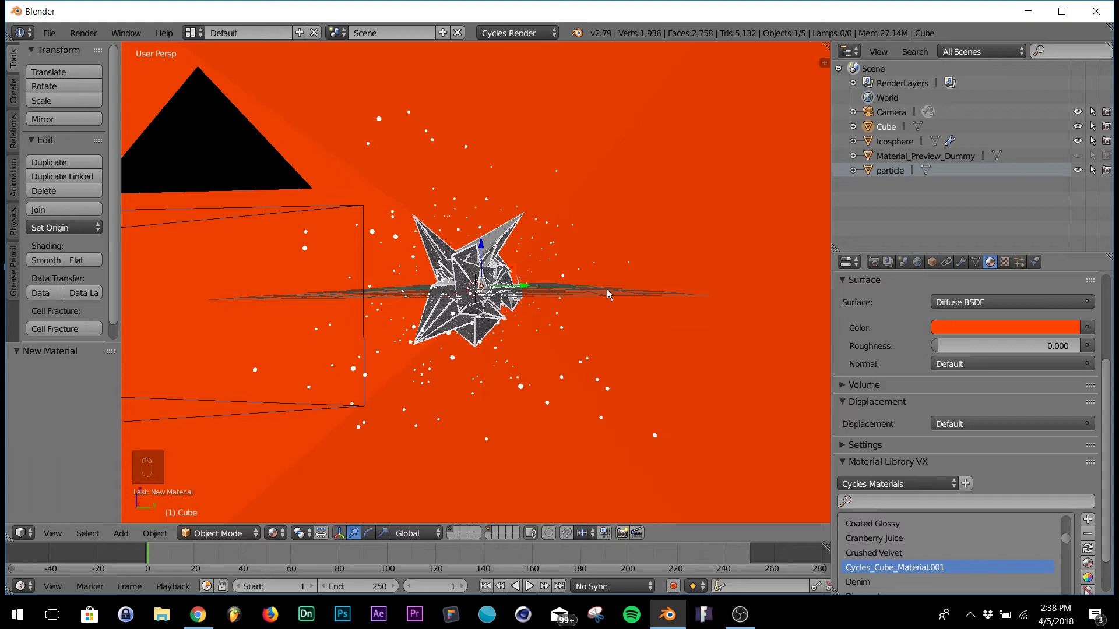
# Add a Plane, push it along X beside the scene and shift the orange box slightly along X
pyautogui.press('shift+a')
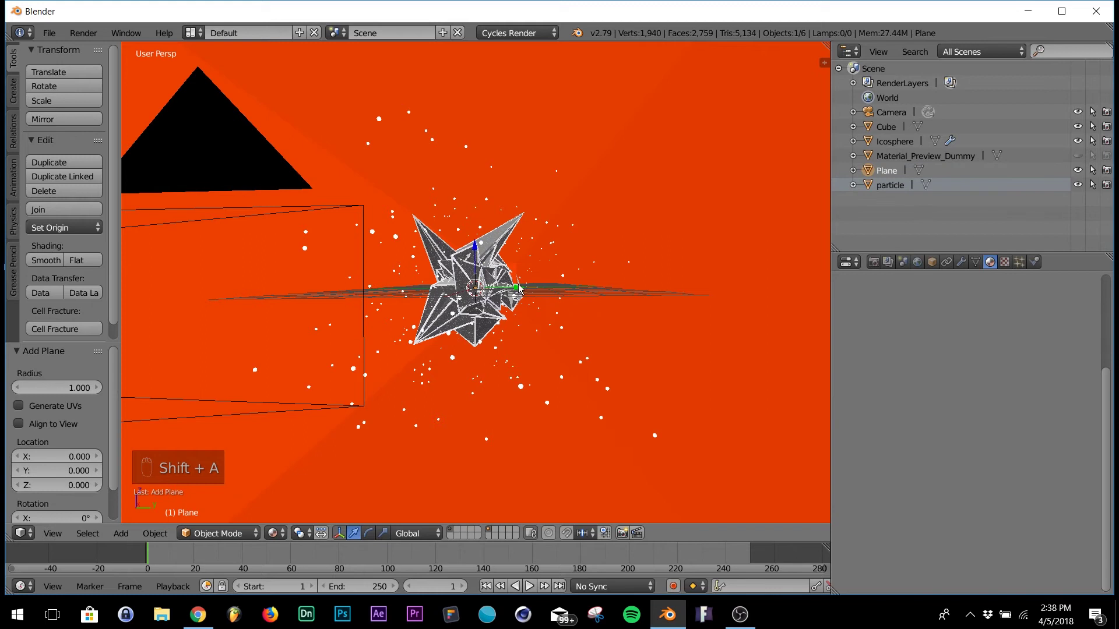
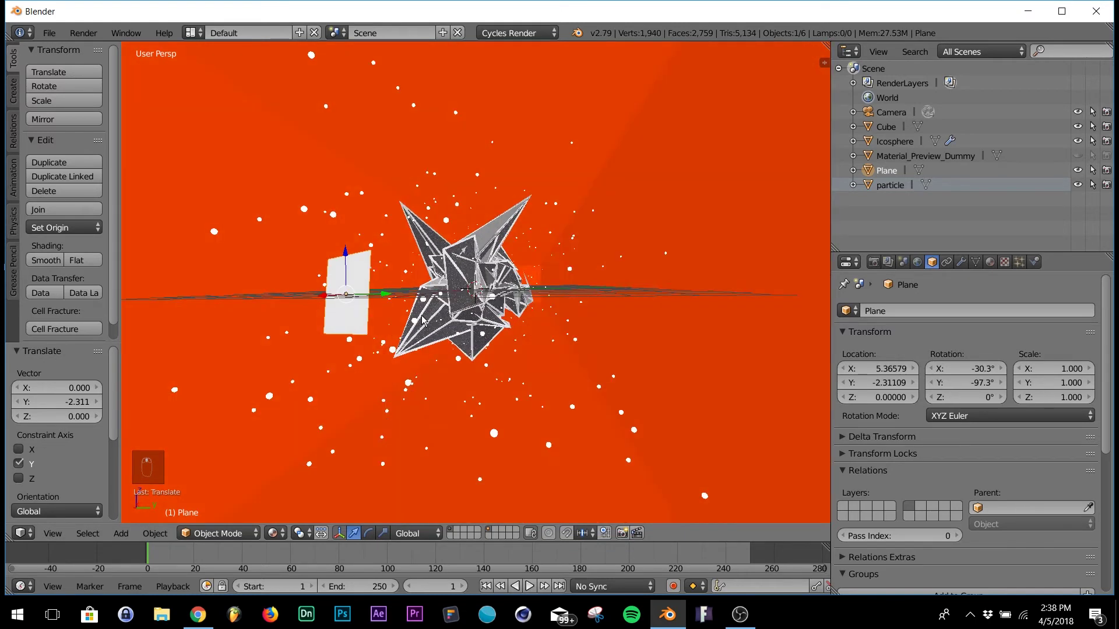
pyautogui.moveTo(356, 297); pyautogui.dragTo(307, 277)
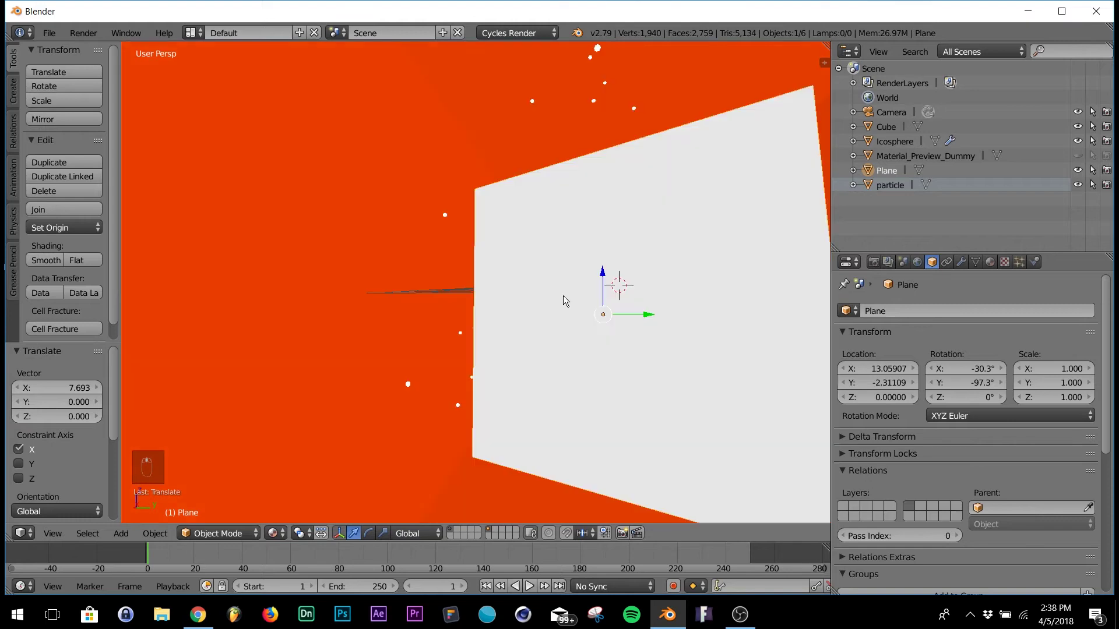
pyautogui.press('KP_0')
pyautogui.moveTo(249, 275); pyautogui.dragTo(253, 260)
pyautogui.click(250, 257)
pyautogui.moveTo(174, 334); pyautogui.dragTo(692, 317)
pyautogui.press('KP_0')
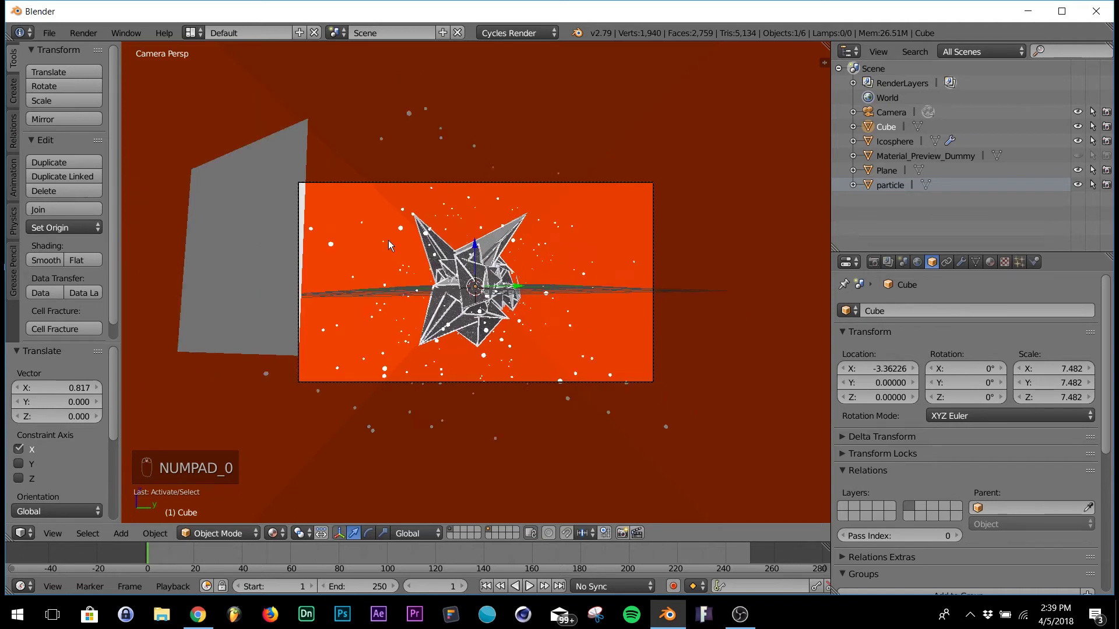
# Nudge the panel's position from the camera view and enlarge it to about 1.4
pyautogui.moveTo(306, 252); pyautogui.dragTo(327, 244)
pyautogui.press('KP_0')
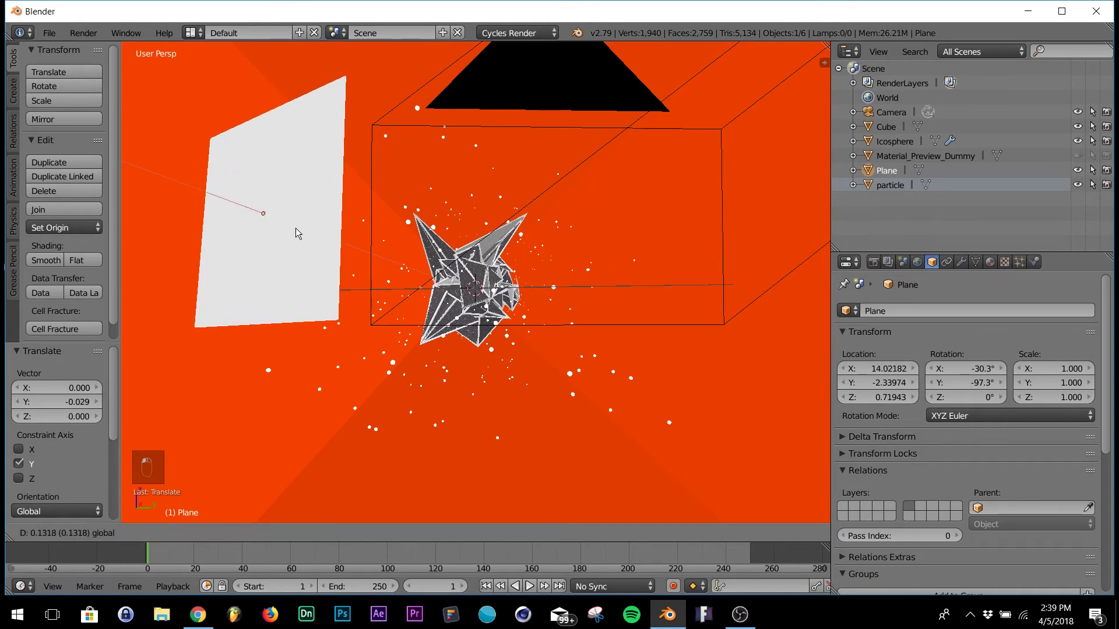
pyautogui.press('KP_0')
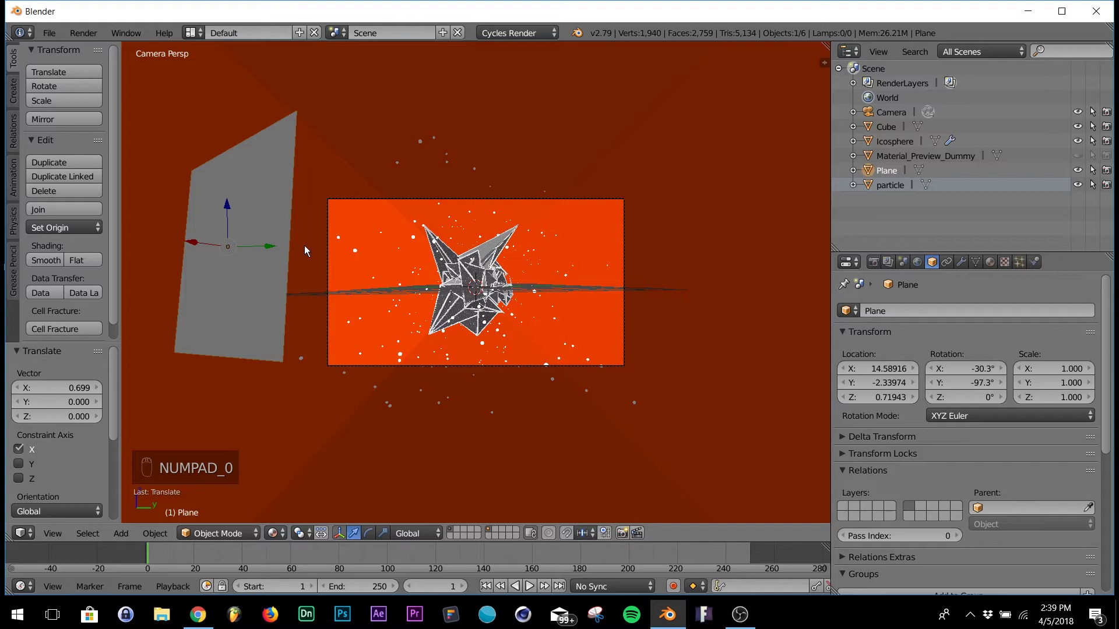
pyautogui.press('s')
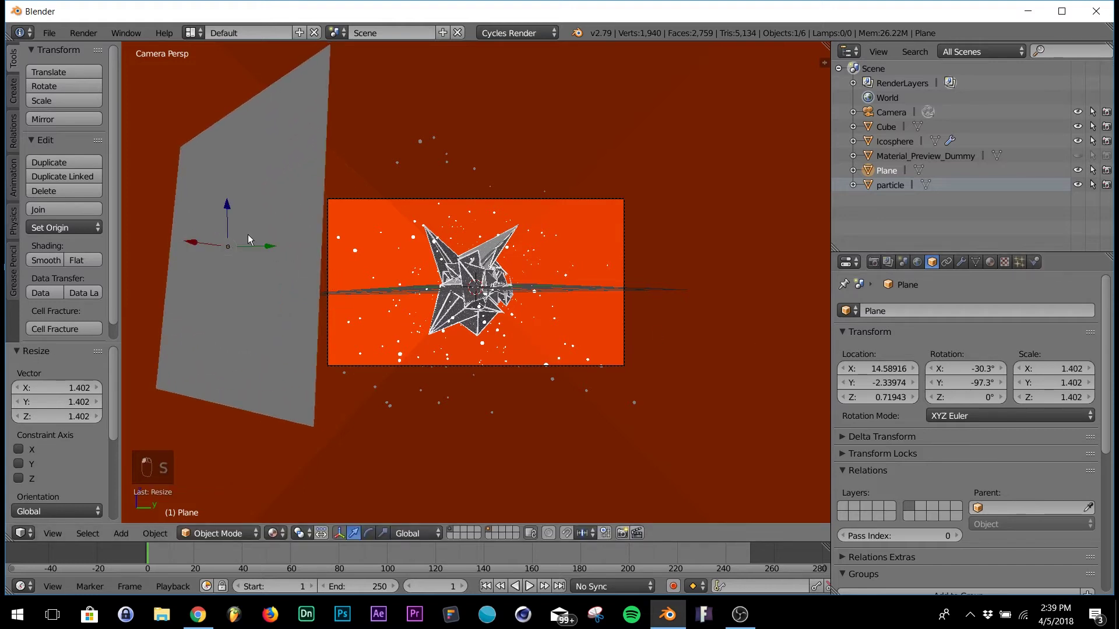
# Give the panel a new material Material.004 with an Emission surface shader
pyautogui.click(250, 156)
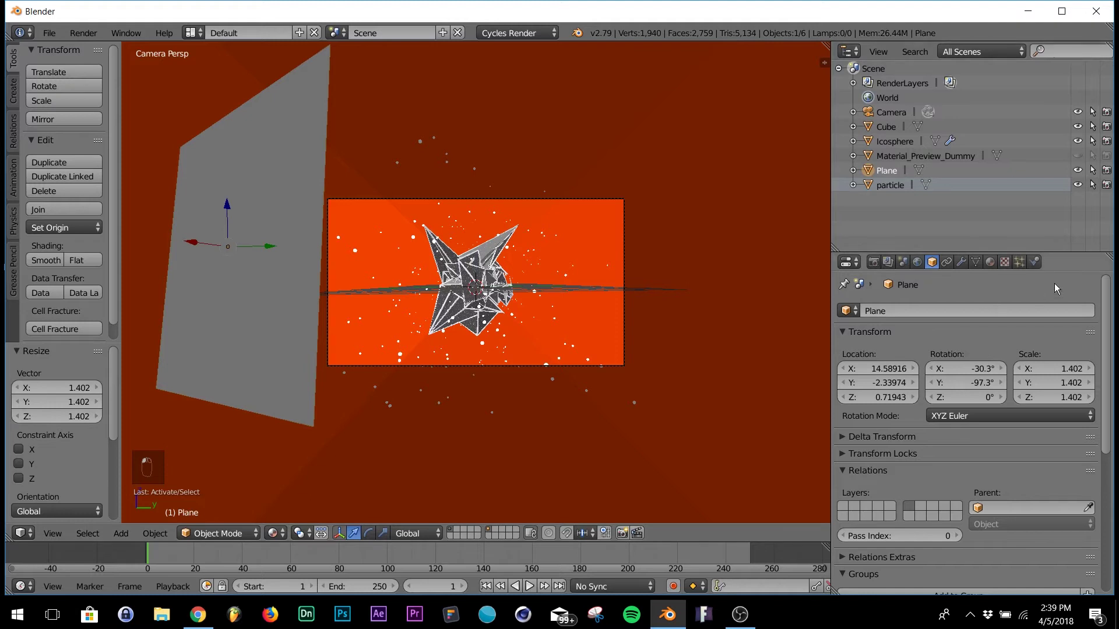
pyautogui.click(1002, 269)
pyautogui.moveTo(1005, 364); pyautogui.dragTo(951, 360)
pyautogui.moveTo(951, 359); pyautogui.dragTo(465, 266)
pyautogui.middleClick(466, 266)
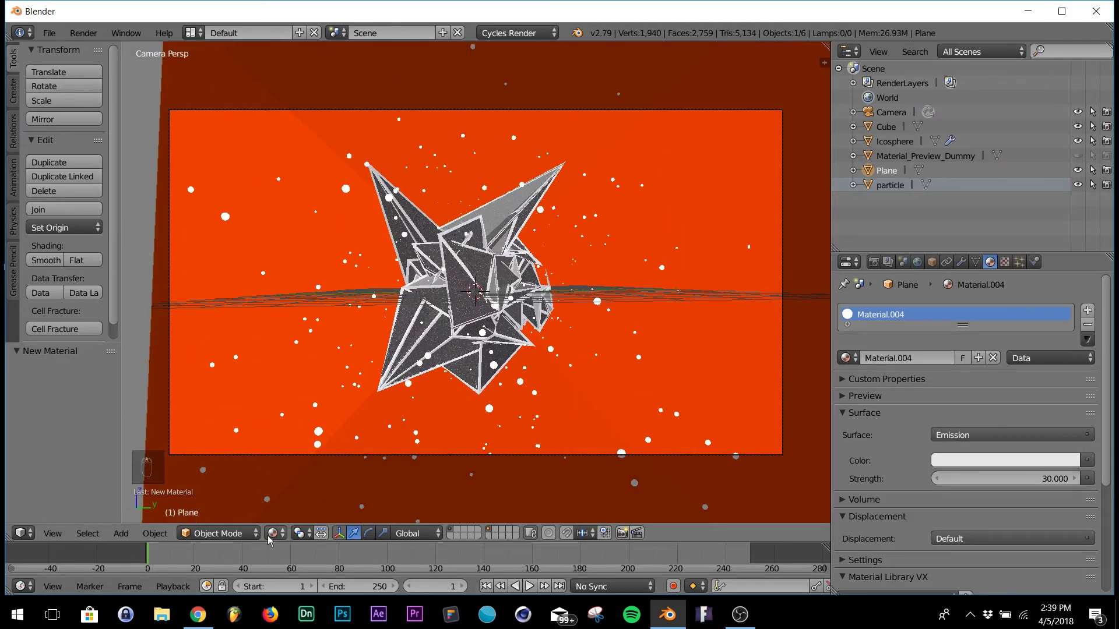
pyautogui.moveTo(273, 540); pyautogui.dragTo(309, 447)
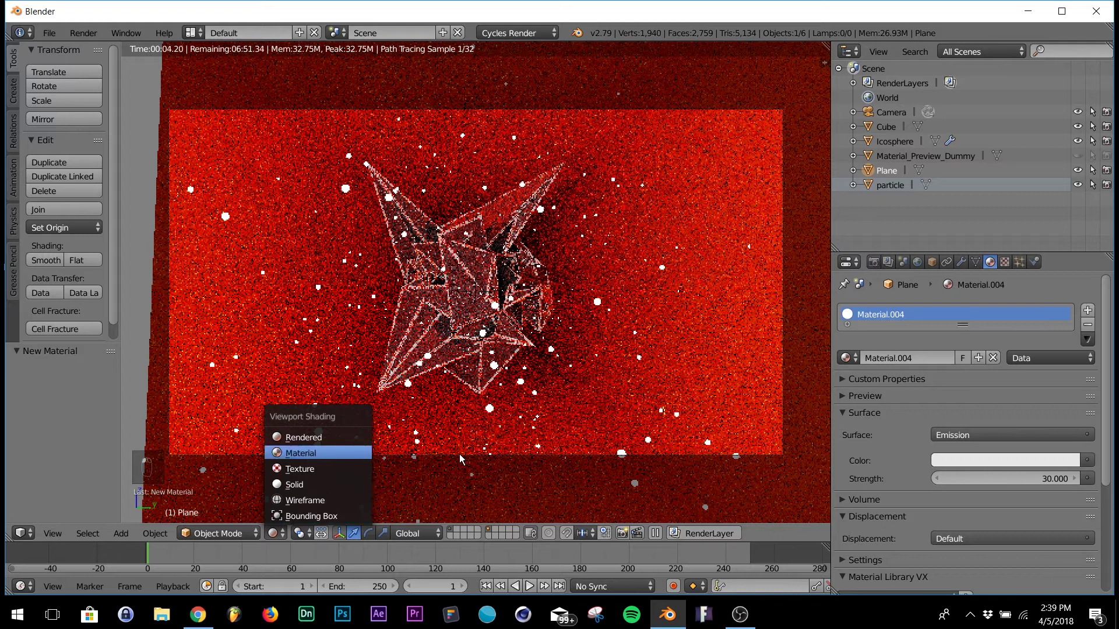
pyautogui.click(280, 307)
# Raise the emission strength through 30 and 60 to 100 and preview the rendered lighting
pyautogui.middleClick(280, 307)
pyautogui.moveTo(284, 296); pyautogui.dragTo(523, 293)
pyautogui.moveTo(523, 293); pyautogui.dragTo(278, 533)
pyautogui.moveTo(278, 534); pyautogui.dragTo(575, 396)
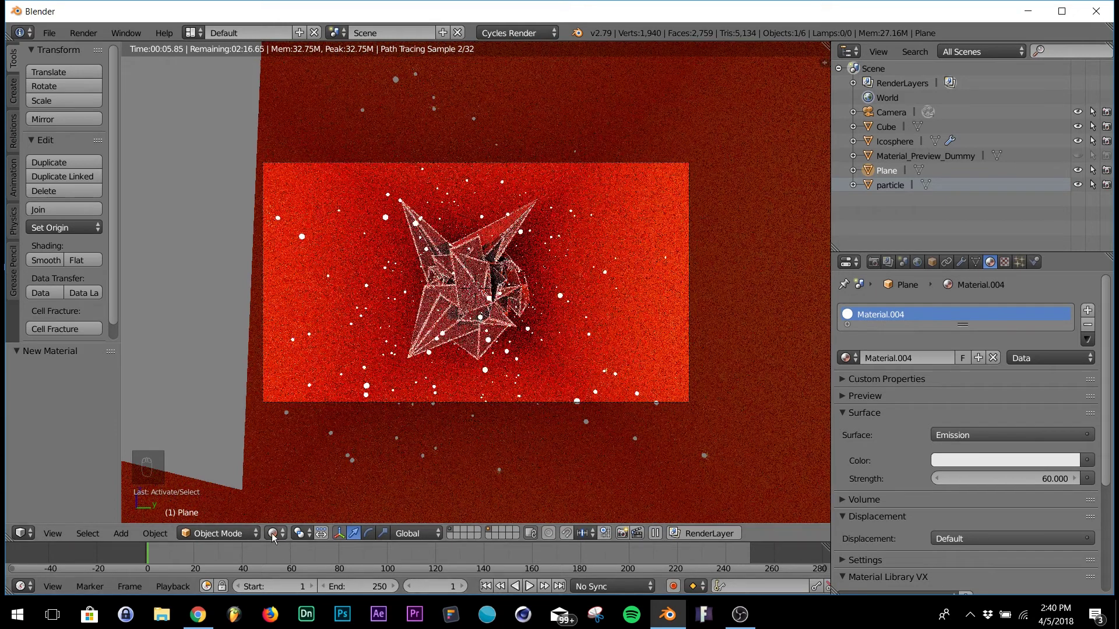
pyautogui.moveTo(310, 465); pyautogui.dragTo(312, 452)
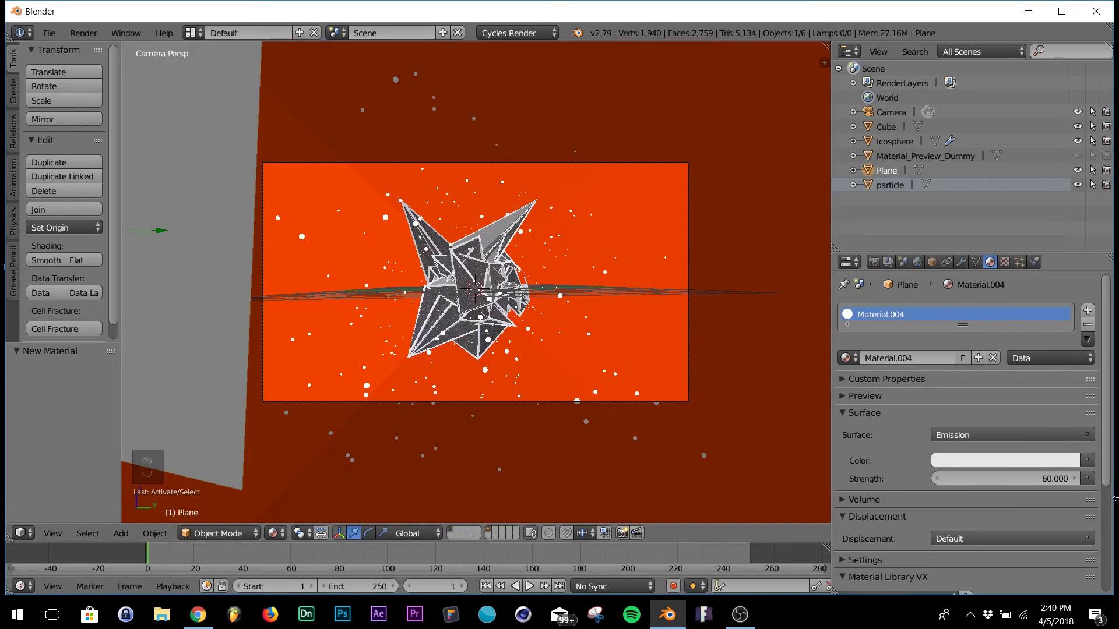
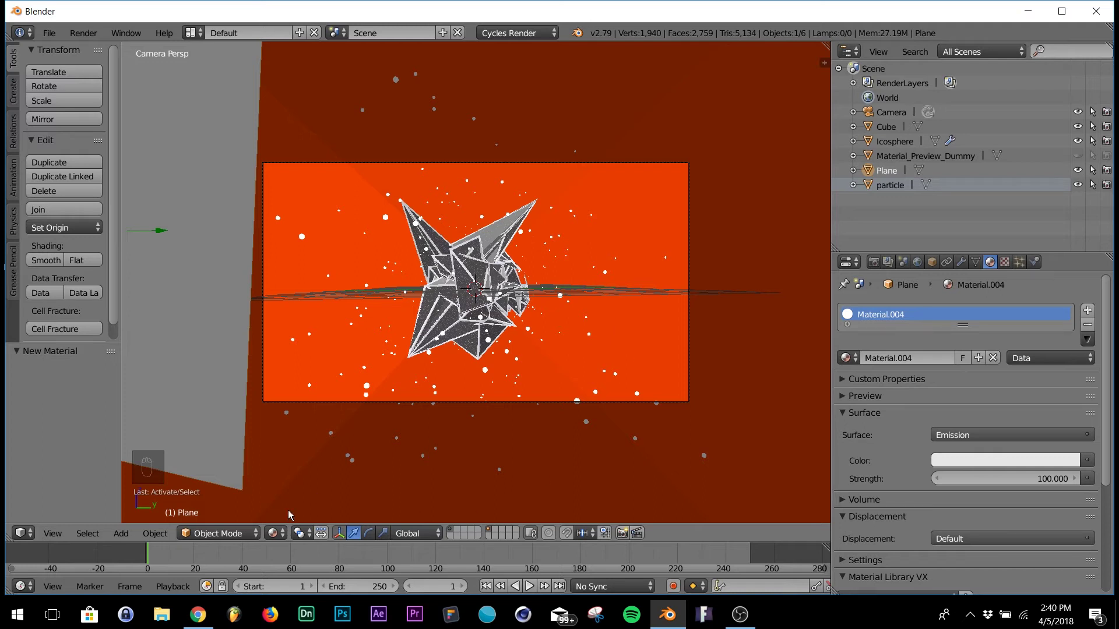
pyautogui.click(279, 541)
pyautogui.click(315, 447)
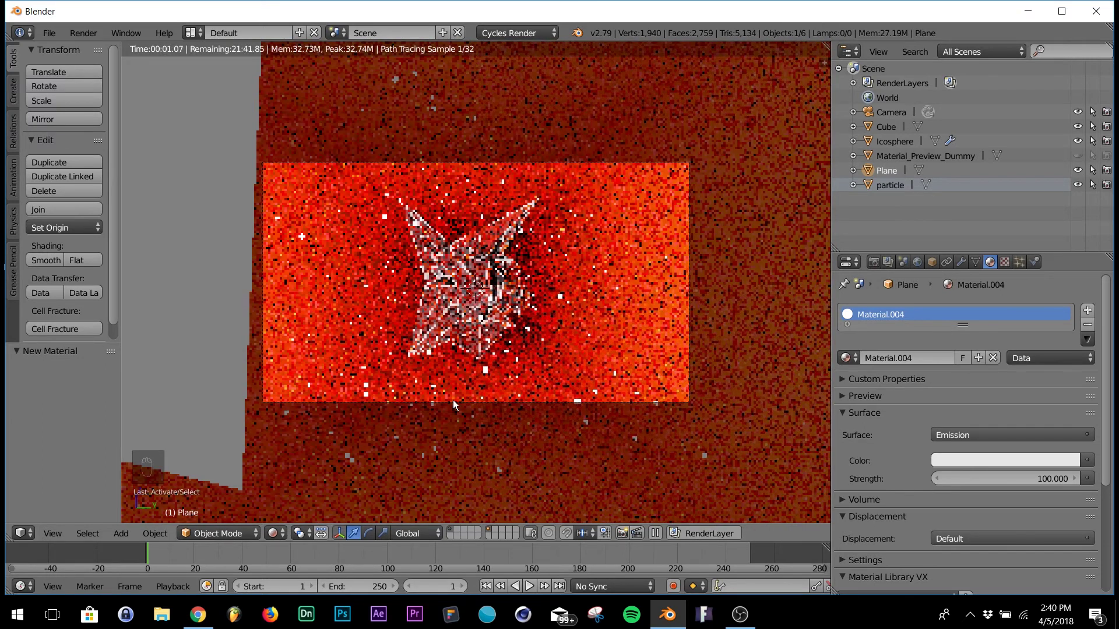
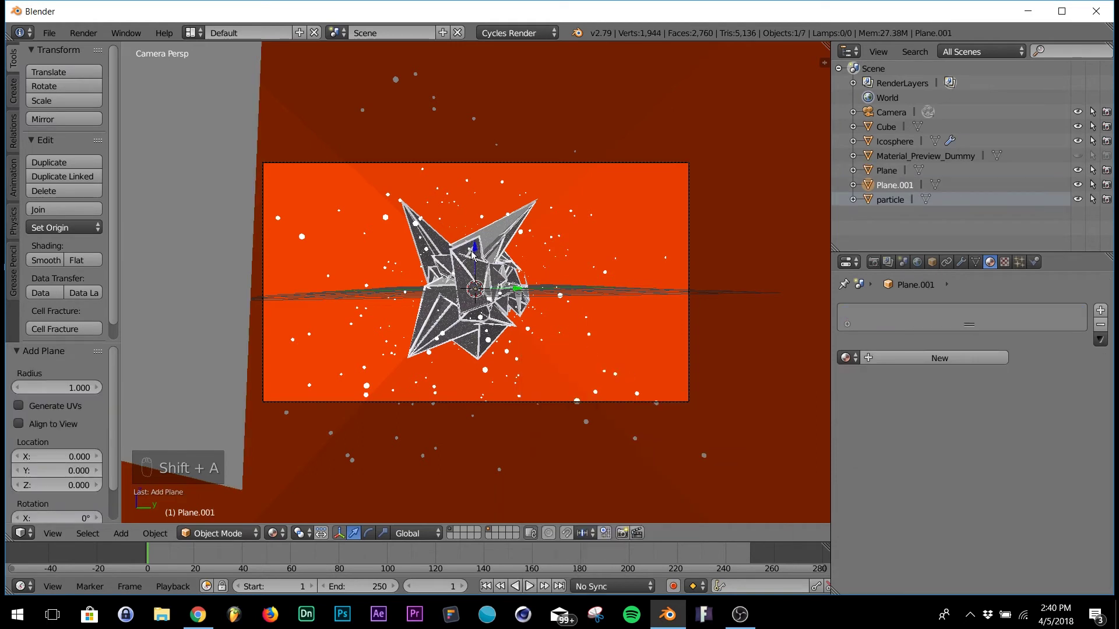
# Enlarge the second panel Plane.001 to about 3.726 and slide it along the X axis
pyautogui.press('s')
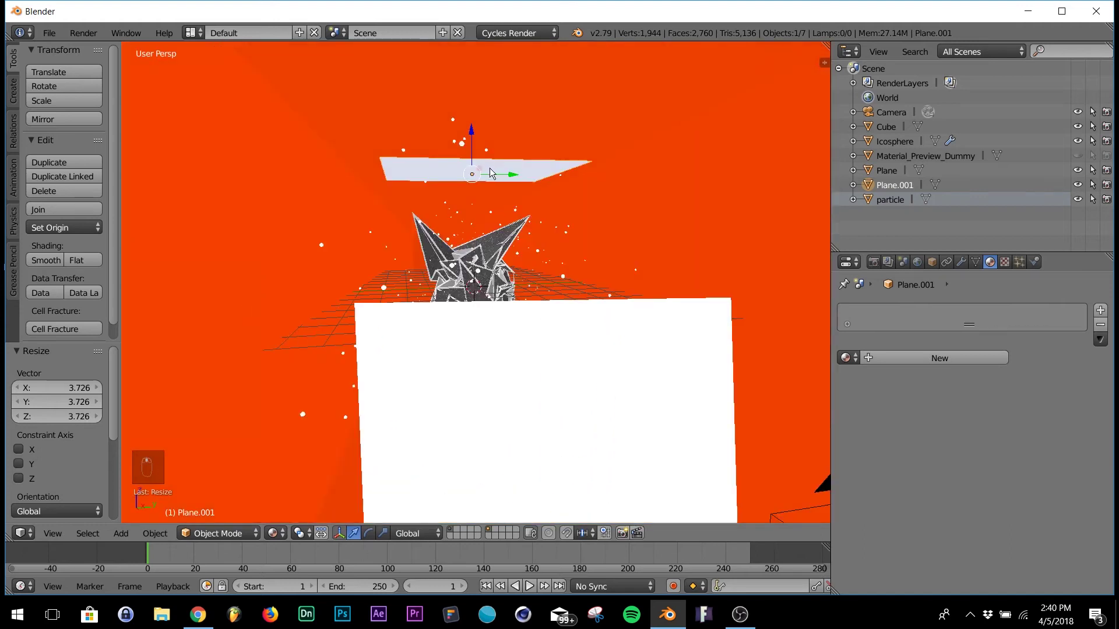
pyautogui.moveTo(491, 175); pyautogui.dragTo(526, 166)
pyautogui.press('KP_0')
pyautogui.press('KP_0')
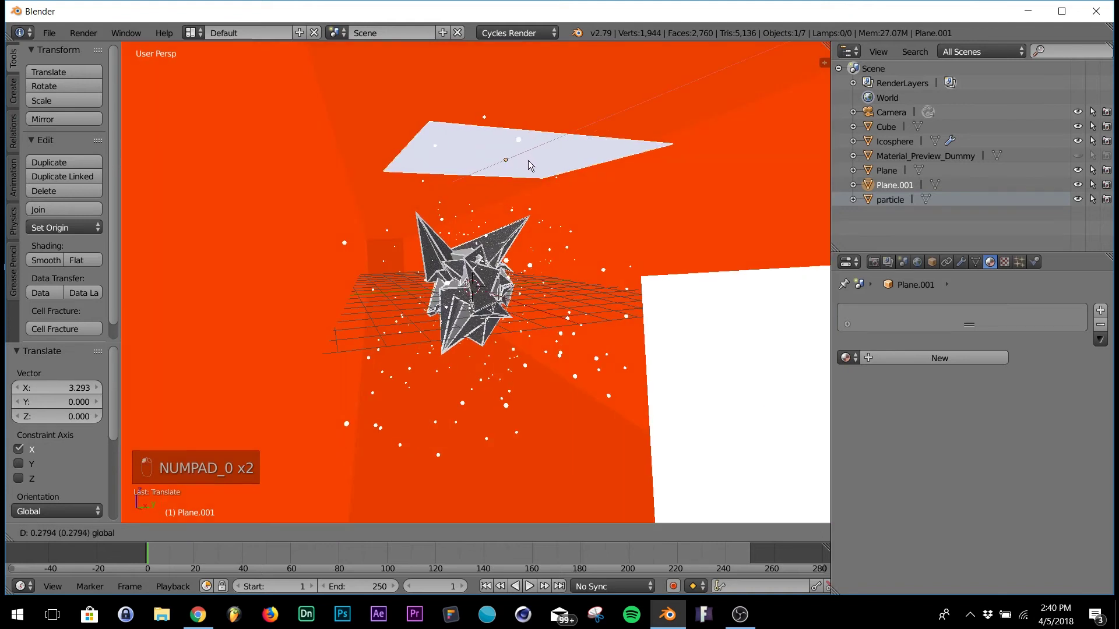
pyautogui.press('KP_0')
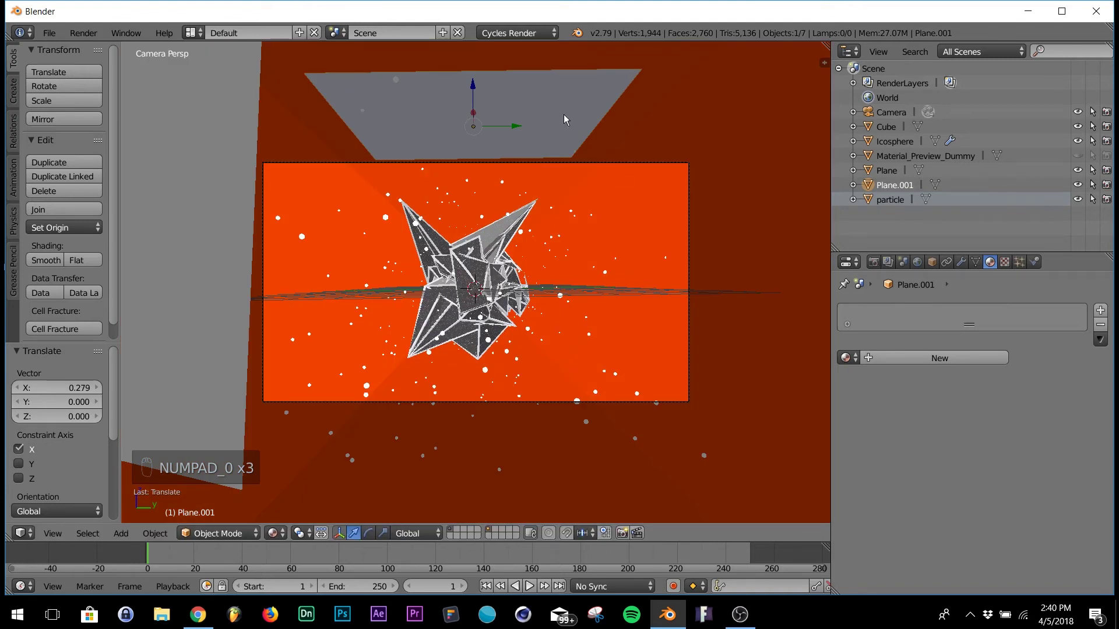
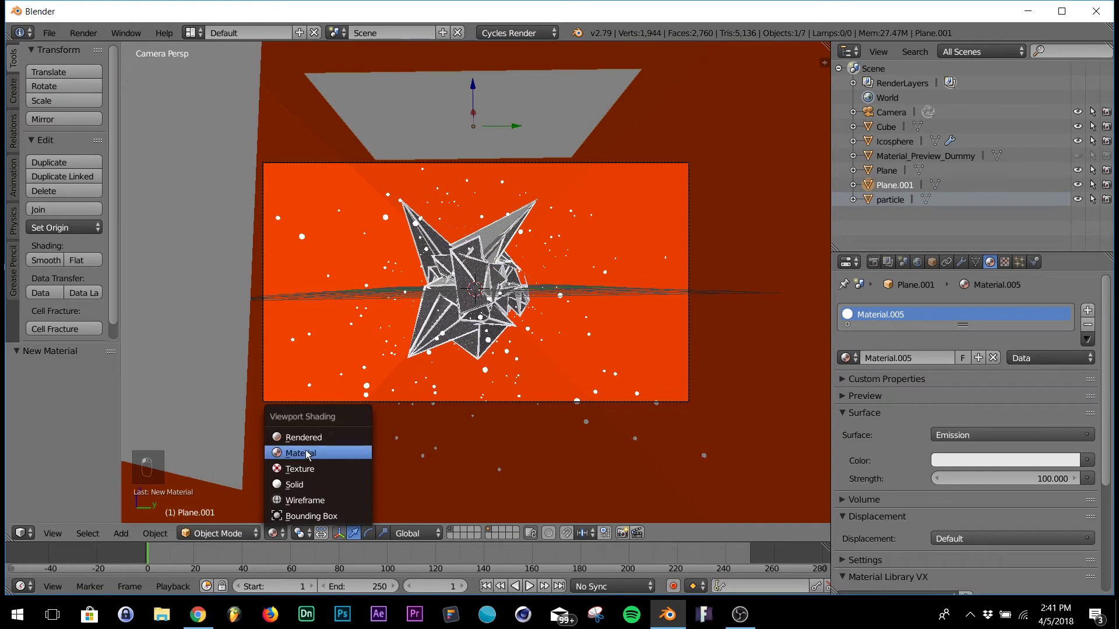
# Lower Plane's emission strength to 60 and compare in rendered preview
pyautogui.click(309, 448)
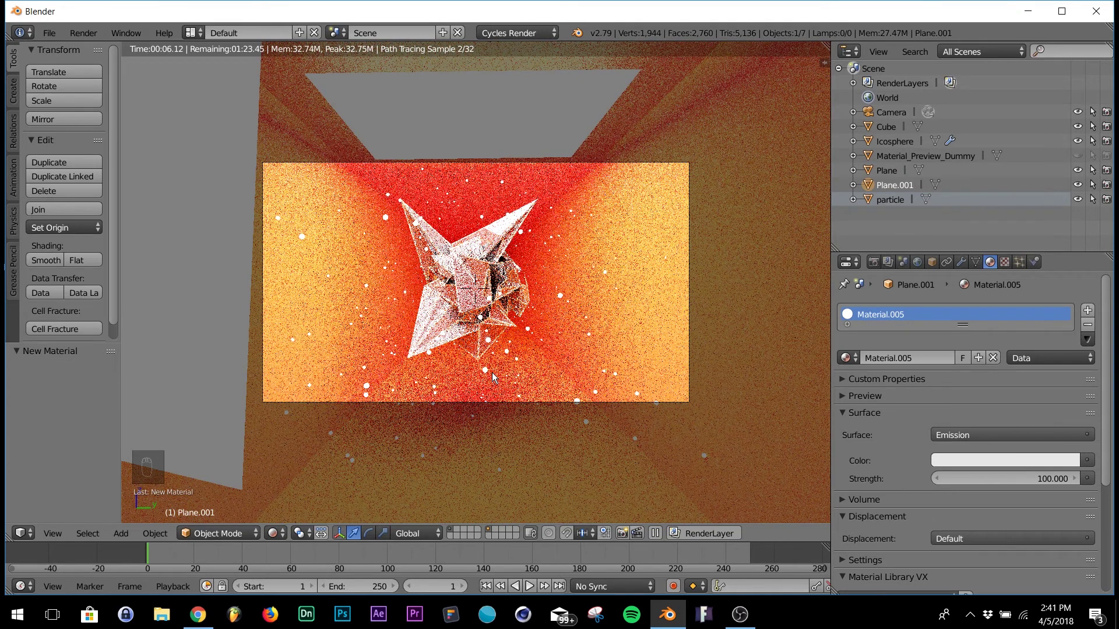
pyautogui.moveTo(320, 437); pyautogui.dragTo(548, 483)
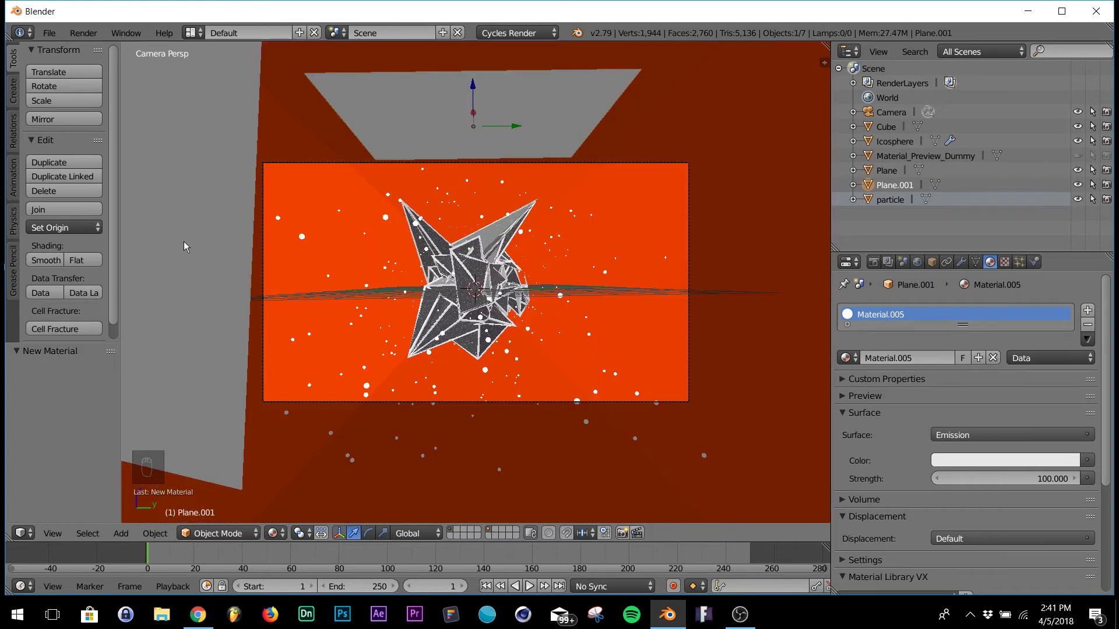
pyautogui.moveTo(192, 246); pyautogui.dragTo(580, 353)
pyautogui.press('shift+z')
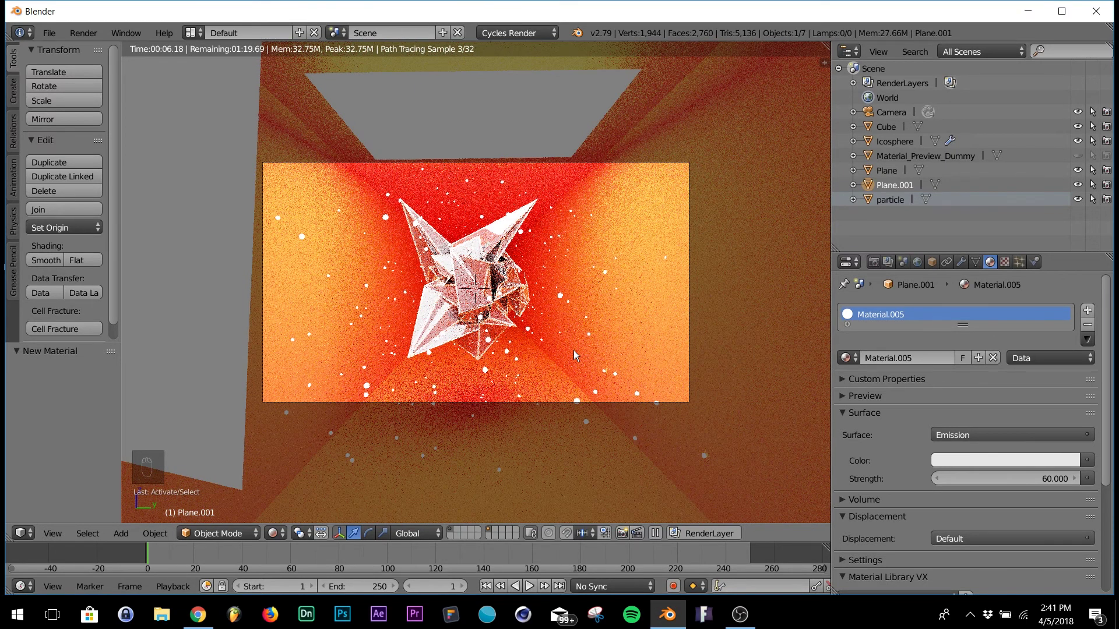
pyautogui.press('shift+z')
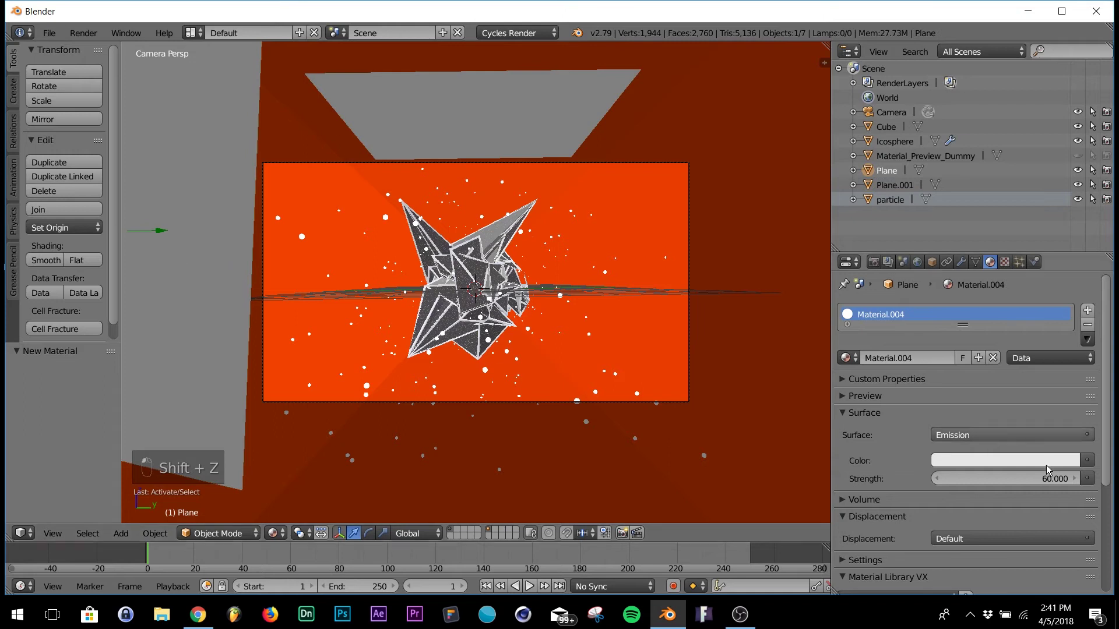
# Drop Plane.001's emission strength to 30 and check the dimmer lighting rendered
pyautogui.moveTo(1049, 485); pyautogui.dragTo(653, 429)
pyautogui.press('shift+z')
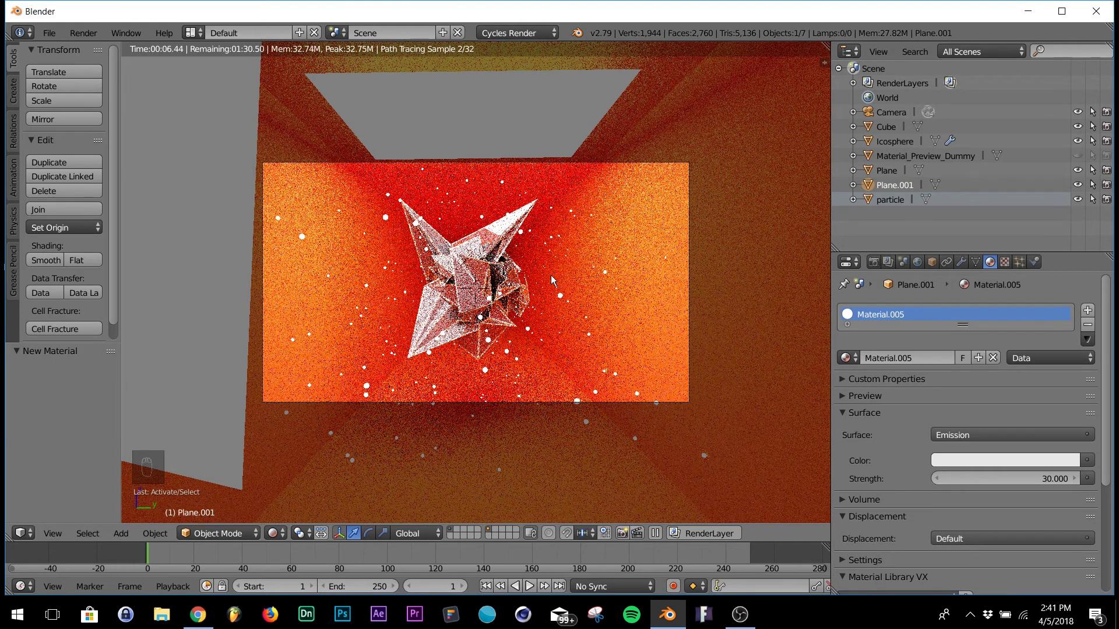
pyautogui.press('shift+z')
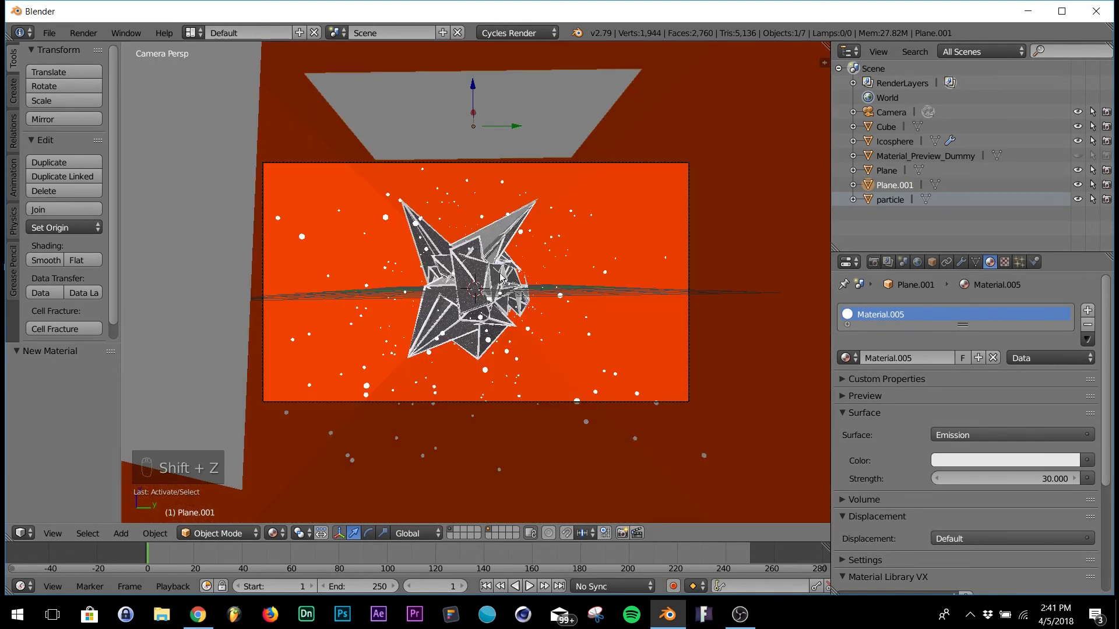
pyautogui.moveTo(1014, 222); pyautogui.dragTo(1047, 448)
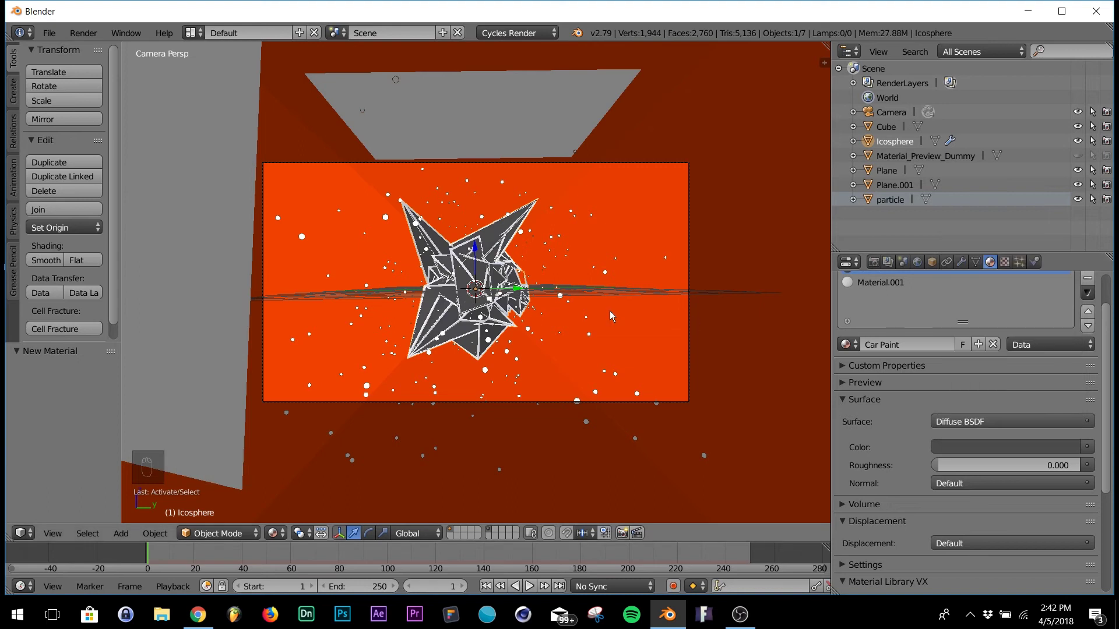
# Check the icosphere's new dark-grey 0.065 Car Paint colour in rendered preview (Shift+Z)
pyautogui.press('shift+z')
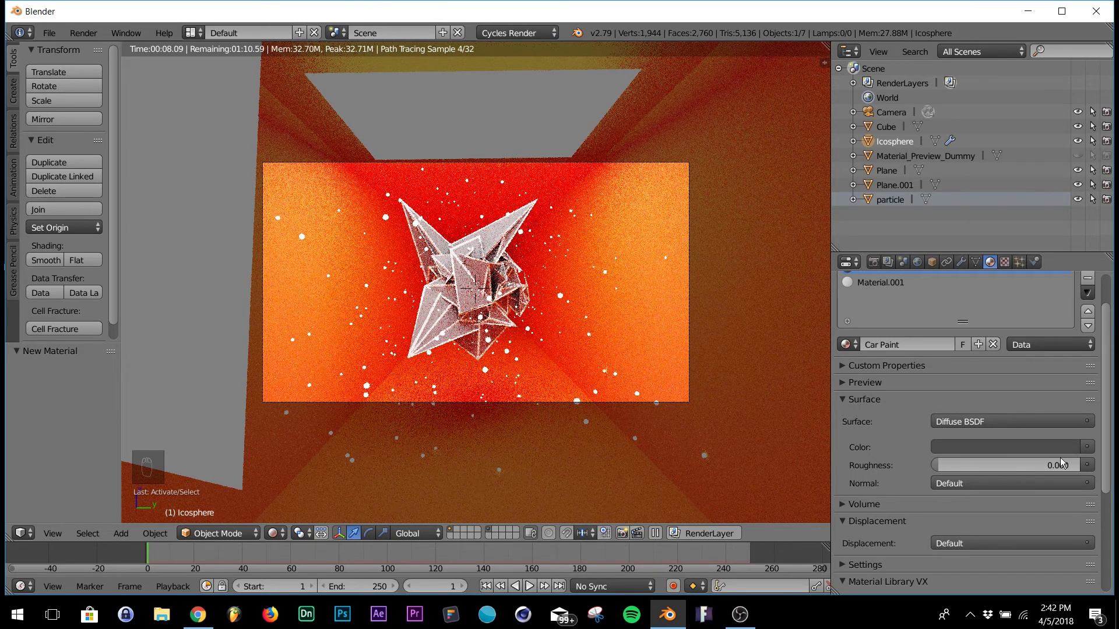
pyautogui.press('shift+z')
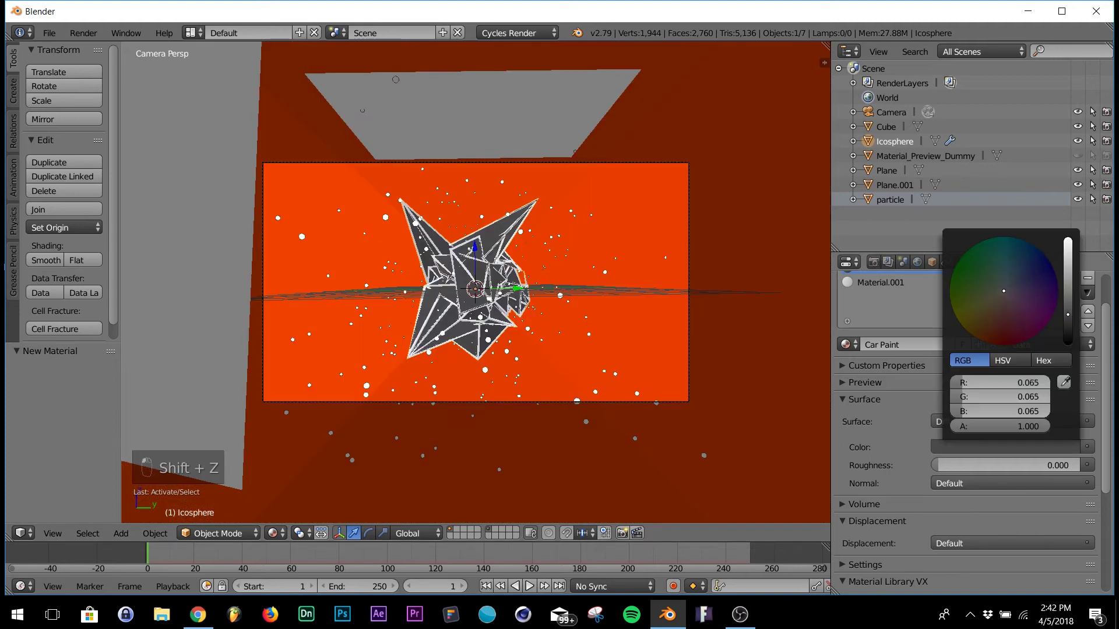
pyautogui.press('shift+z')
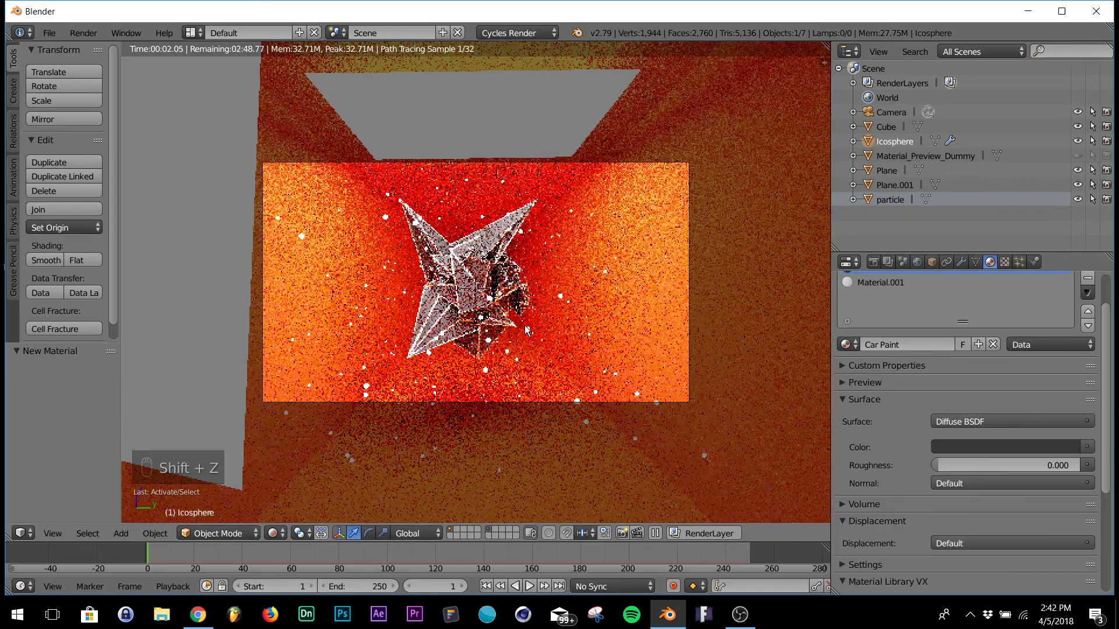
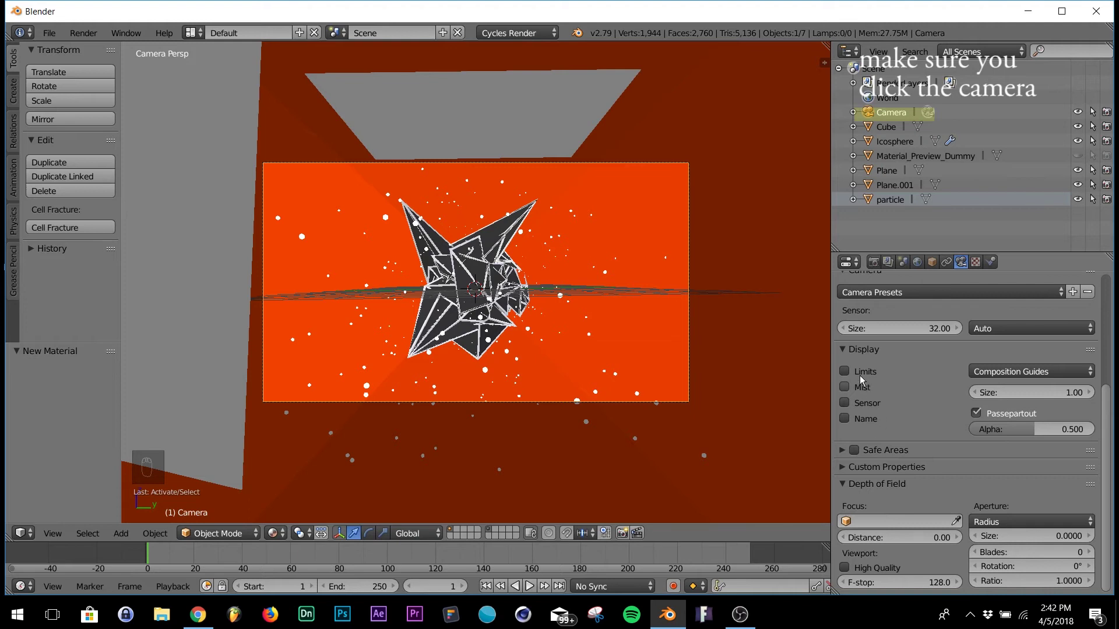
# Show the camera's clipping limits and set focus distance 15.92, viewing through the camera
pyautogui.click(848, 378)
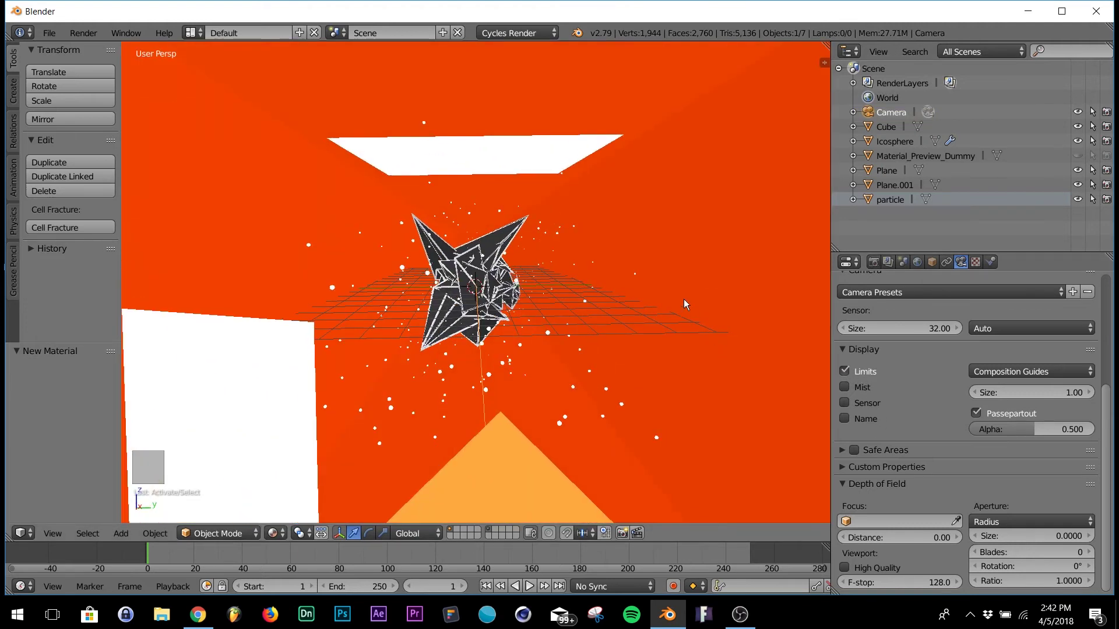
pyautogui.click(688, 316)
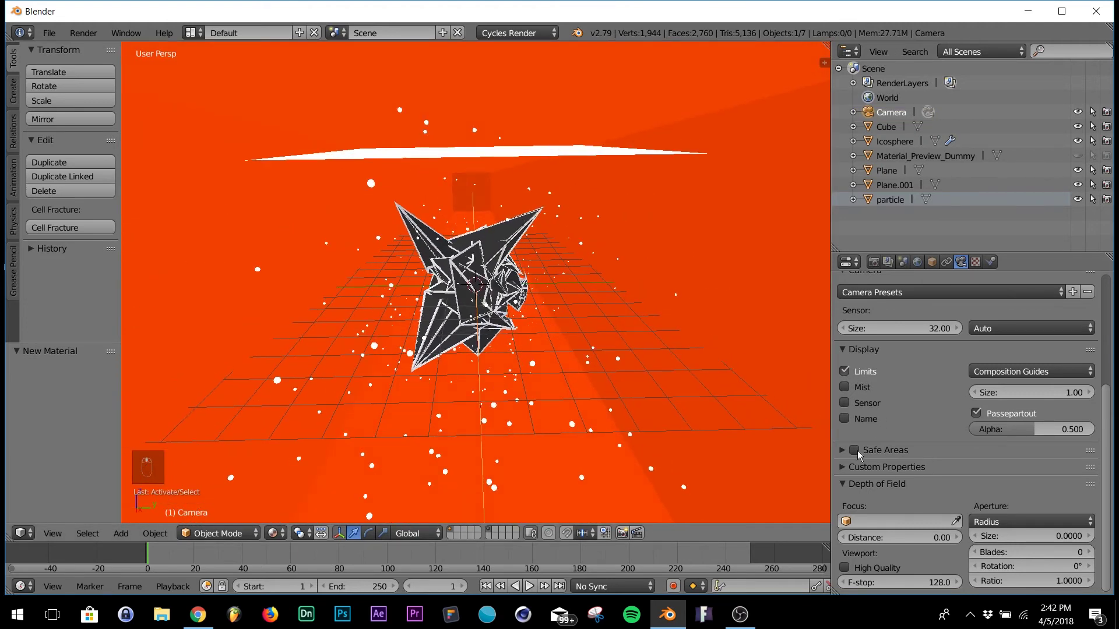
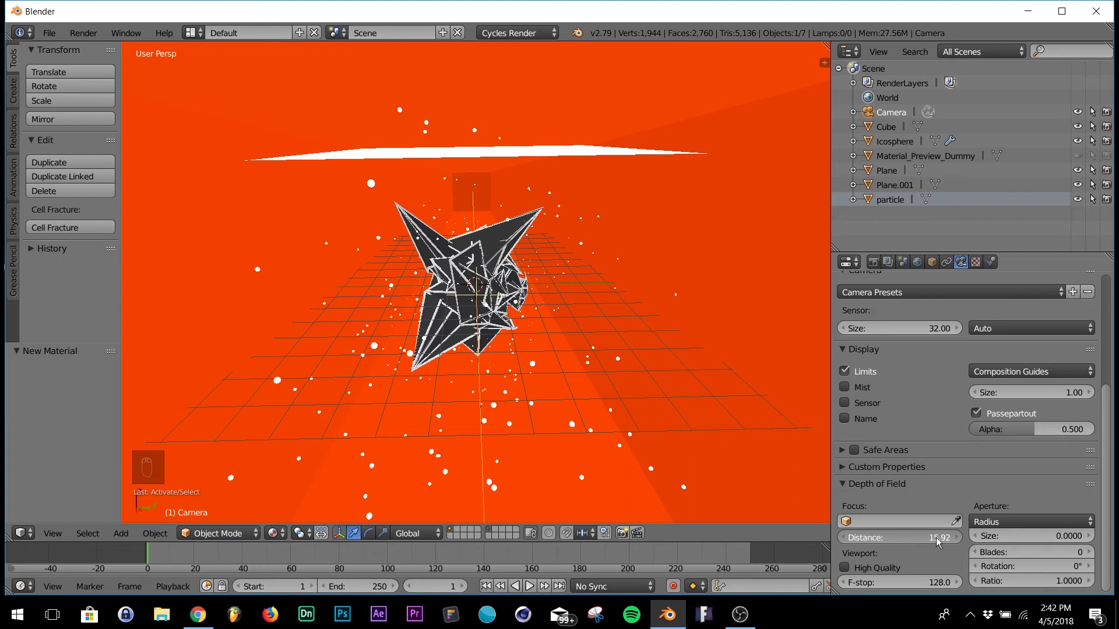
pyautogui.press('KP_0')
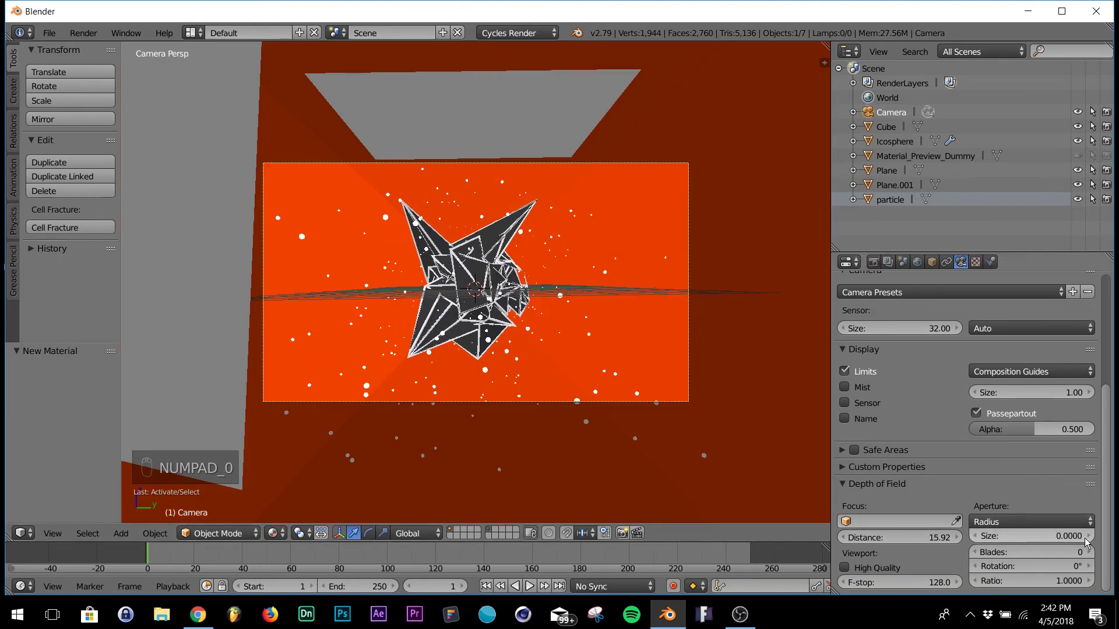
# Raise the depth-of-field aperture size to 0.1 and check the blur in rendered preview
pyautogui.moveTo(281, 537); pyautogui.dragTo(1098, 563)
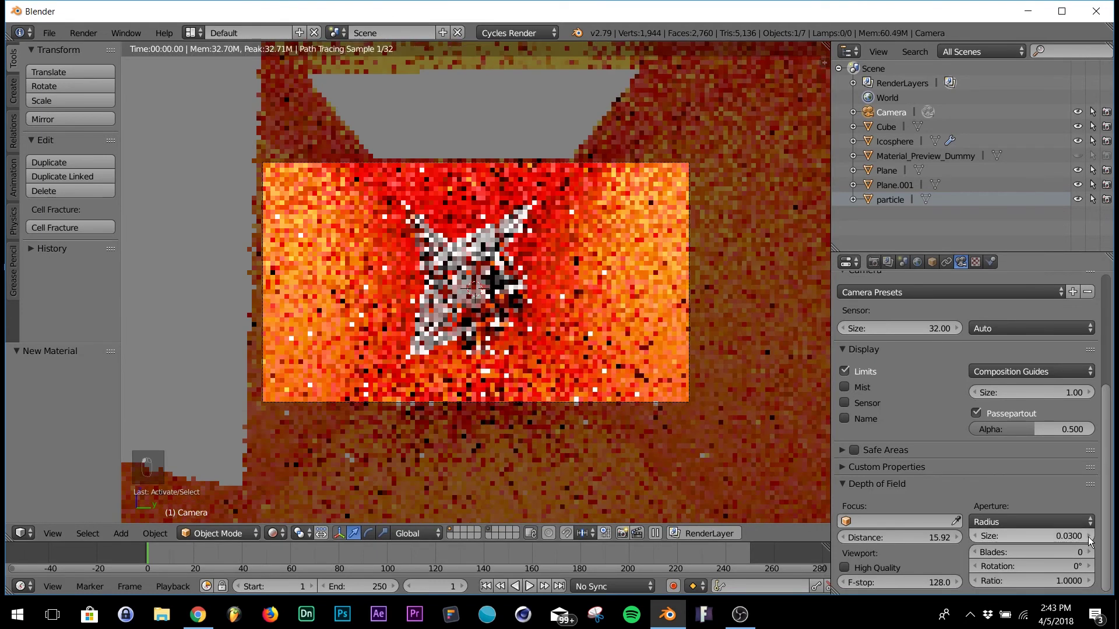
pyautogui.moveTo(636, 423); pyautogui.dragTo(586, 345)
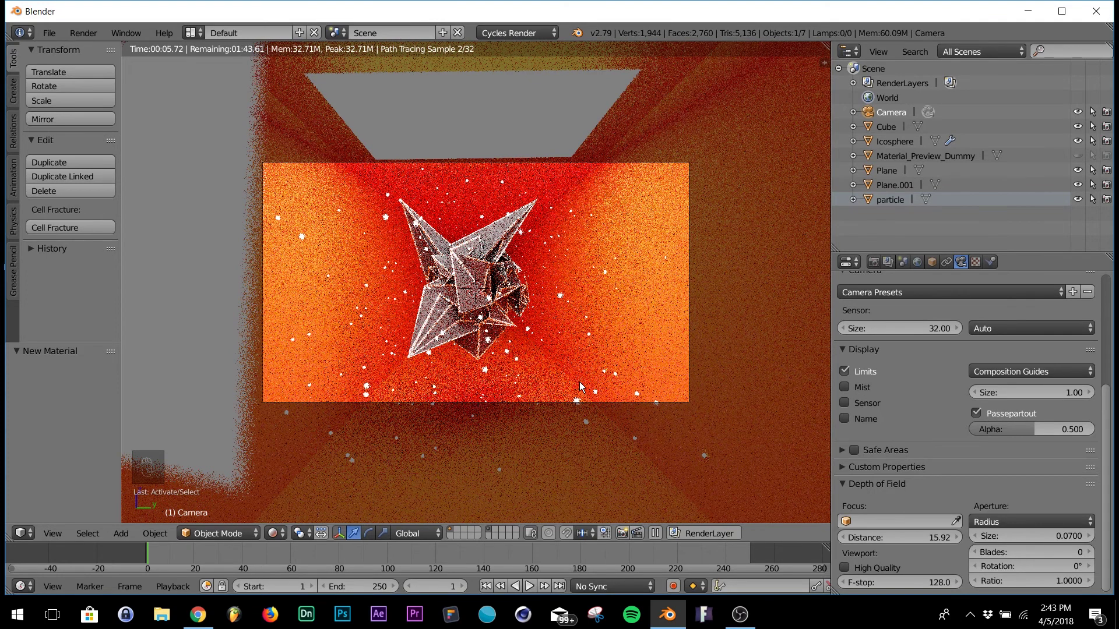
pyautogui.moveTo(1091, 539); pyautogui.dragTo(1027, 534)
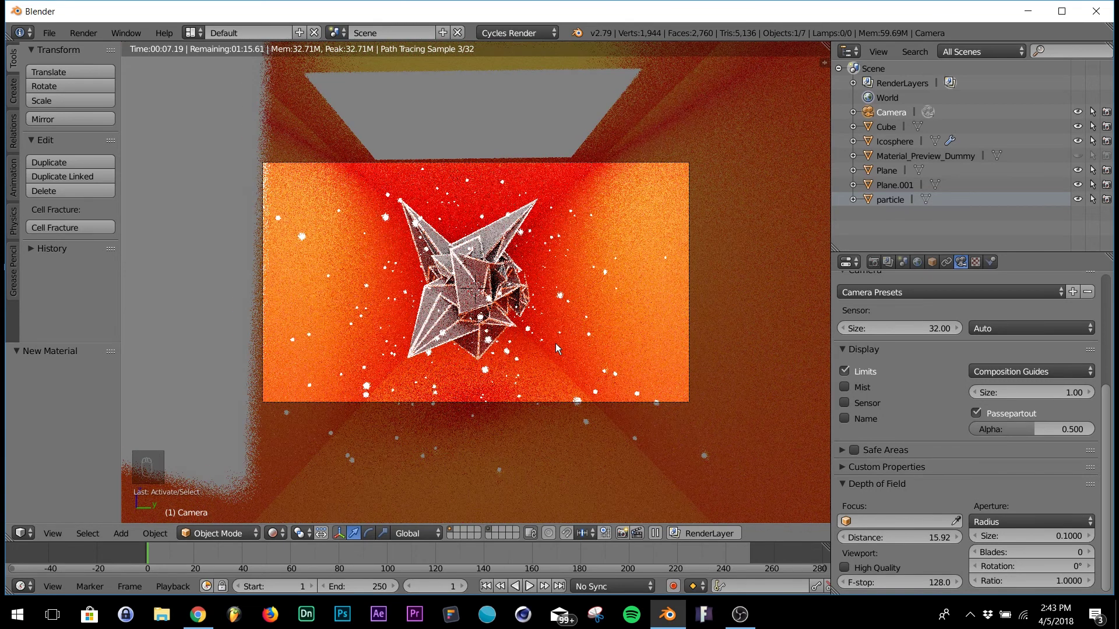
pyautogui.press('shift+z')
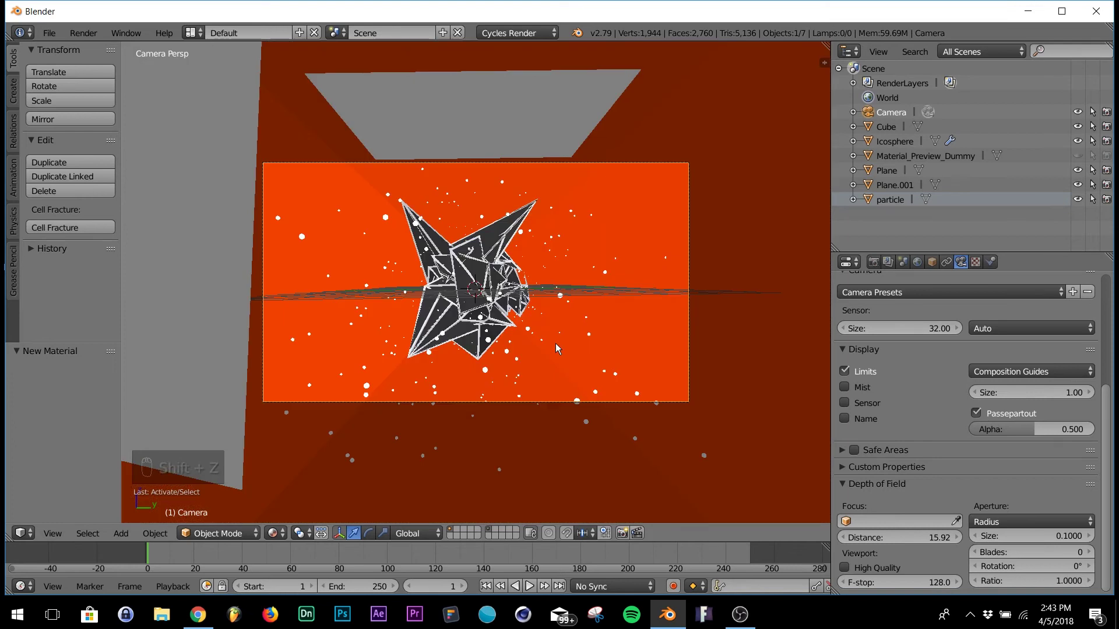
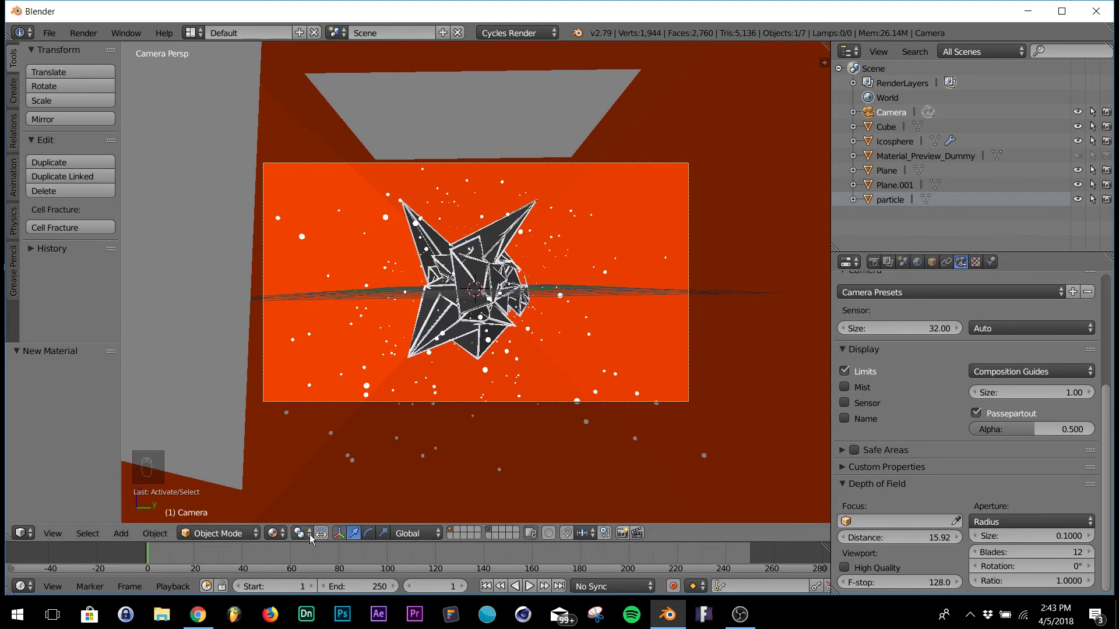
# Give the aperture 12 blades and adjust the remaining depth-of-field values
pyautogui.moveTo(281, 537); pyautogui.dragTo(424, 408)
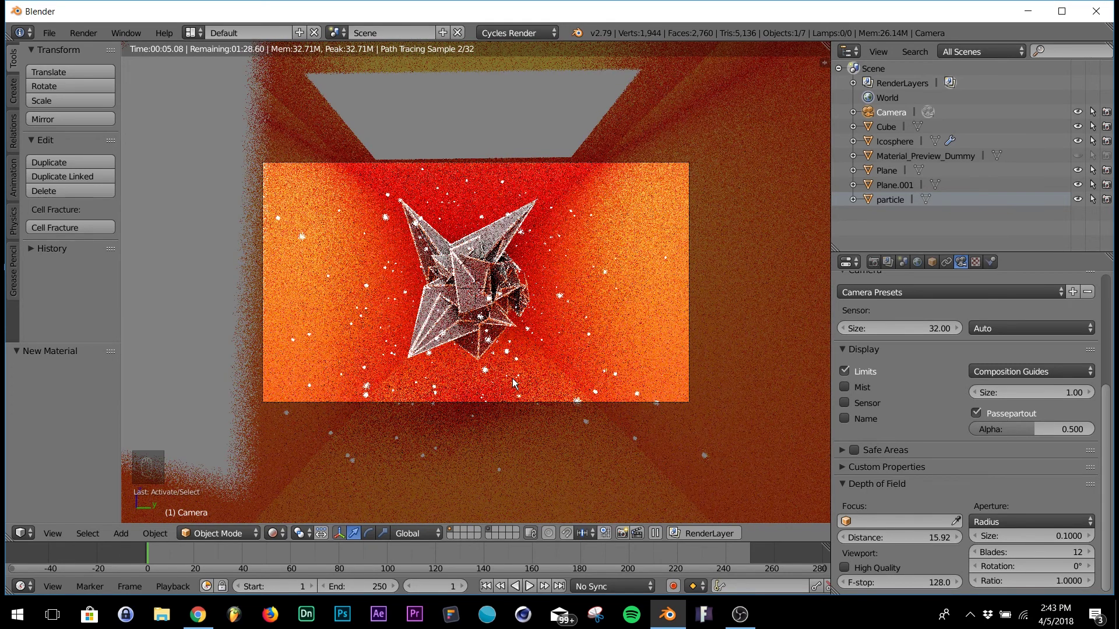
pyautogui.moveTo(515, 364); pyautogui.dragTo(288, 488)
pyautogui.moveTo(287, 488); pyautogui.dragTo(454, 478)
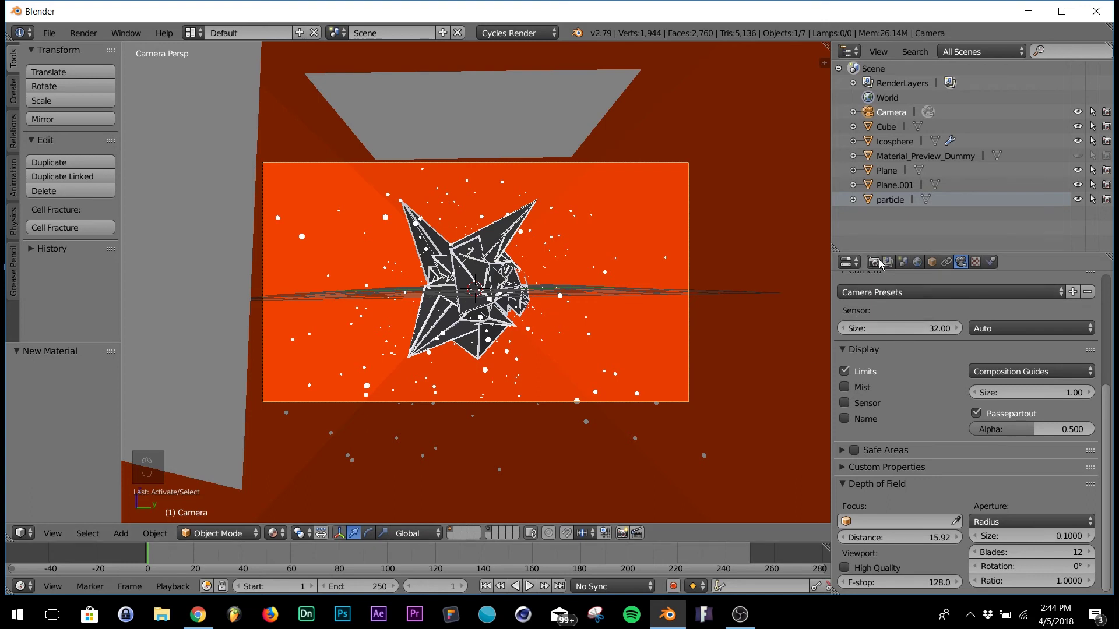
# Raise the render resolution scale to 100% for full 1920×1080 output
pyautogui.moveTo(878, 267); pyautogui.dragTo(1056, 381)
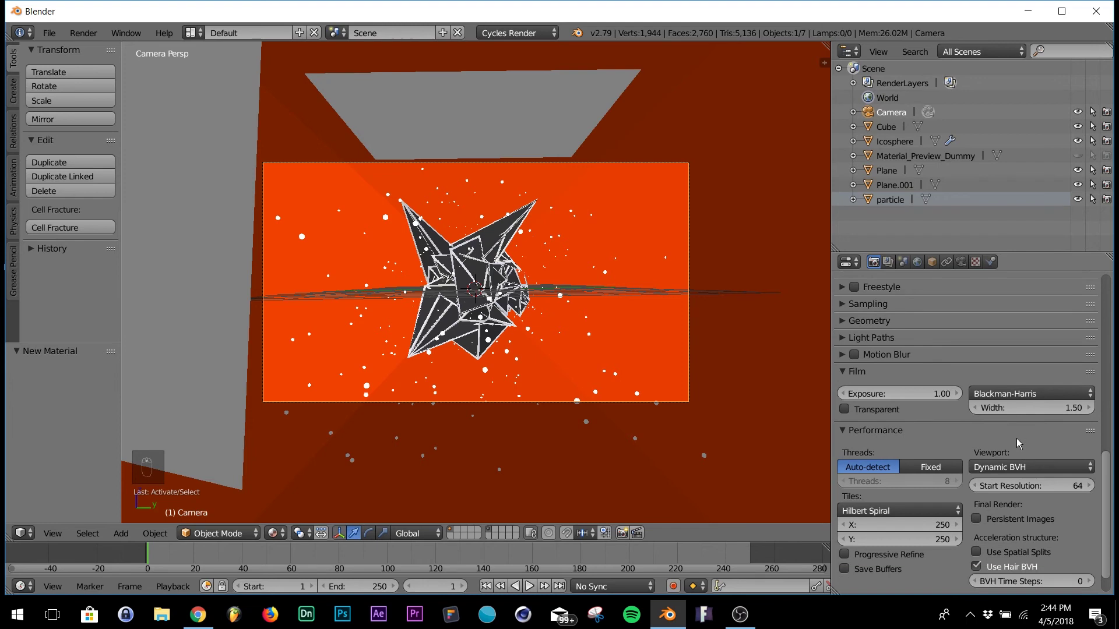